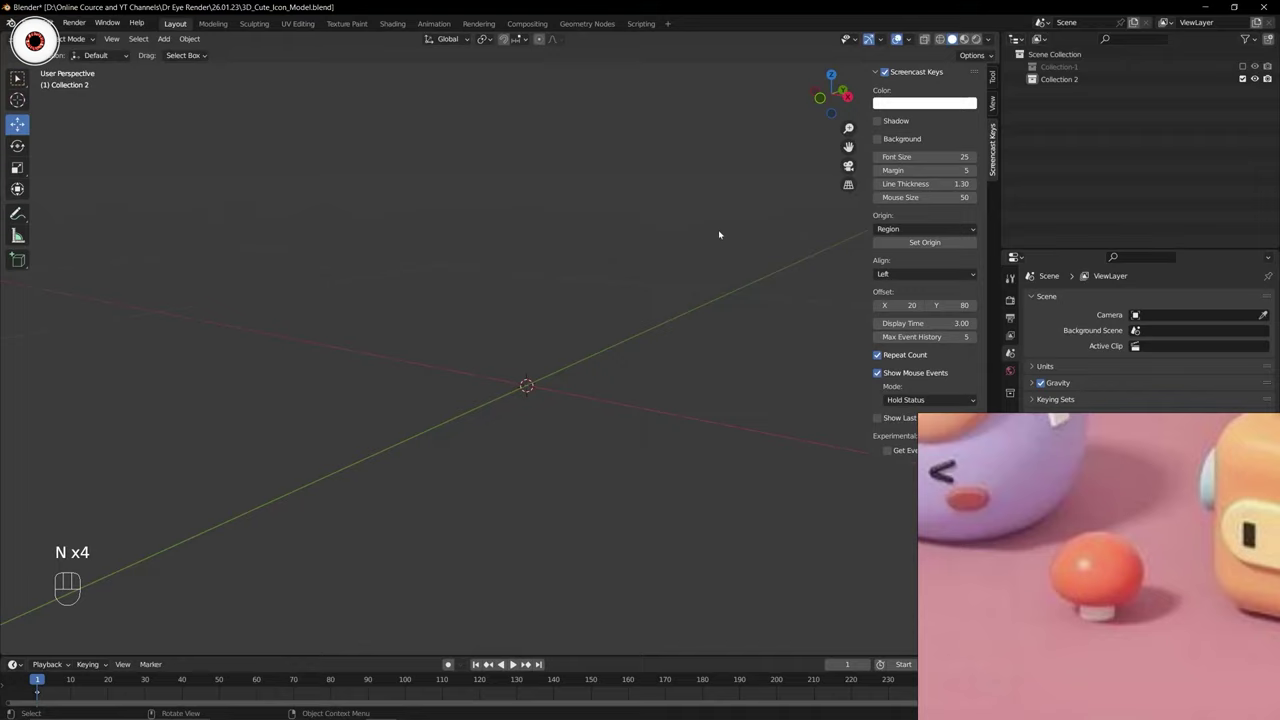
Hide the Screencast Keys sidebar and orbit the empty viewport.
key(n)
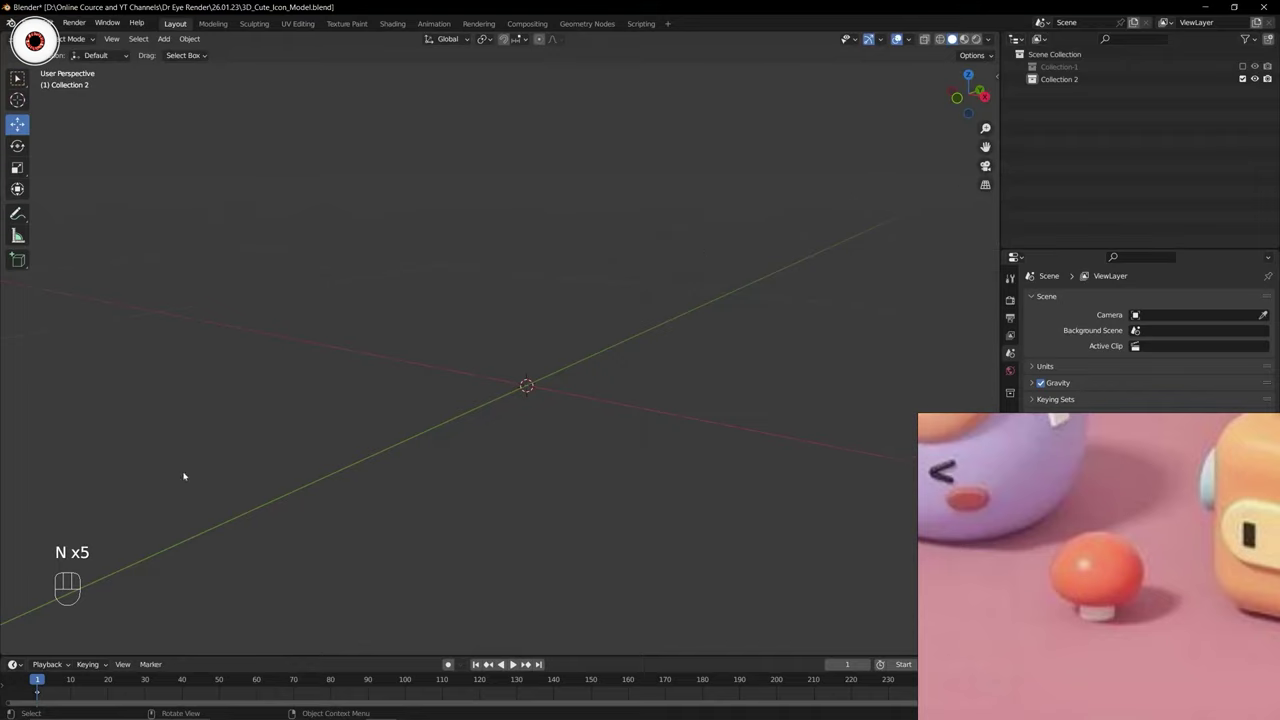
key(n)
key(n)
click(593, 289)
drag(611, 284, 552, 283)
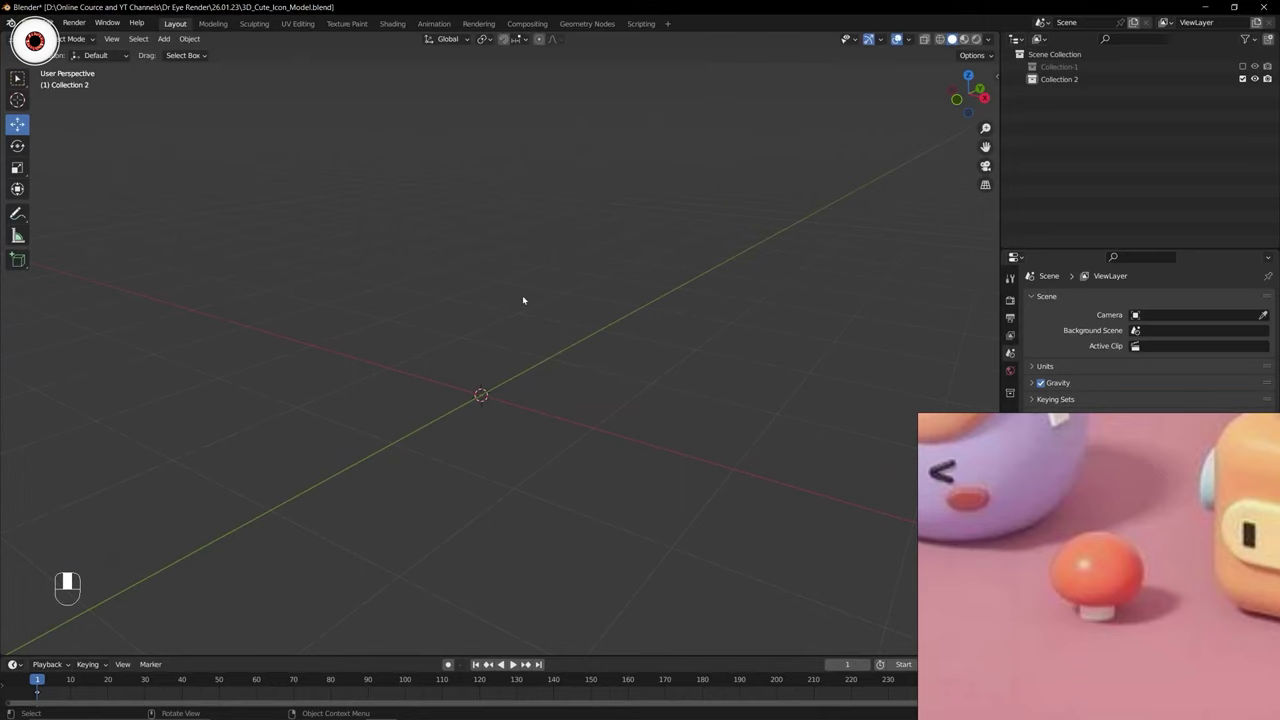
Add a UV sphere (Sphere.001) at the origin, colour it pink, and hide Cylinder.001.
key(shift+a)
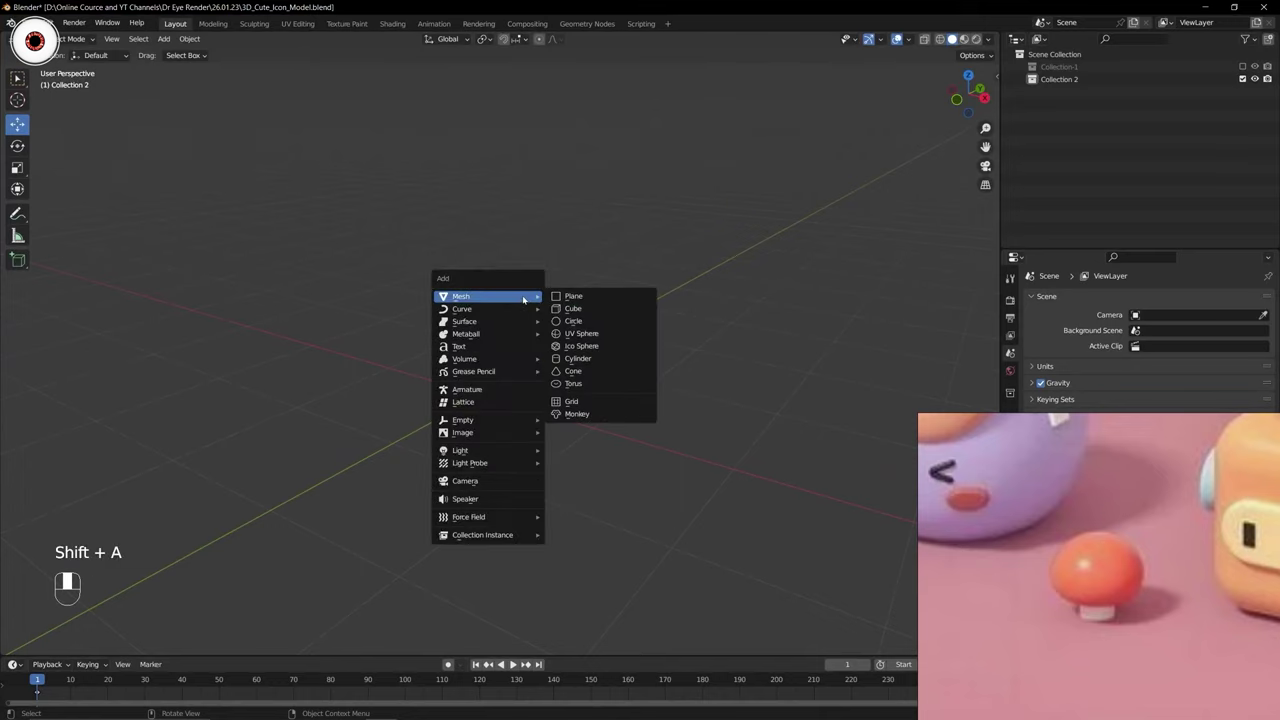
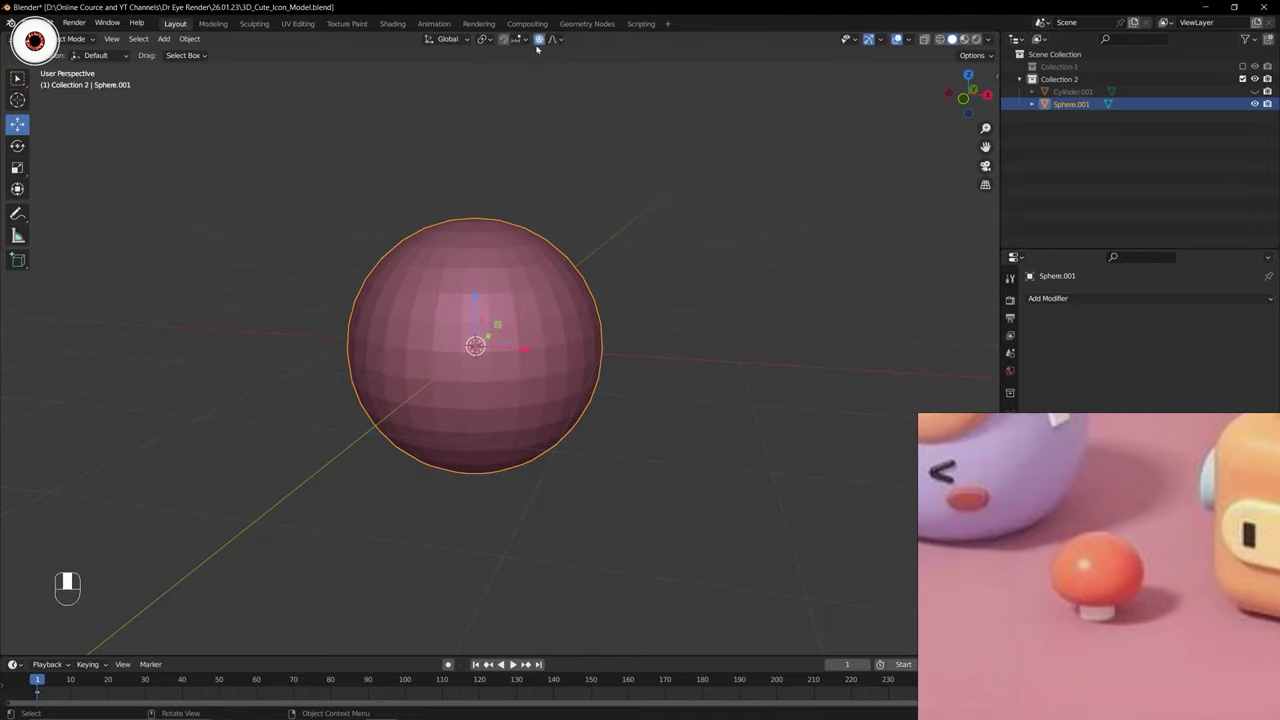
drag(553, 38, 443, 110)
drag(443, 110, 559, 37)
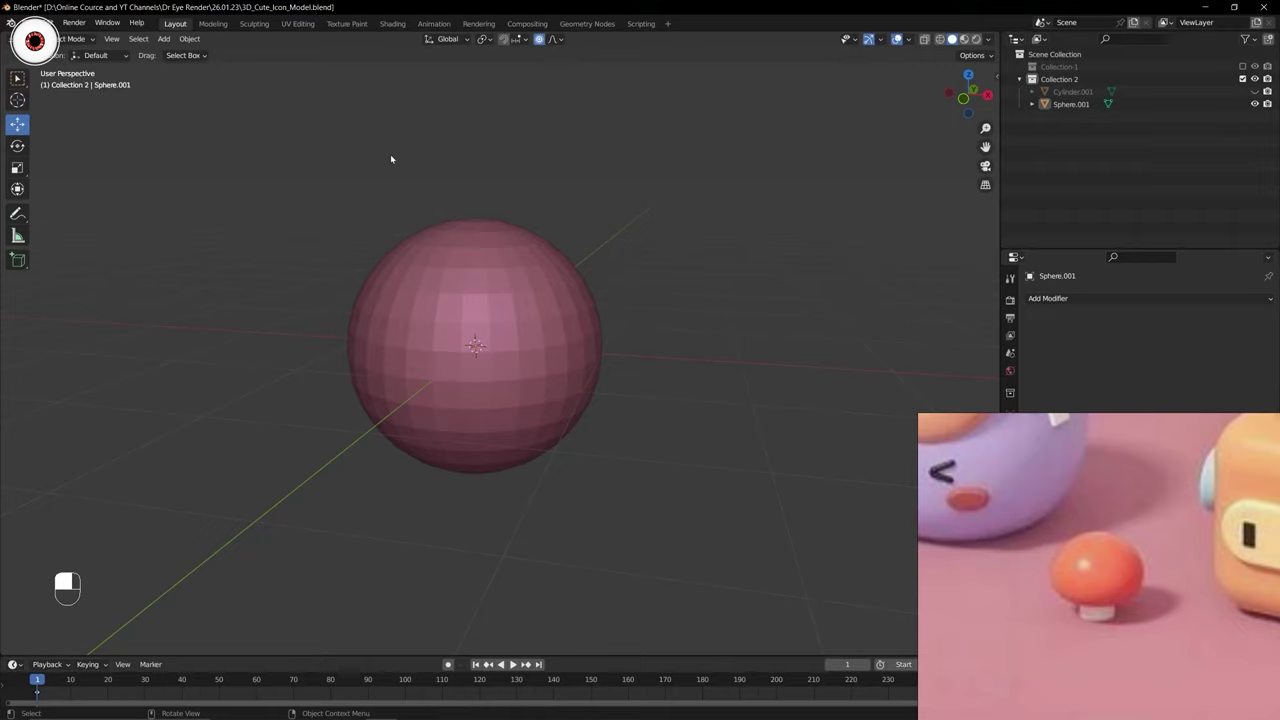
Toggle proportional editing on Sphere.001 repeatedly, leaving it on with the falloff choices shown.
key(o)
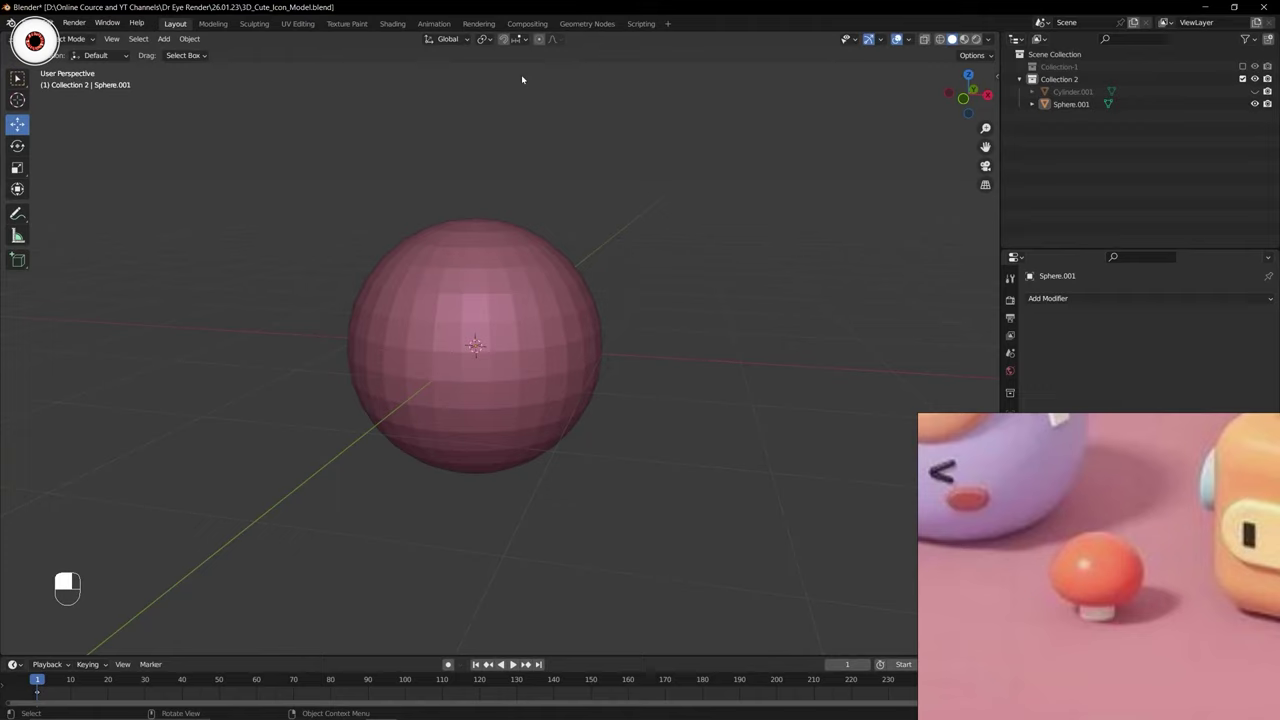
key(o)
key(o)
key(o)
key(o)
key(o)
key(o)
key(o)
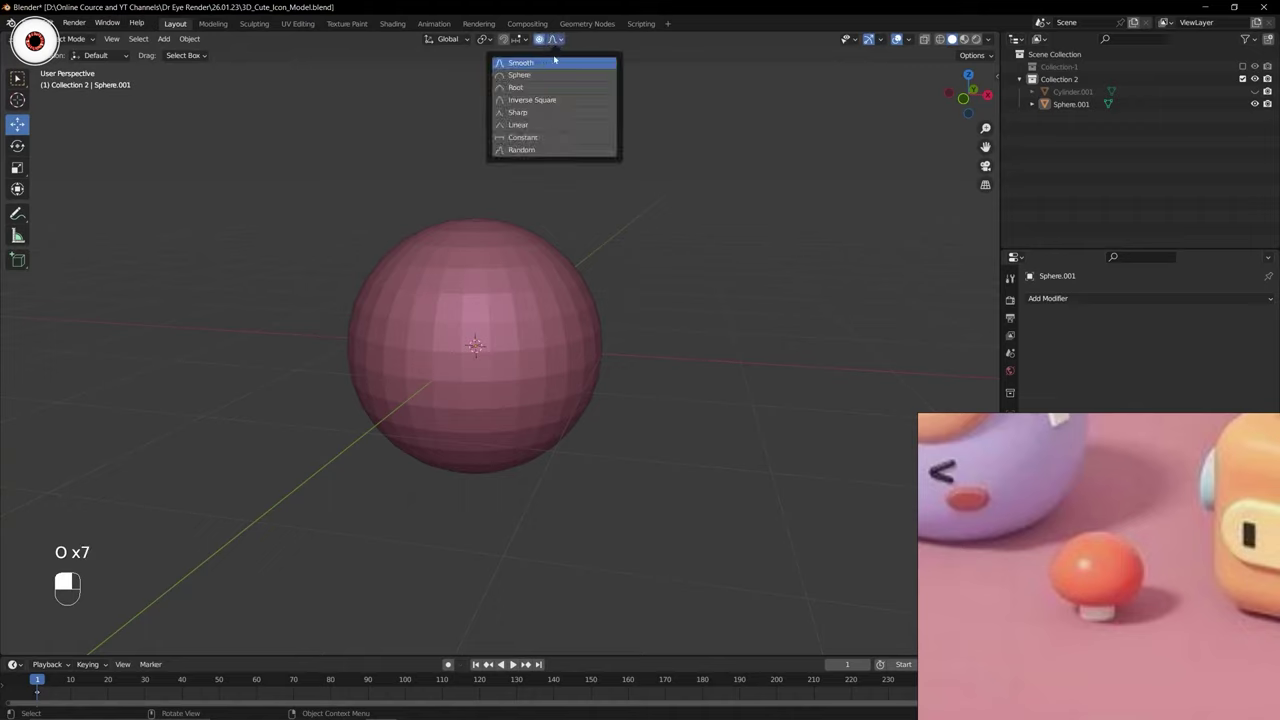
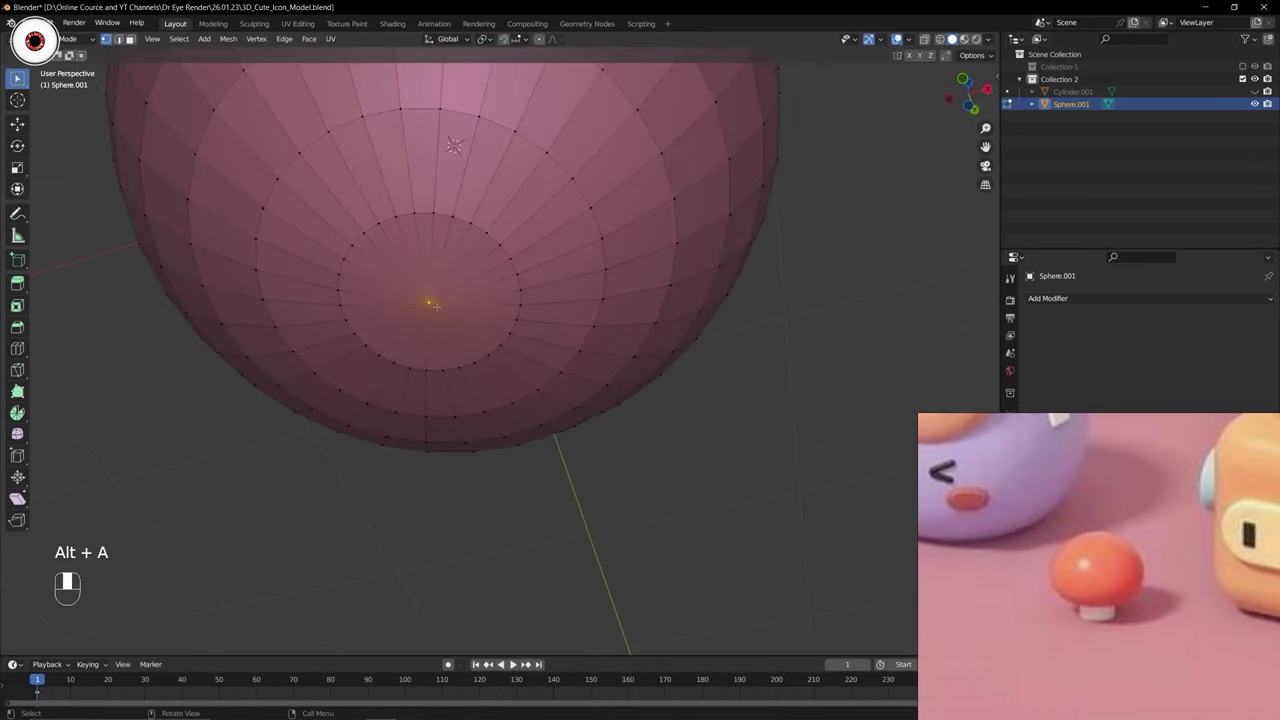
Select the sphere's bottom cap faces and view it straight from the front (numpad 1).
key(3)
key(c)
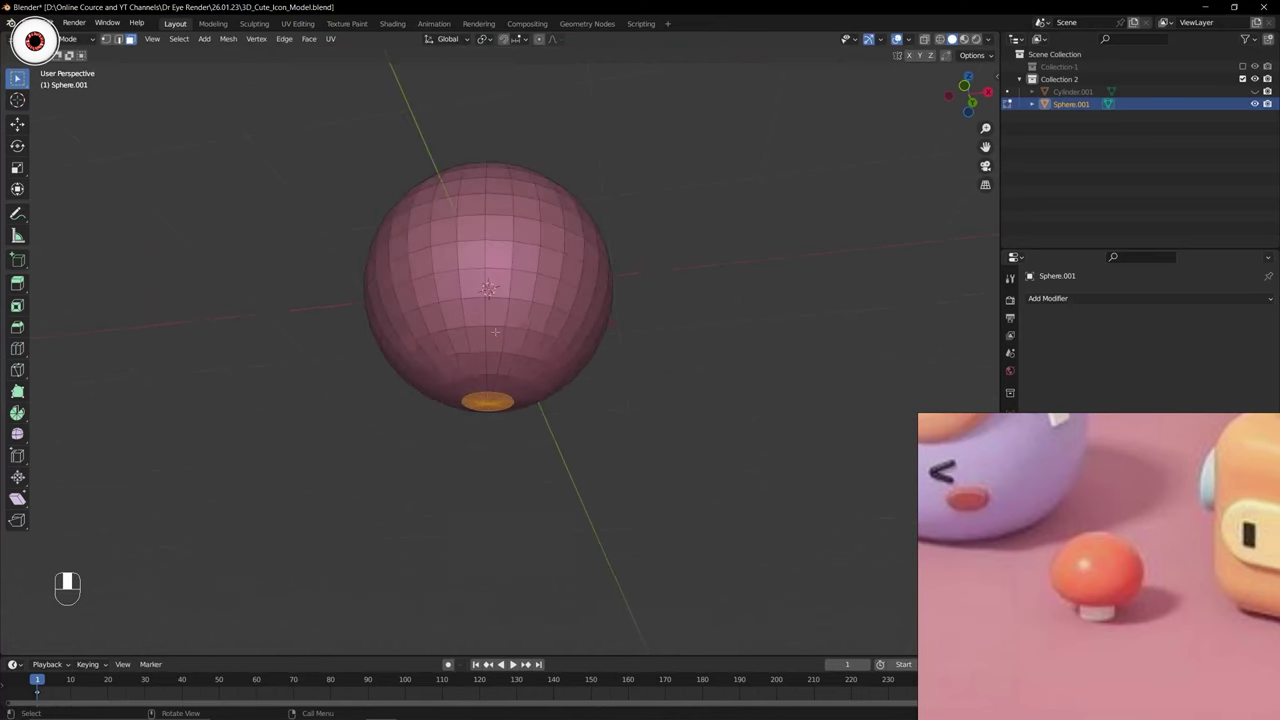
key(KP_1)
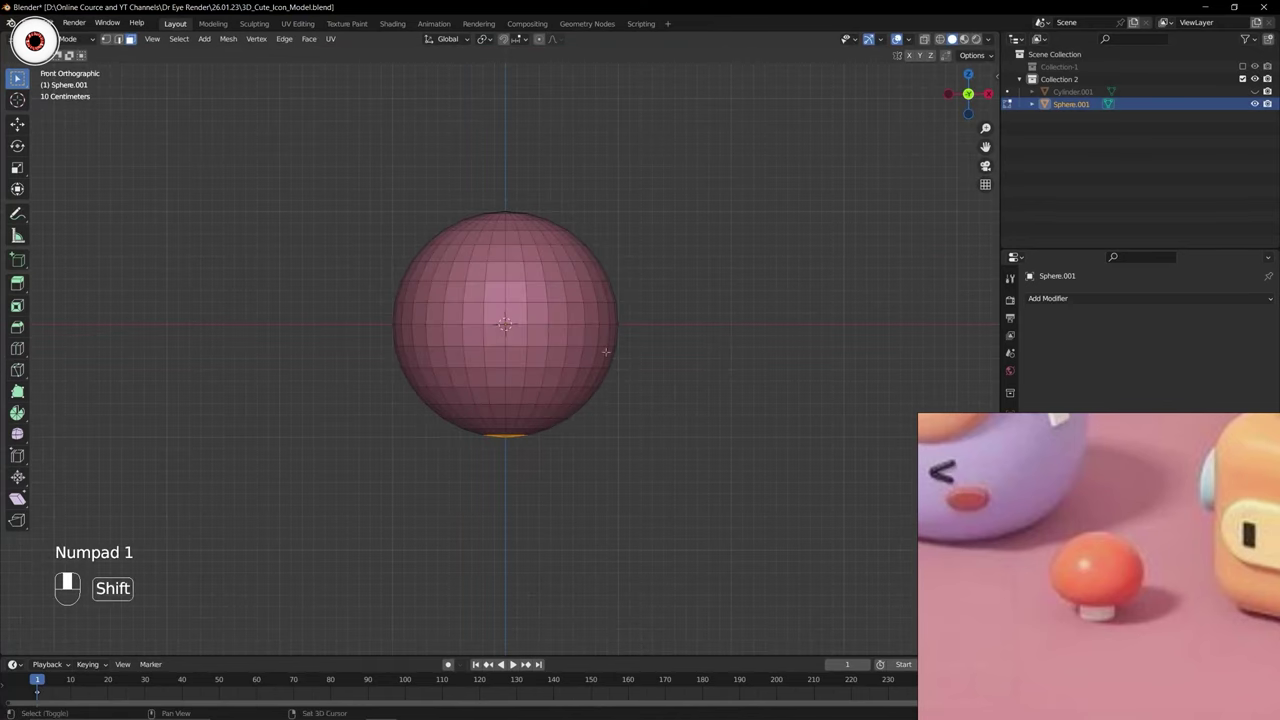
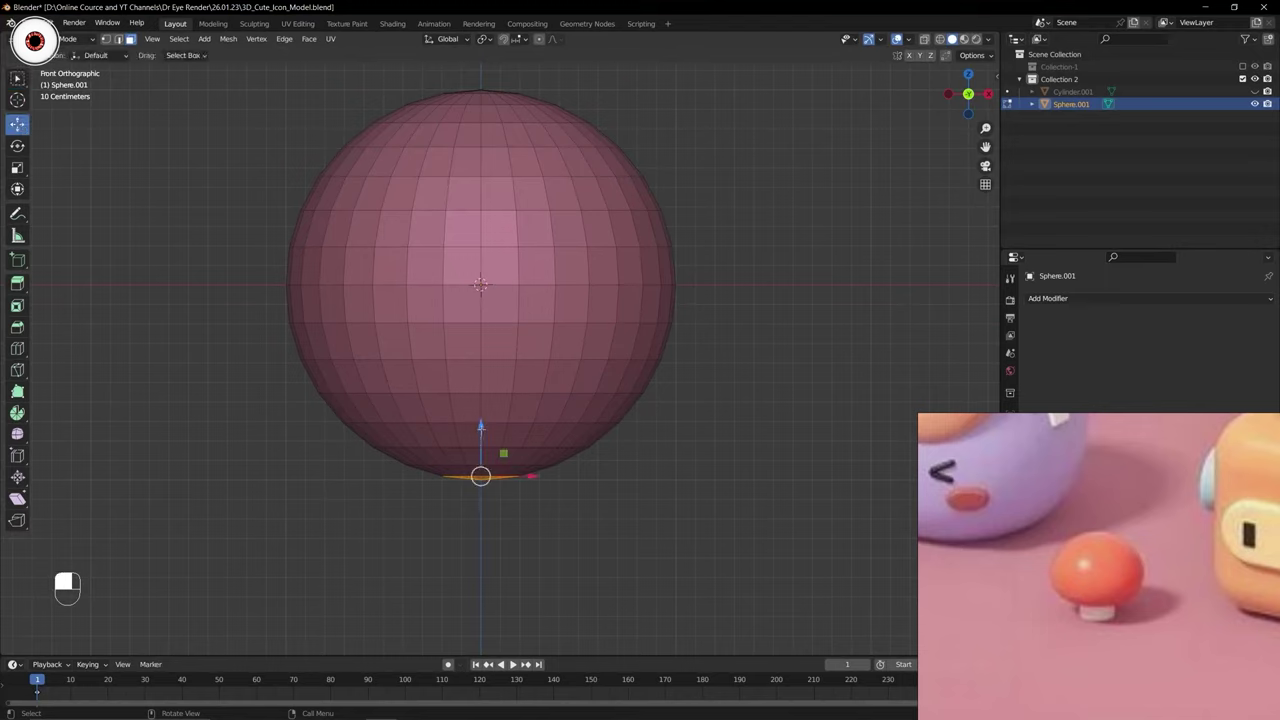
key(ctrl+z)
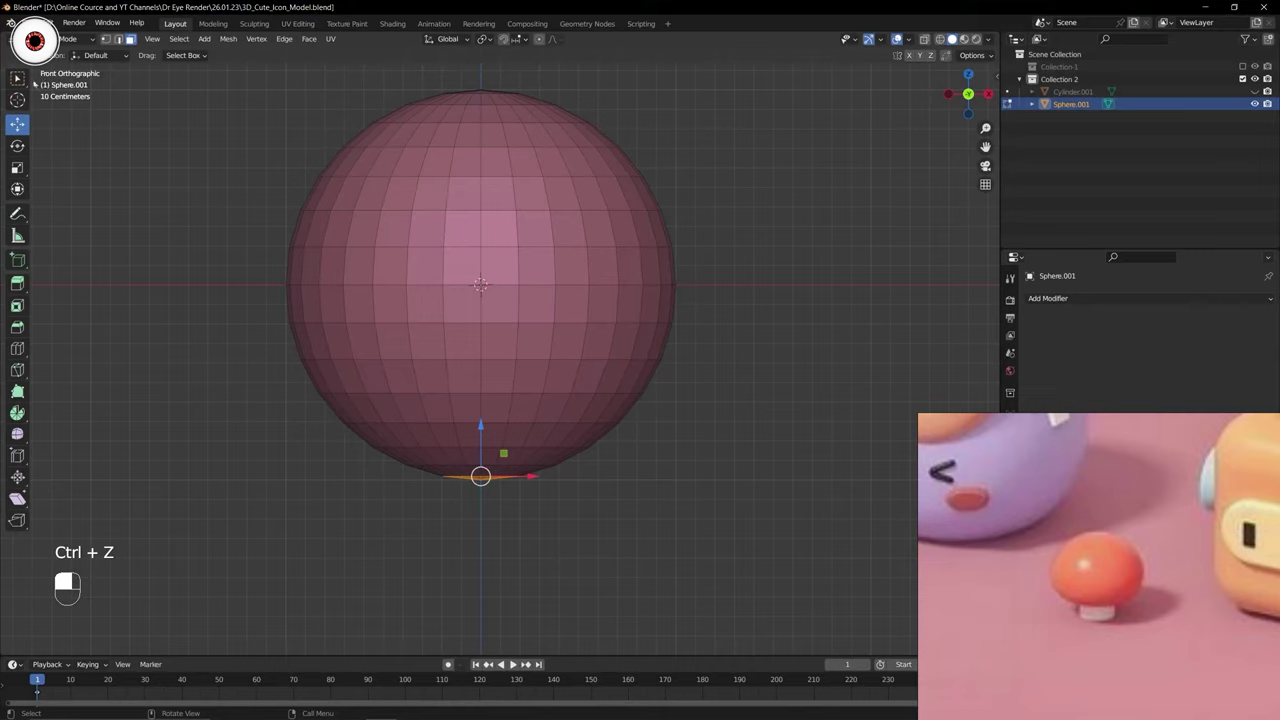
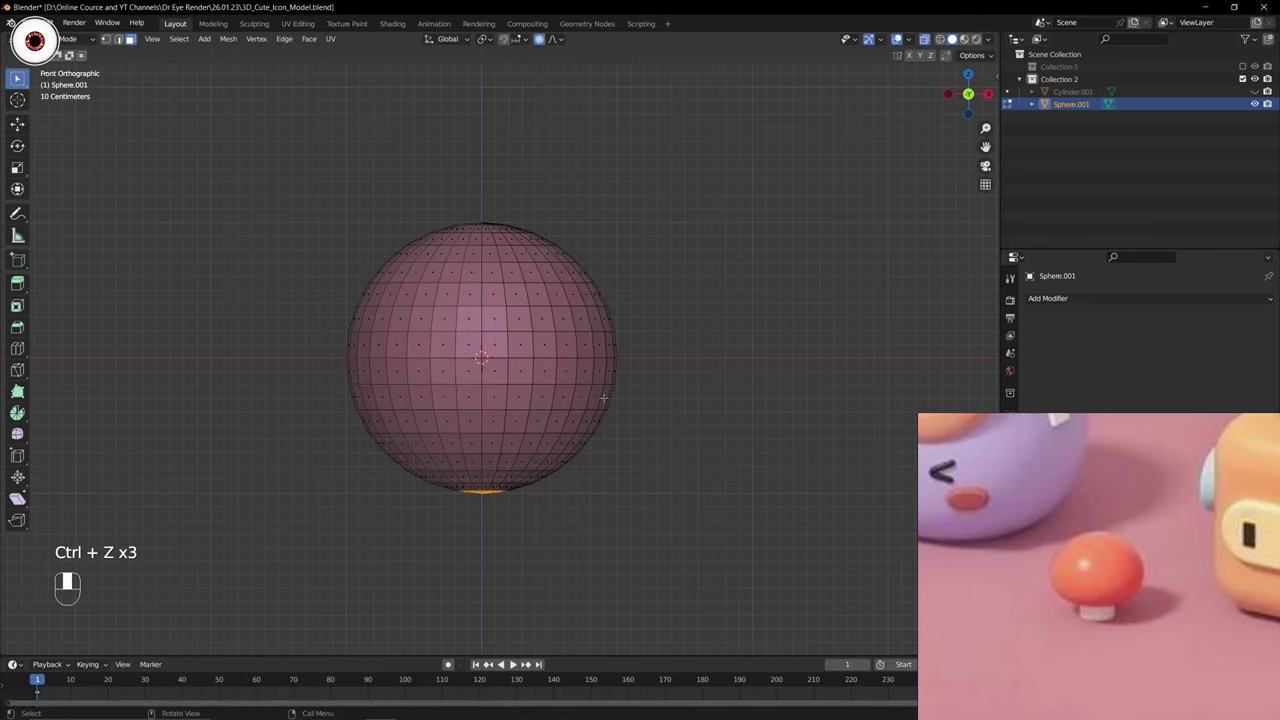
Move the bottom cap faces up along Z with proportional falloff to flatten the underside.
key(g)
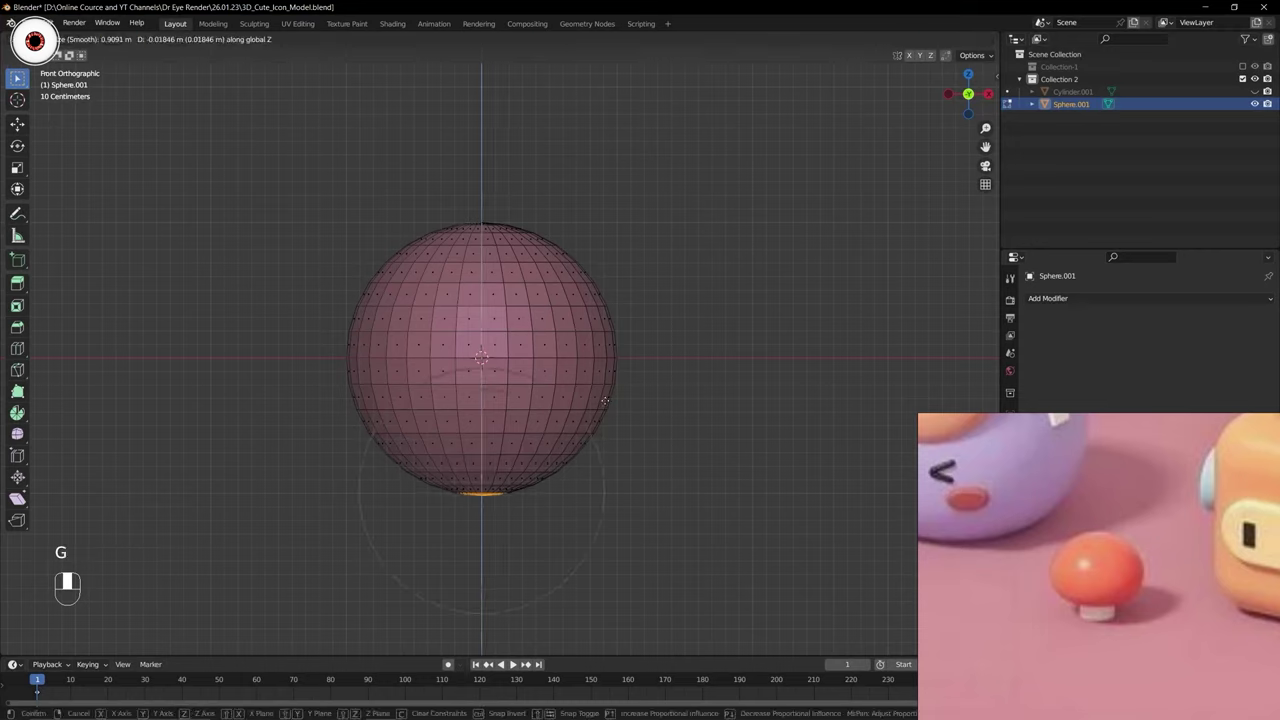
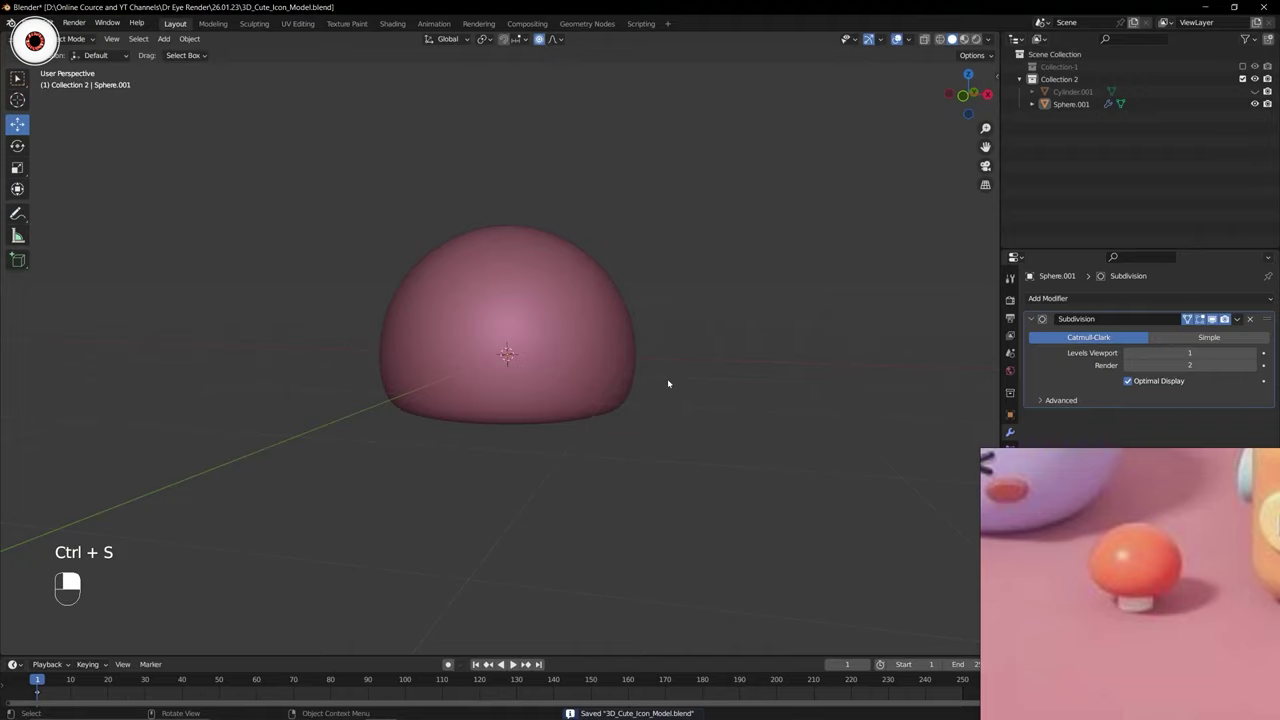
Orbit around the finished dome cap to inspect it from several sides.
middle_click(1080, 90)
drag(1080, 90, 1260, 91)
middle_click(1260, 91)
drag(1260, 91, 1087, 91)
middle_click(1087, 91)
drag(770, 241, 604, 346)
drag(930, 42, 634, 282)
middle_click(1076, 89)
Select Cylinder.001 and try scaling it, undoing each attempt.
right_click(1076, 89)
key(s)
key(ctrl+z)
middle_click(1072, 92)
right_click(1072, 92)
key(s)
key(ctrl+z)
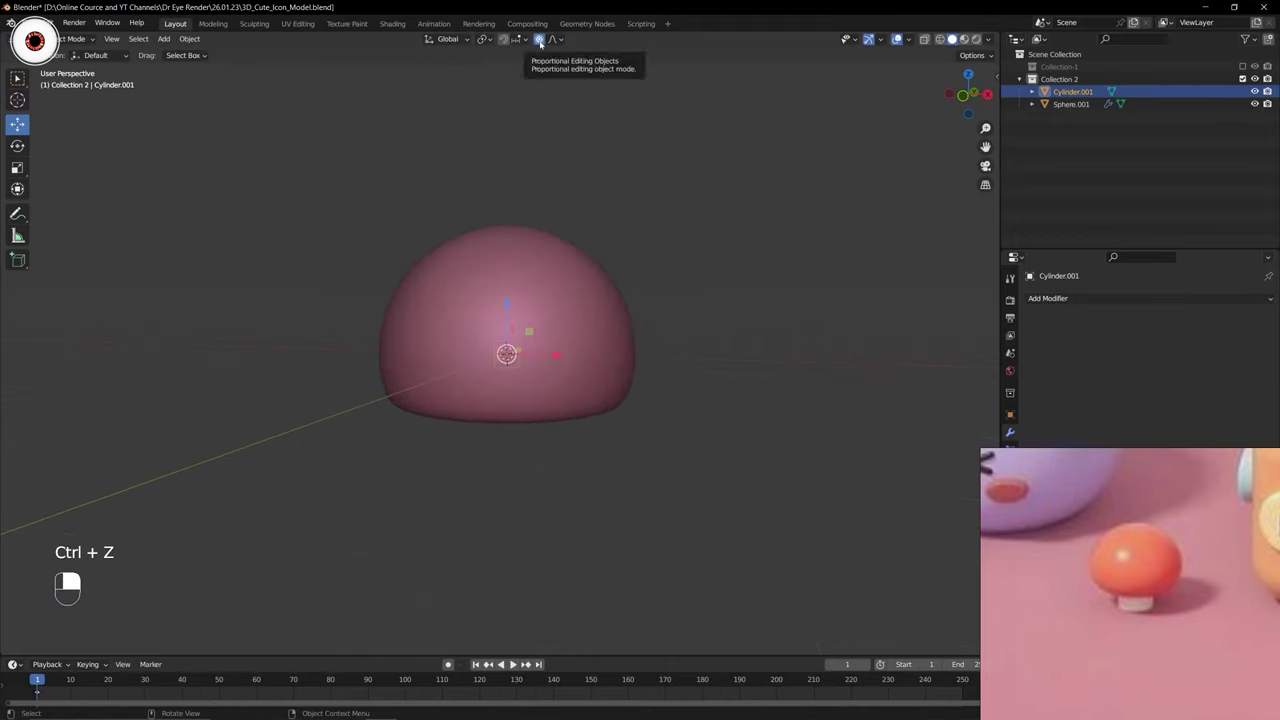
Bring Cylinder.001 back, scale it into a short stem under the cap in front view, and save.
middle_click(544, 41)
key(s)
key(s)
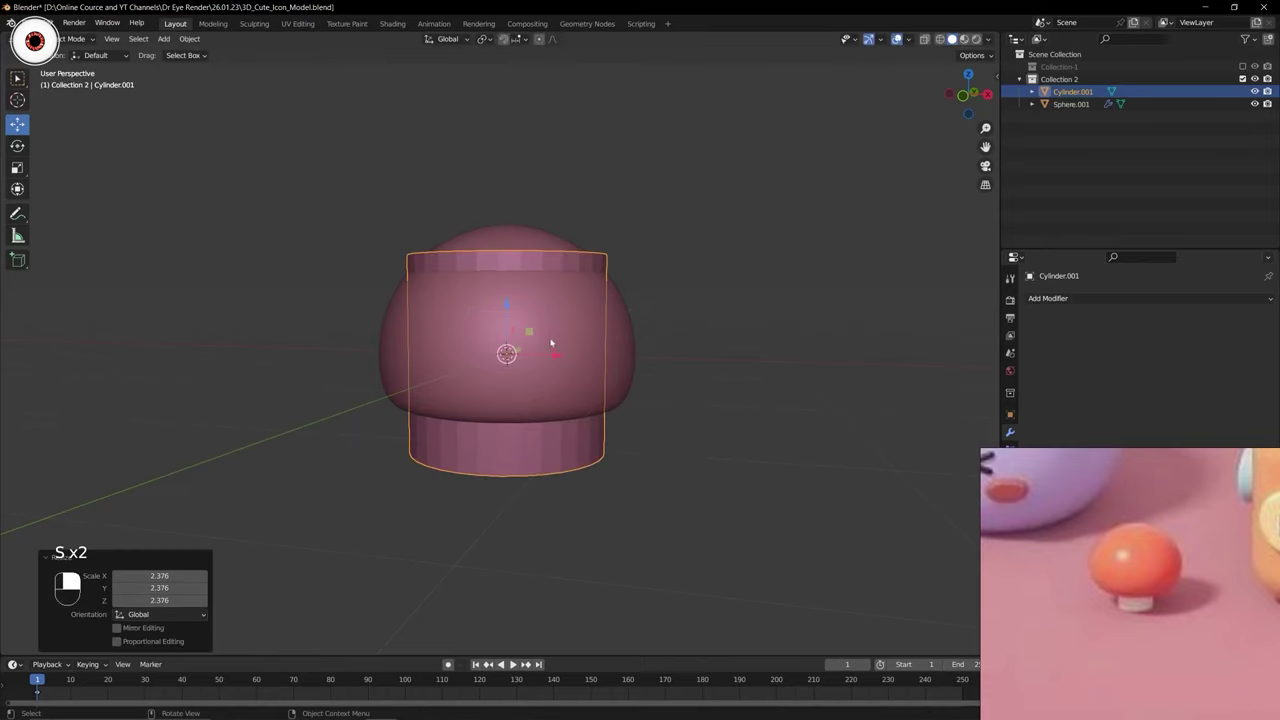
key(KP_1)
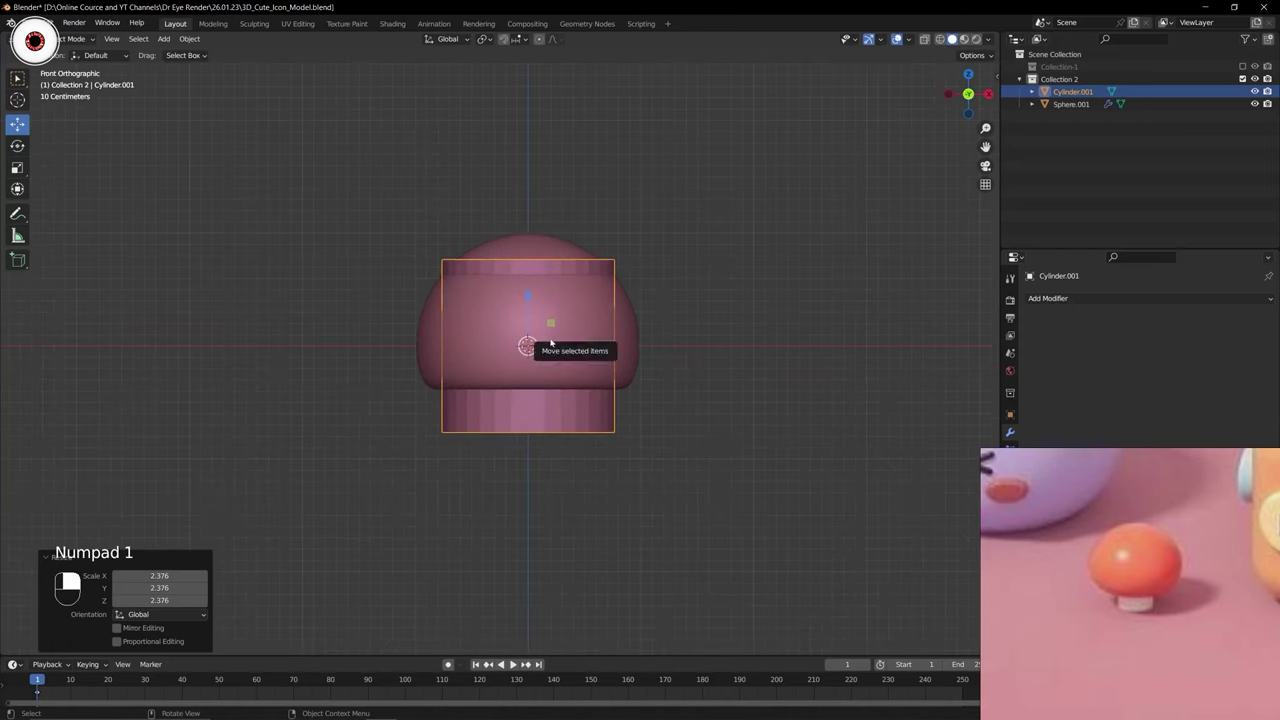
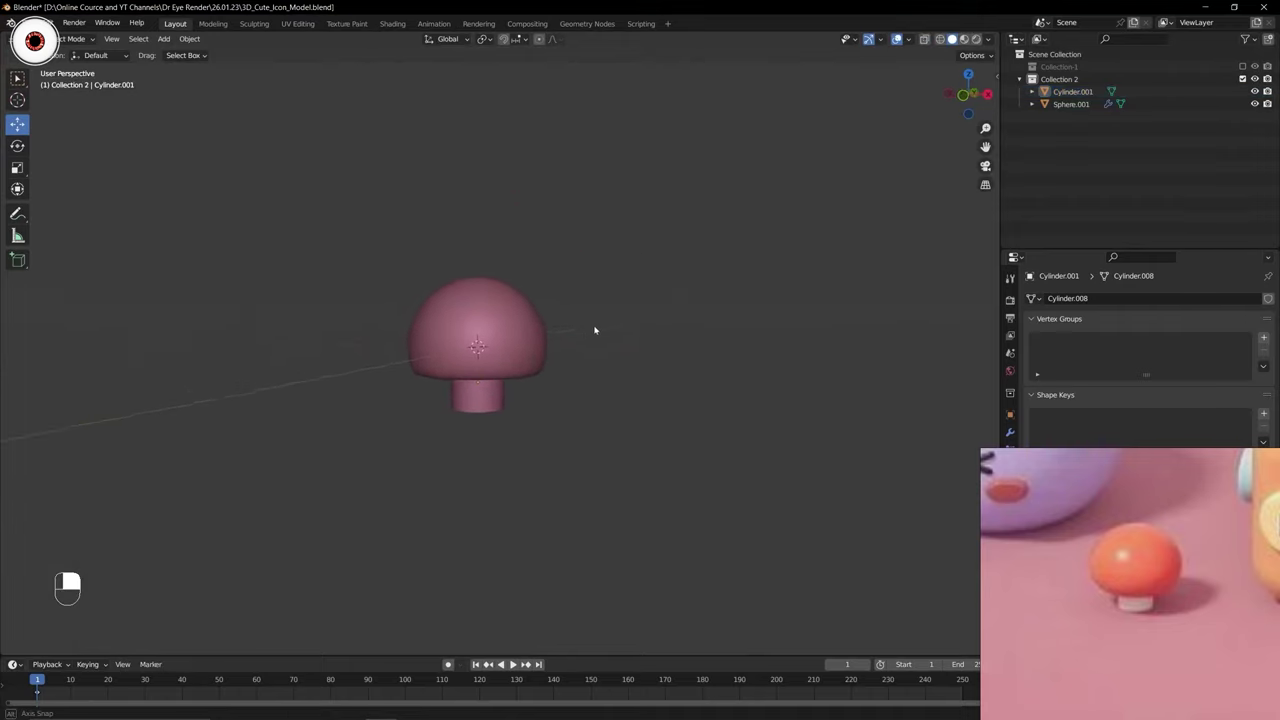
key(ctrl+s)
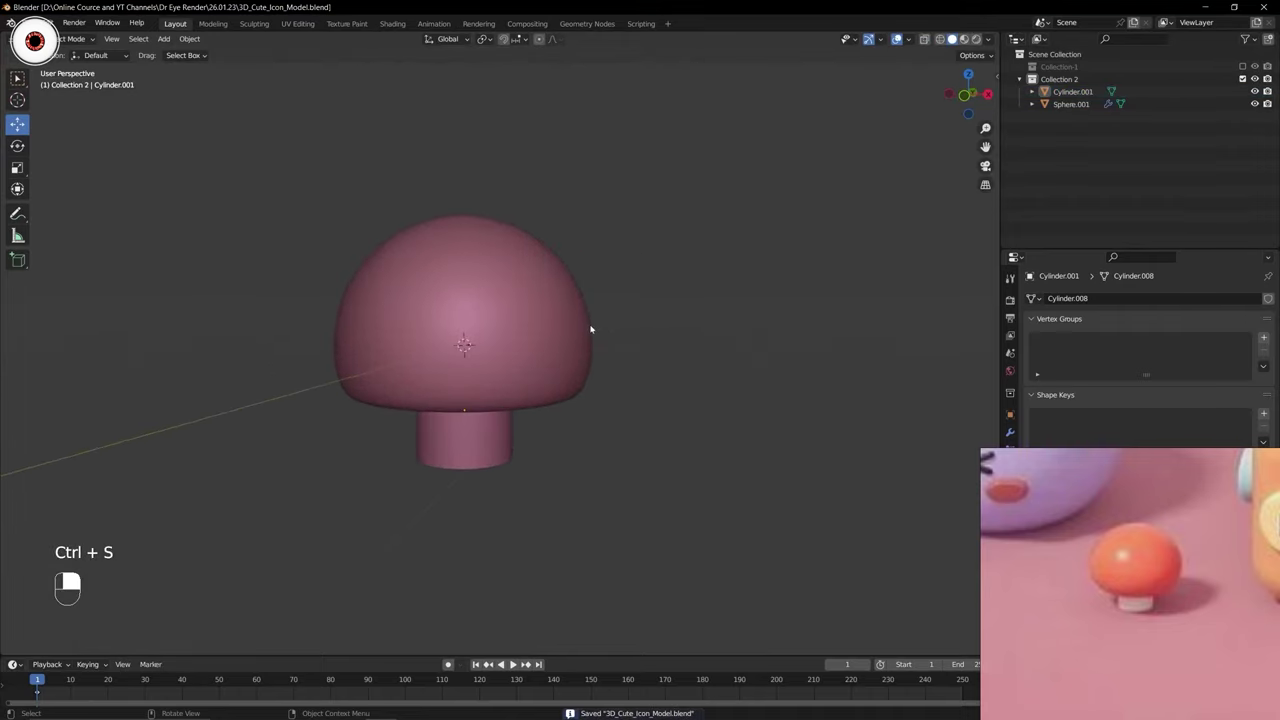
Check the mushroom from the front and straight down from above (numpad 1, 7).
key(KP_1)
key(KP_7)
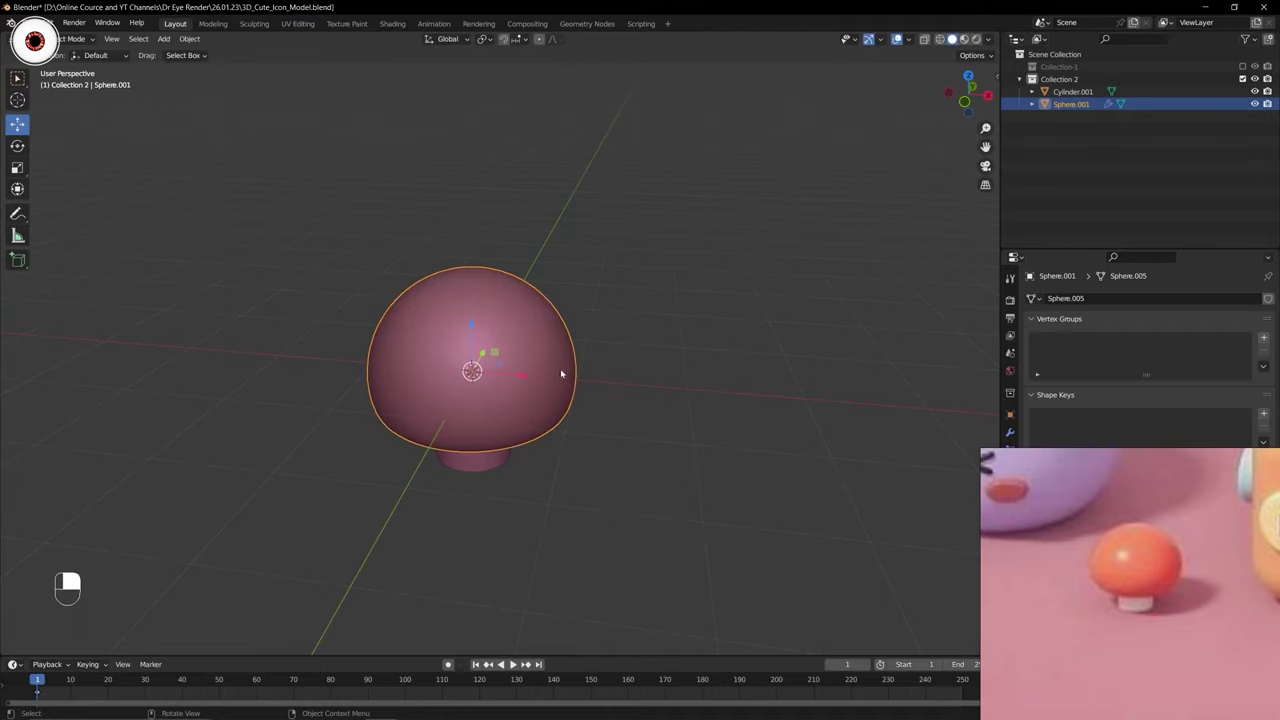
key(KP_7)
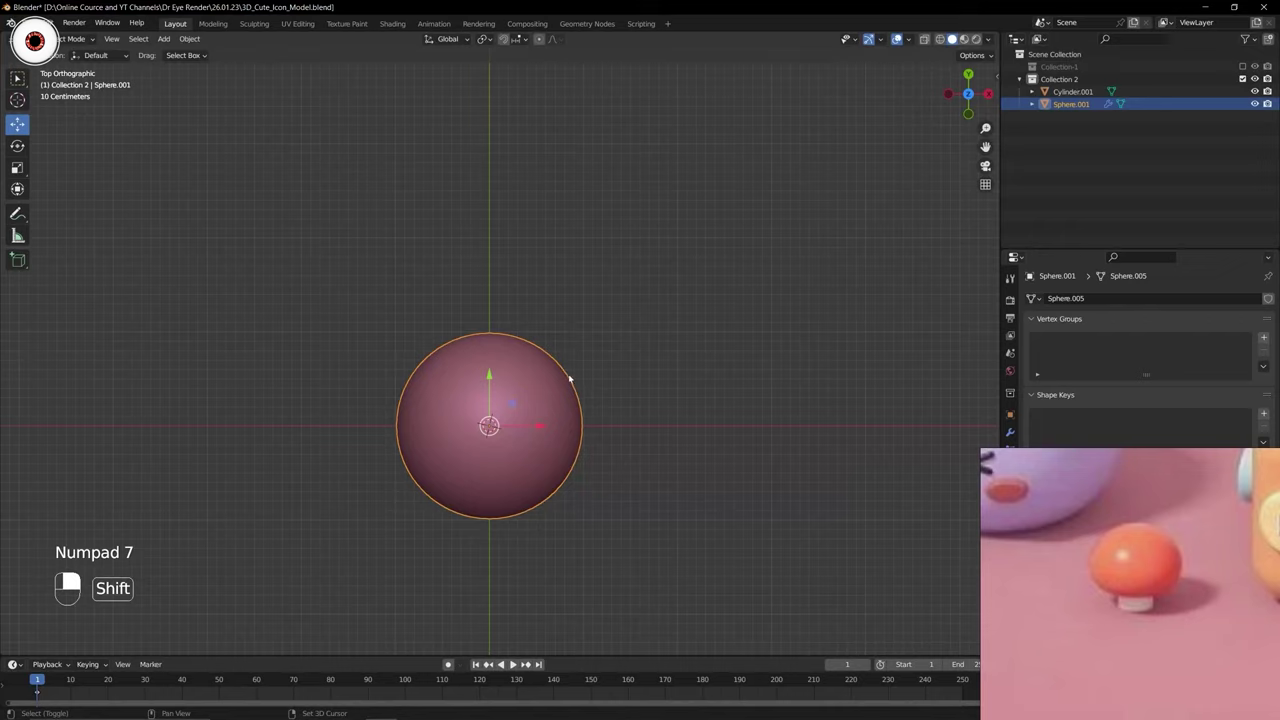
drag(587, 372, 637, 337)
Add a grey cube to Collection 2, move it and try scaling it, undoing the unwanted scales.
key(shift+a)
key(g)
key(s)
key(s)
key(s)
key(ctrl+z)
key(ctrl+z)
key(s)
key(x)
Remove the extra cube, select the sphere cap in front view and start widening it.
middle_click(424, 337)
right_click(424, 337)
key(KP_1)
key(KP_1)
key(s)
From top view reselect the cap and undo the unwanted scaling.
key(KP_7)
middle_click(656, 318)
right_click(656, 318)
key(ctrl+z)
key(ctrl+z)
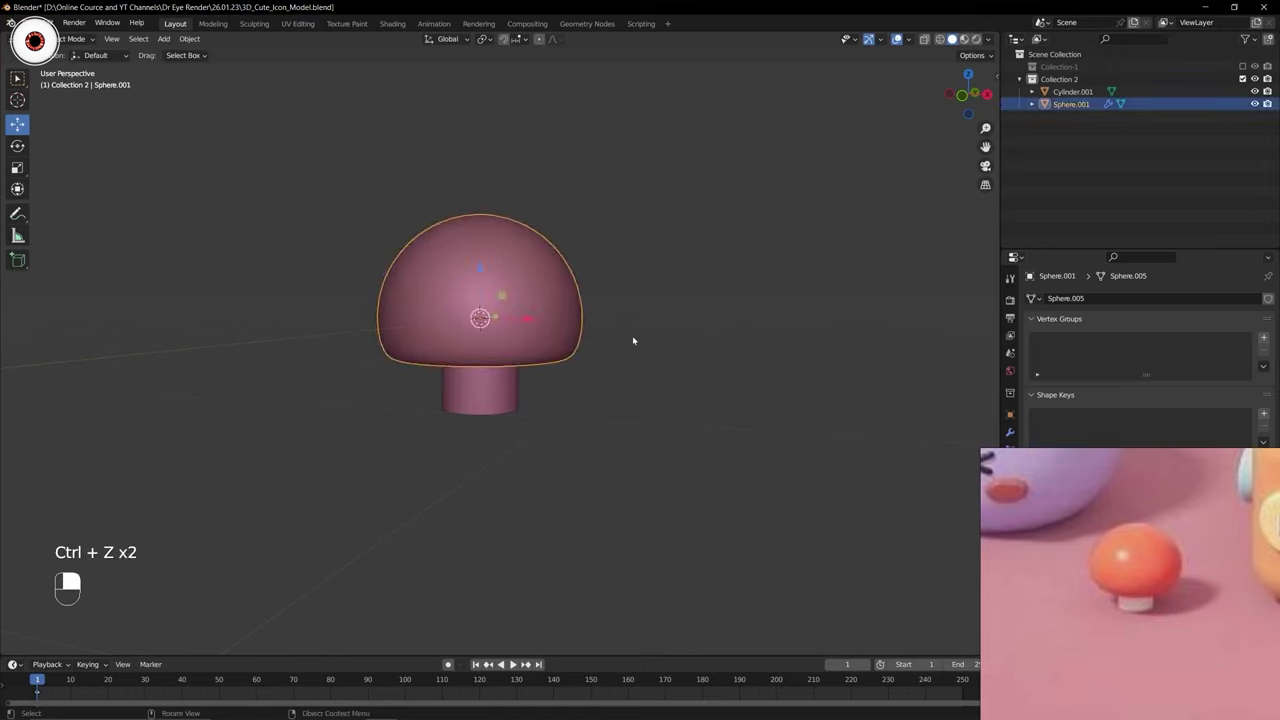
Widen the cap sideways over the stem keeping its height, confirm and deselect it.
key(s)
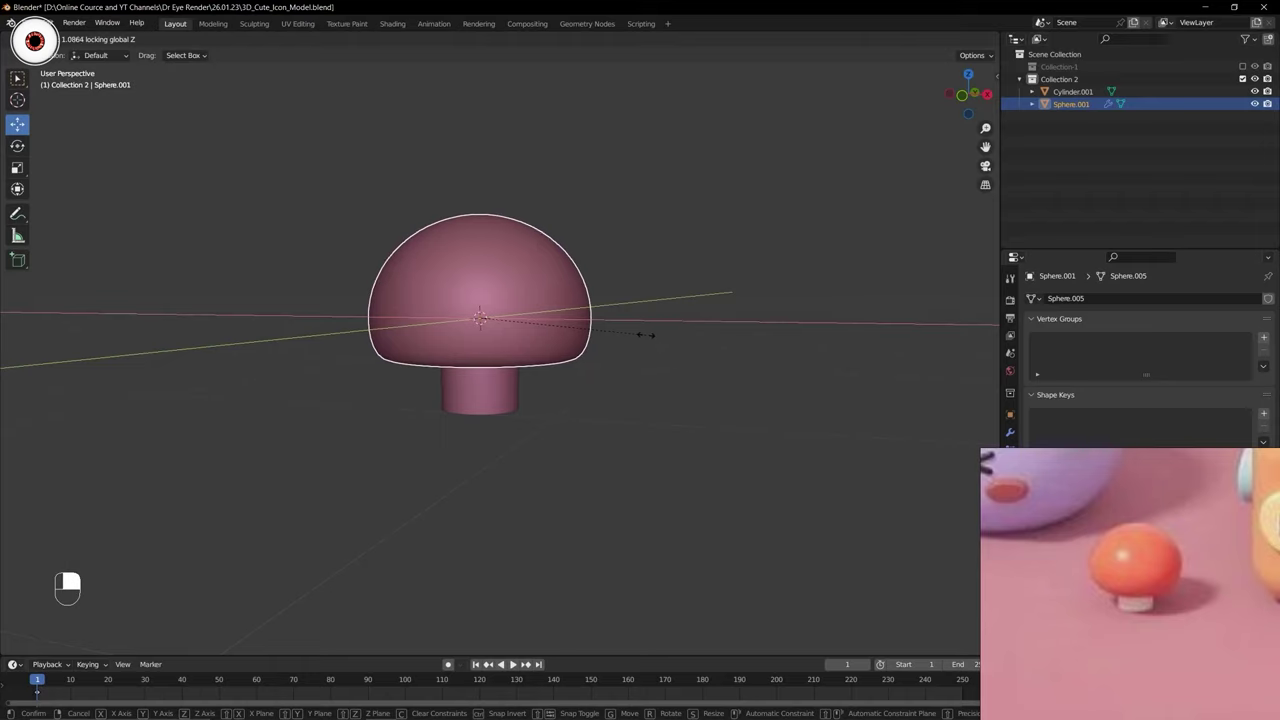
key(ctrl+Tab)
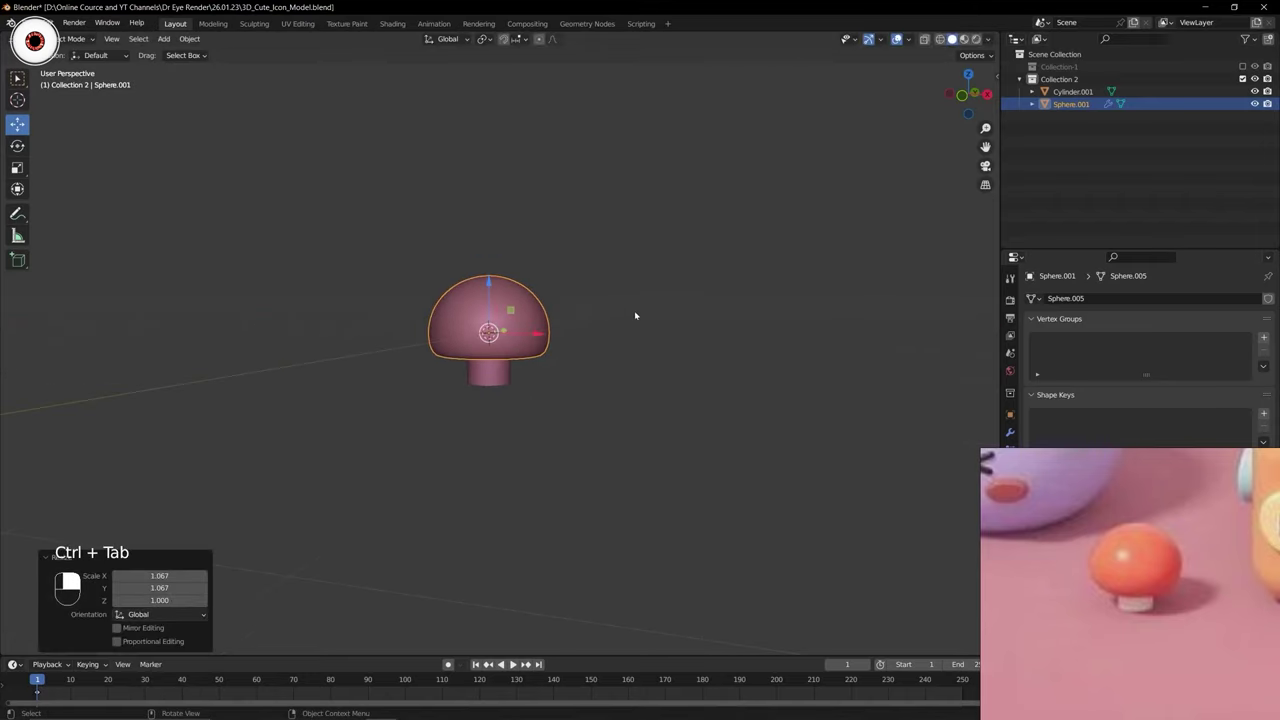
click(639, 312)
middle_click(639, 312)
right_click(639, 312)
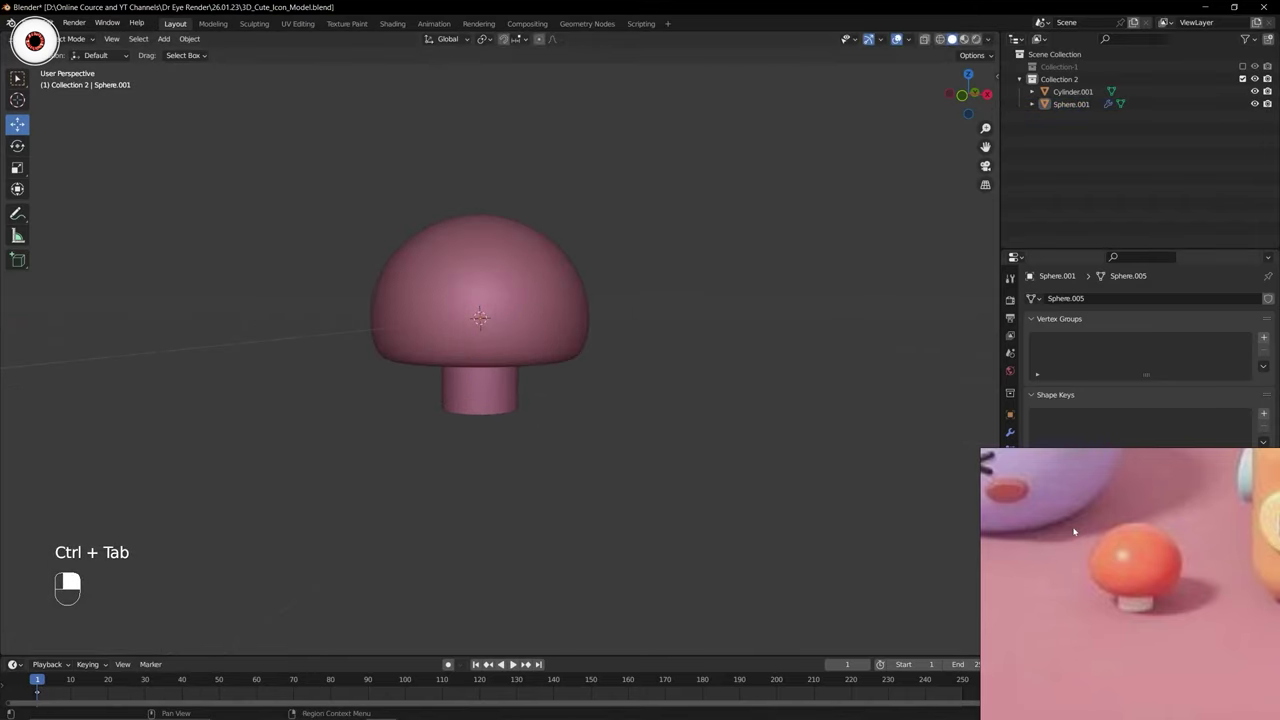
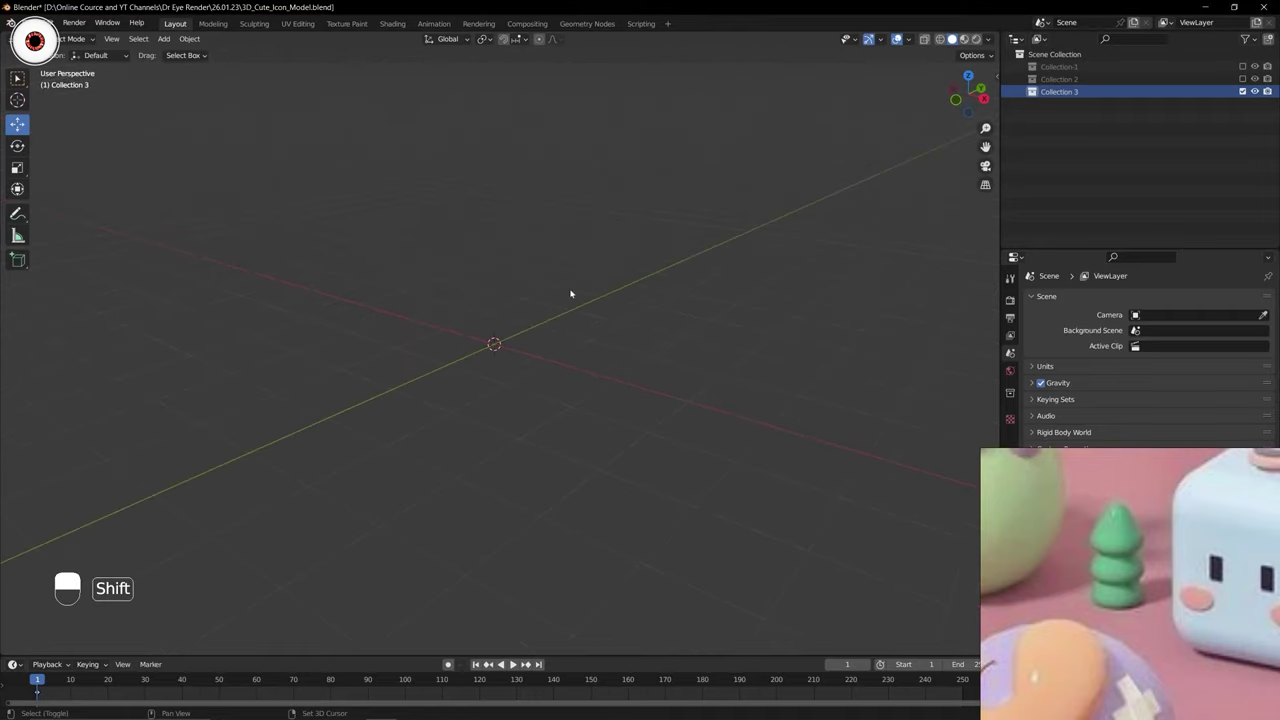
Save the file and add a cone at the origin in Collection 3.
key(ctrl+s)
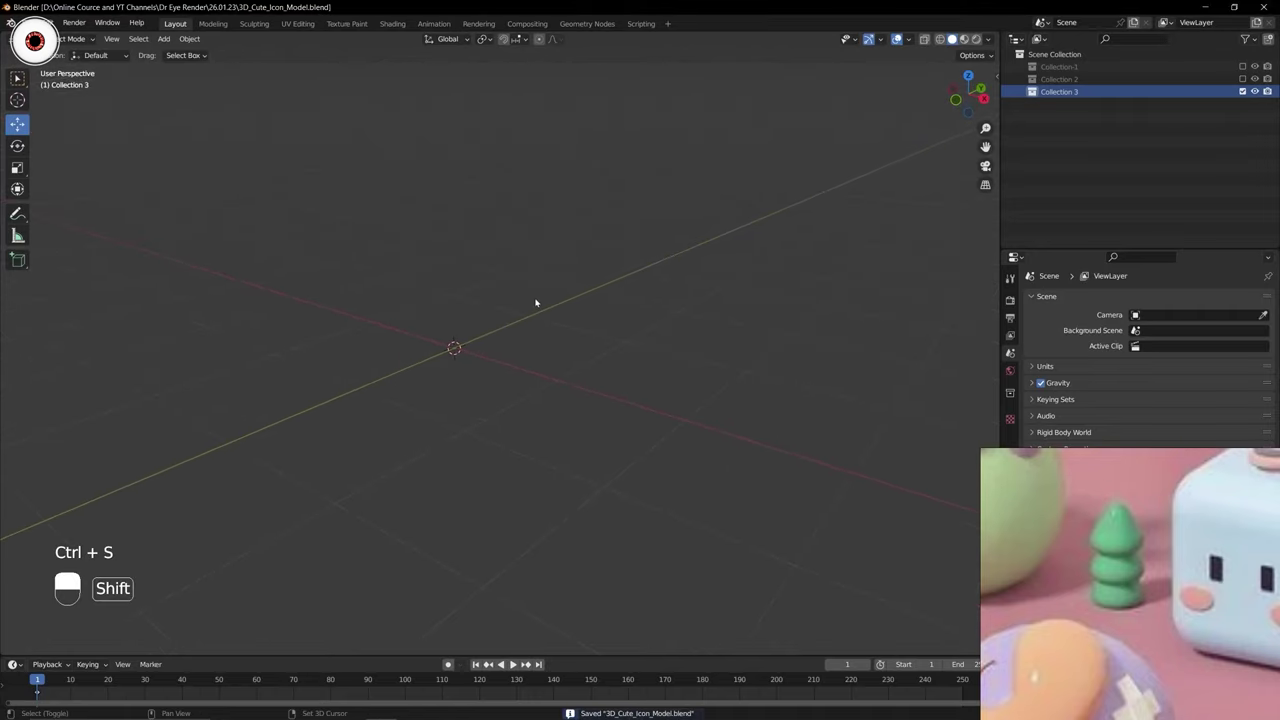
key(shift+a)
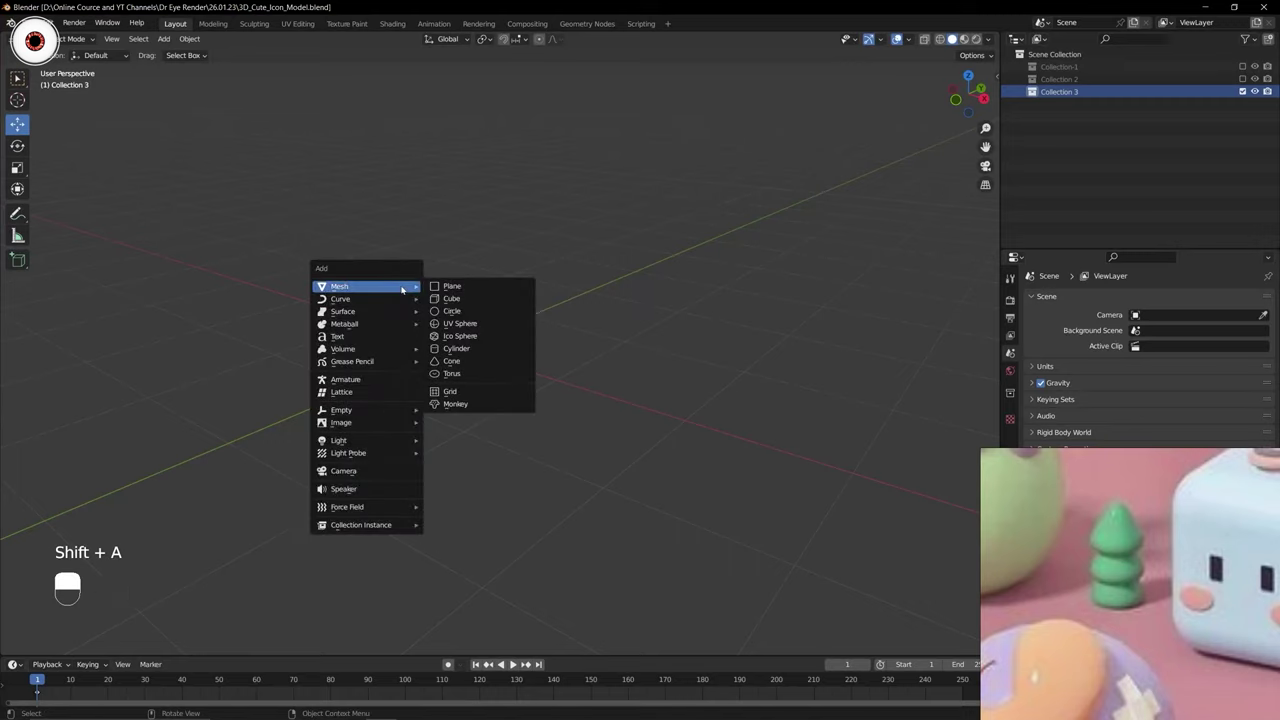
drag(406, 286, 523, 429)
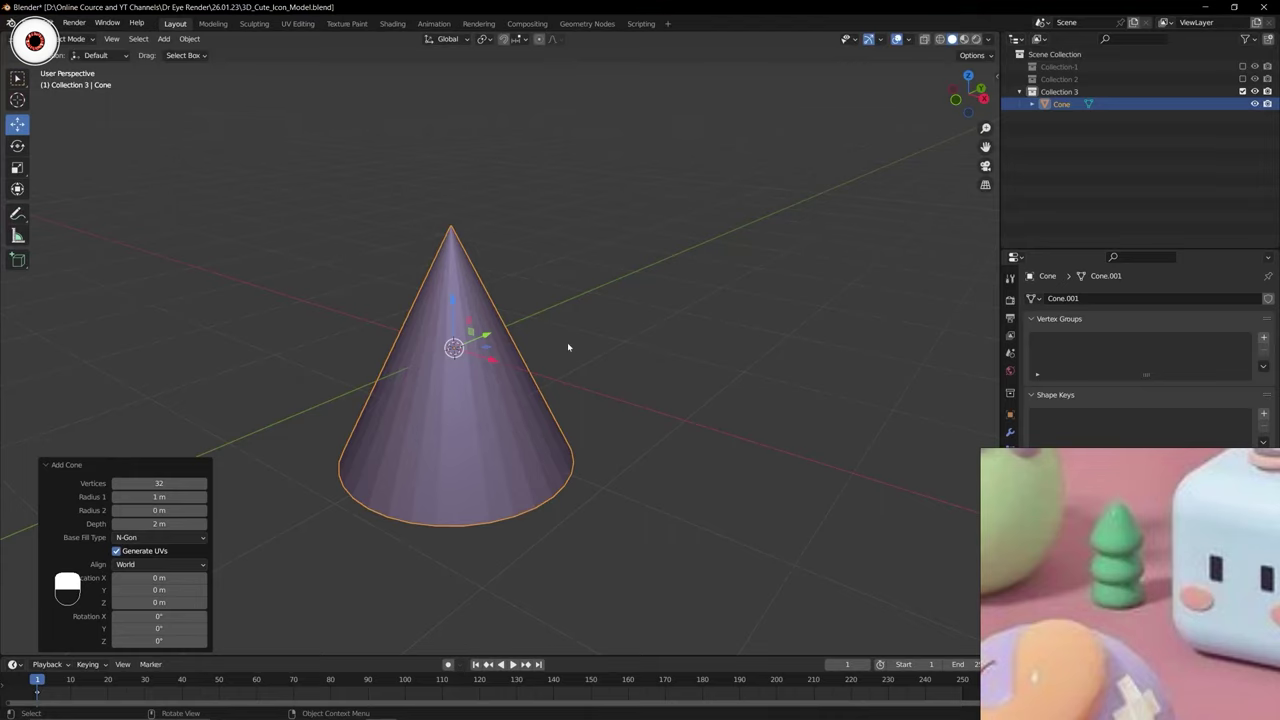
Enter Edit Mode on the cone and clear the selection of its mesh.
key(Tab)
key(alt+a)
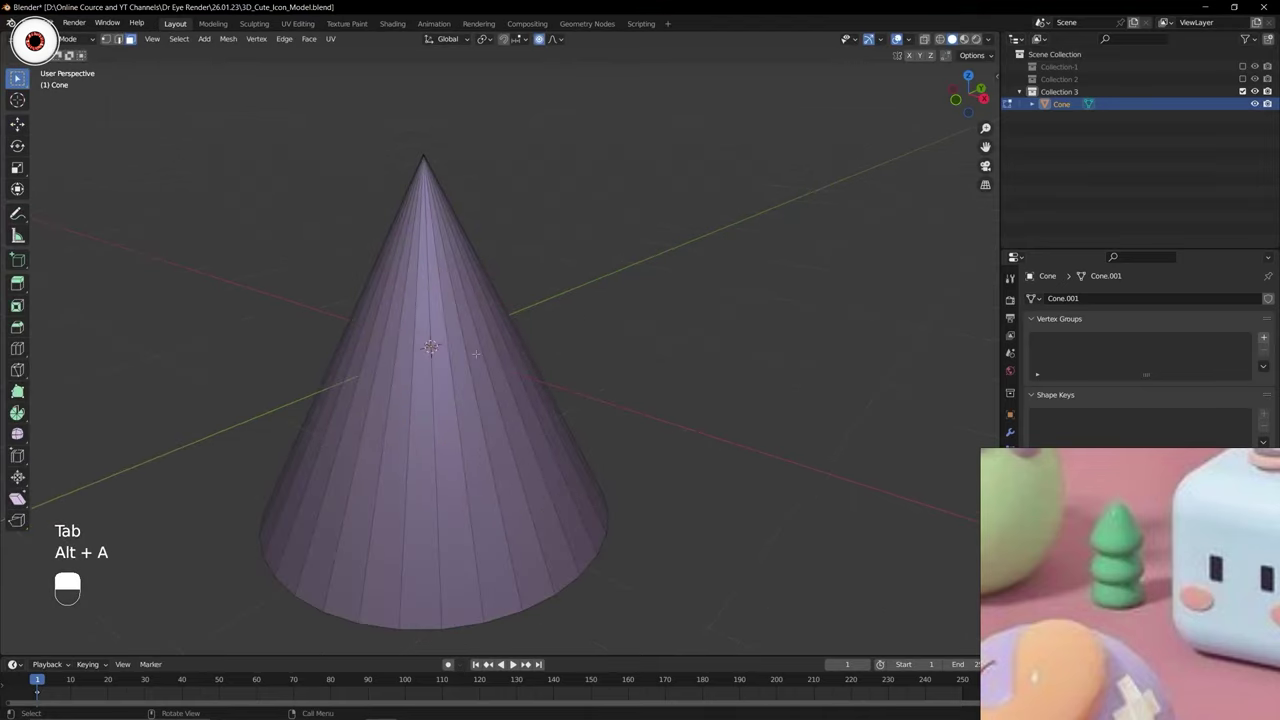
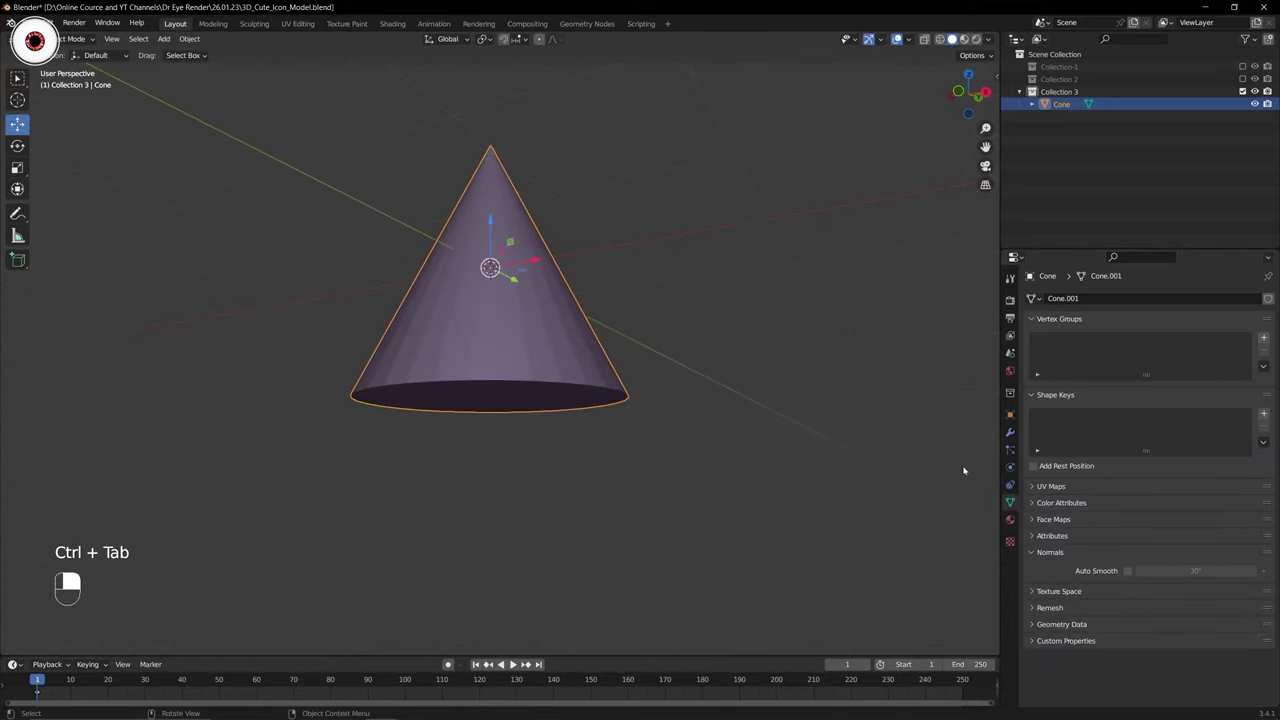
Add a Subdivision Surface modifier to round the cone into a teardrop.
drag(1078, 301, 803, 427)
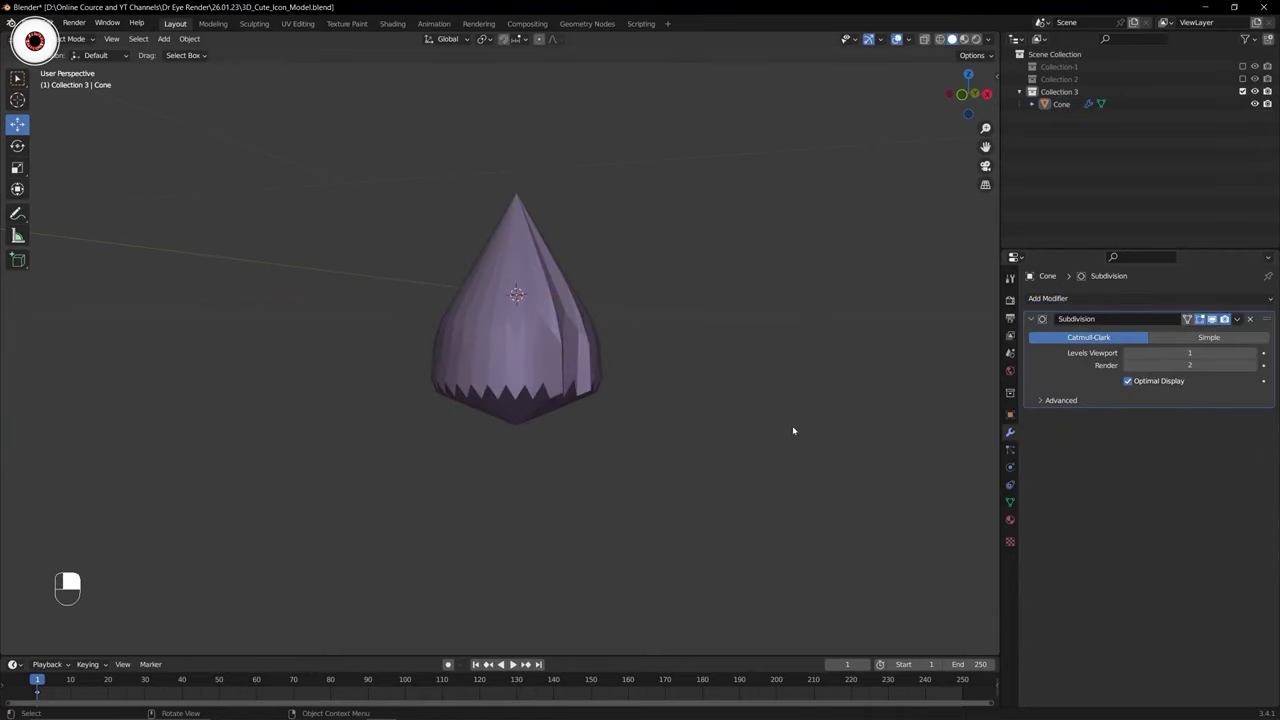
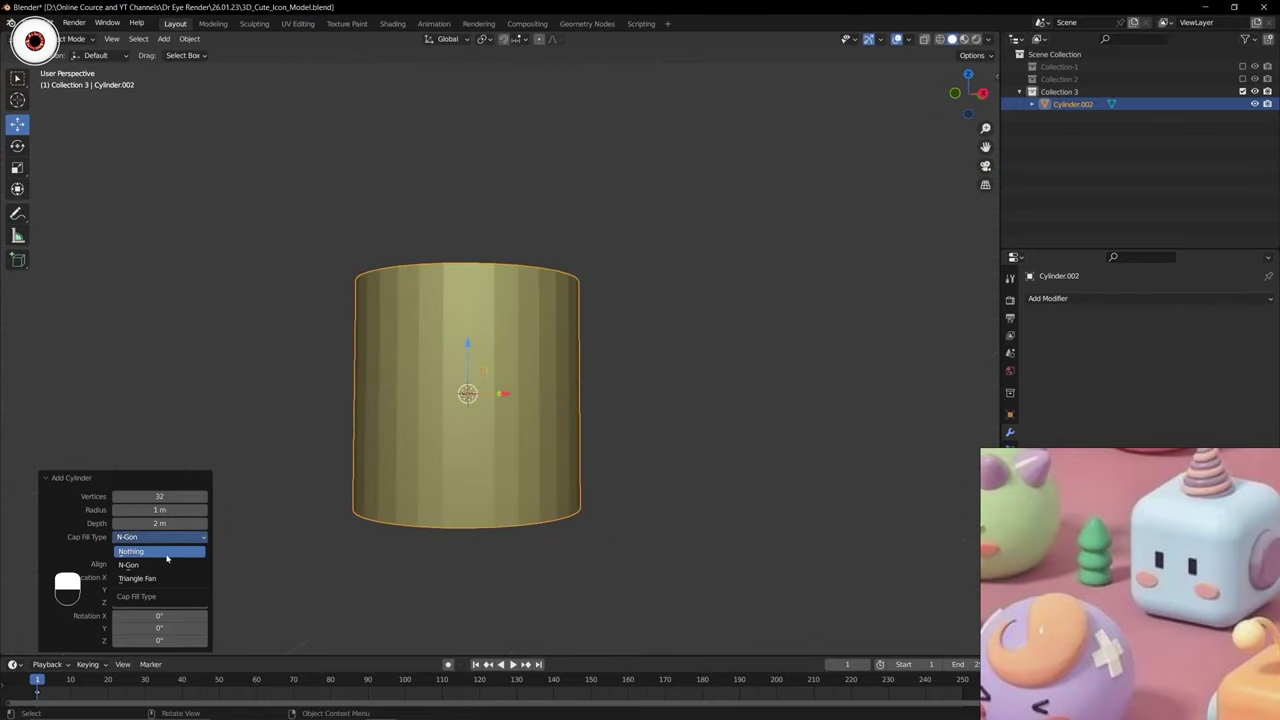
View the yellow cylinder from the front and enter Edit Mode on its mesh.
drag(361, 449, 241, 509)
middle_click(162, 539)
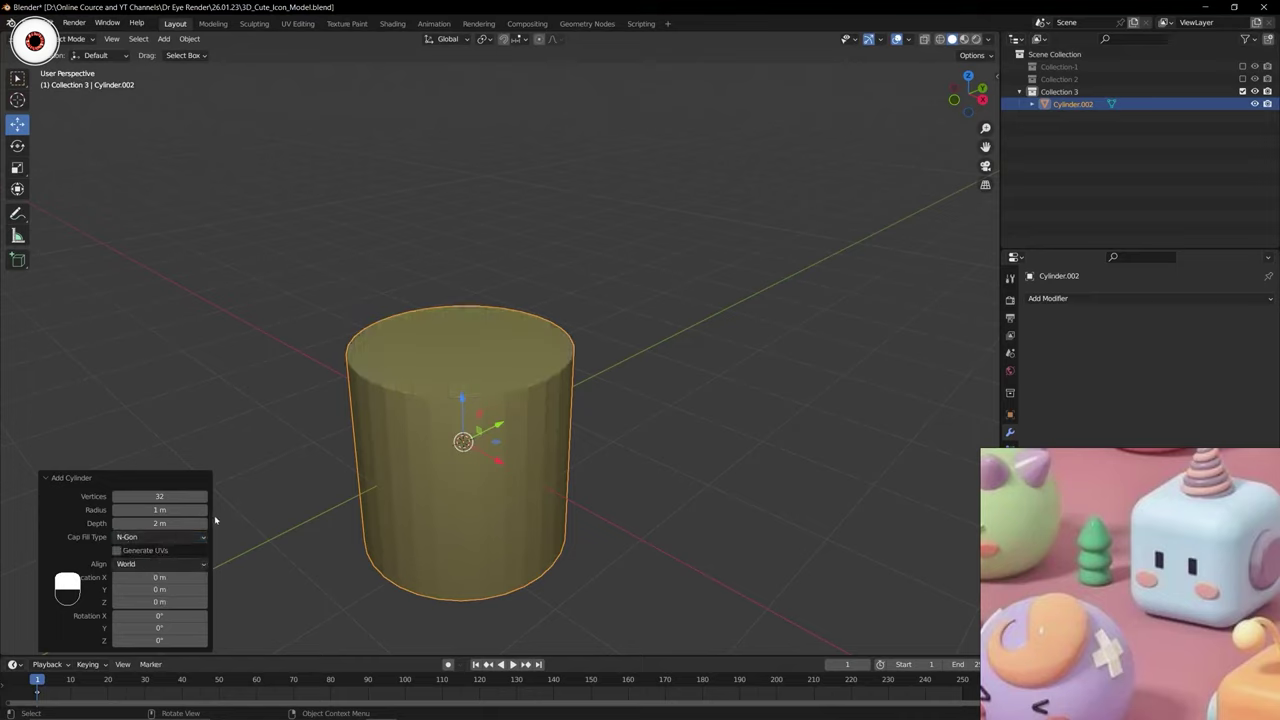
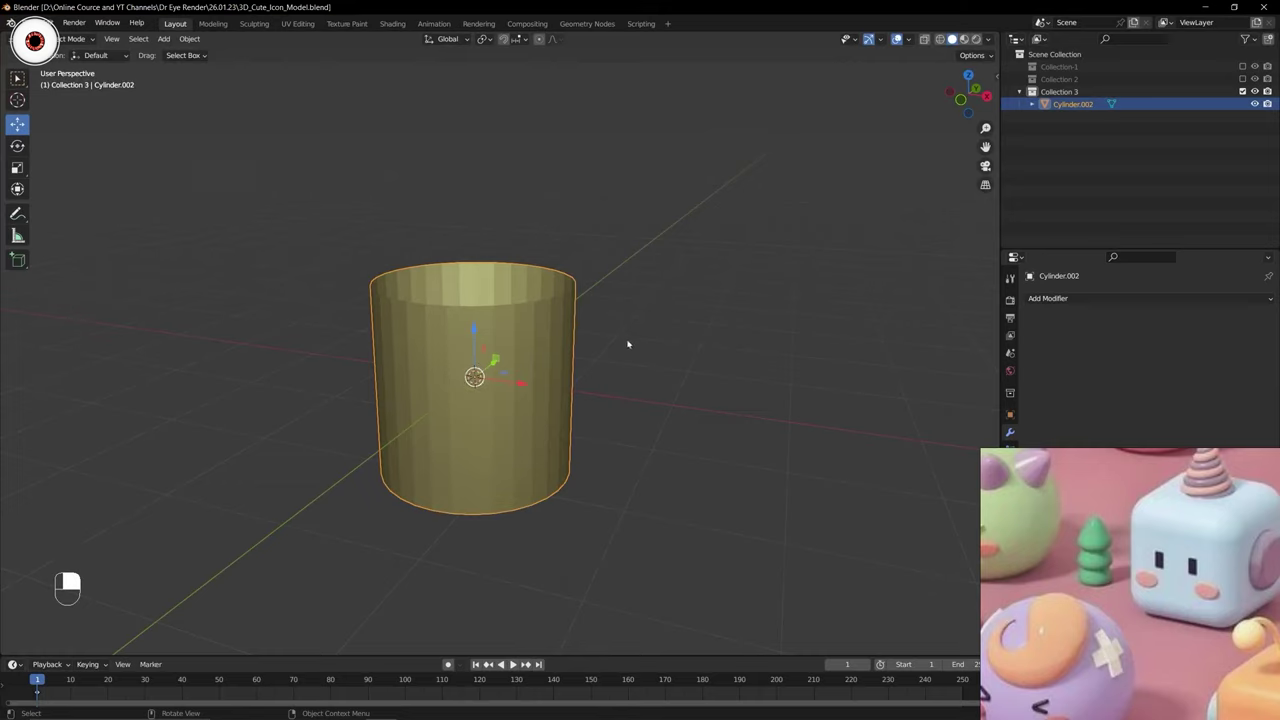
key(KP_1)
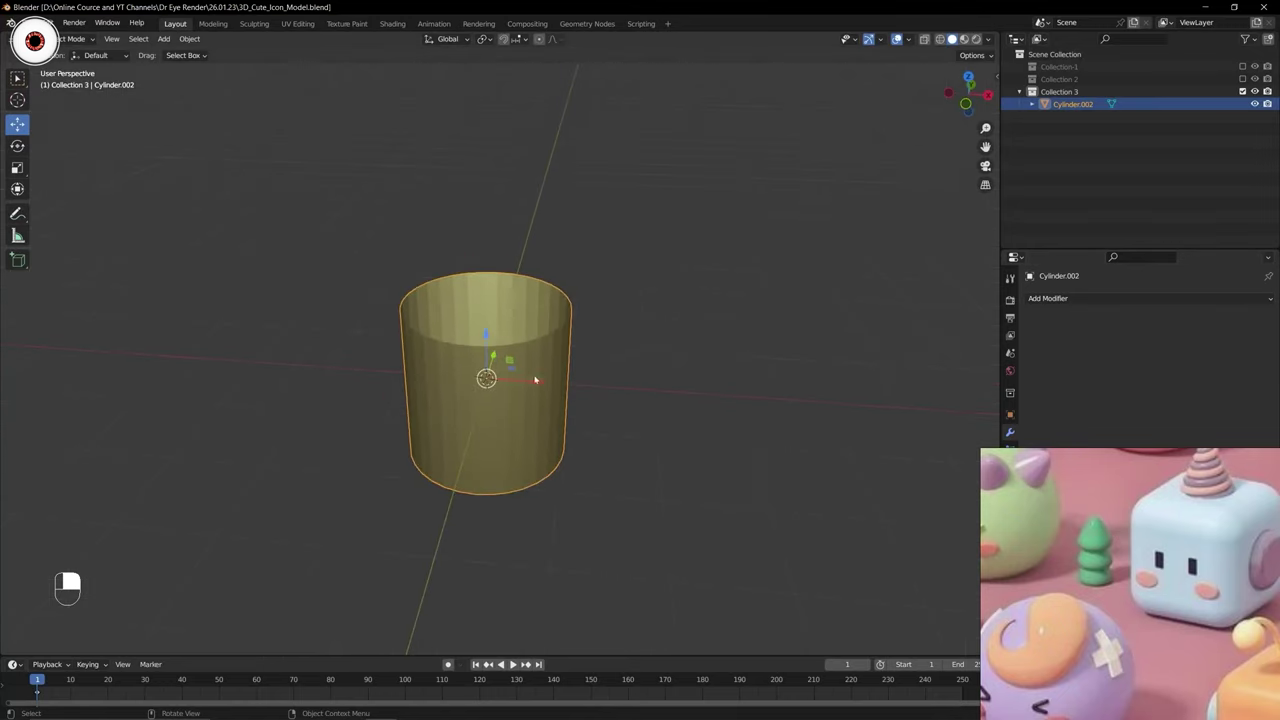
key(Tab)
Switch to edge selection, deselect the top rim and return to front view.
key(2)
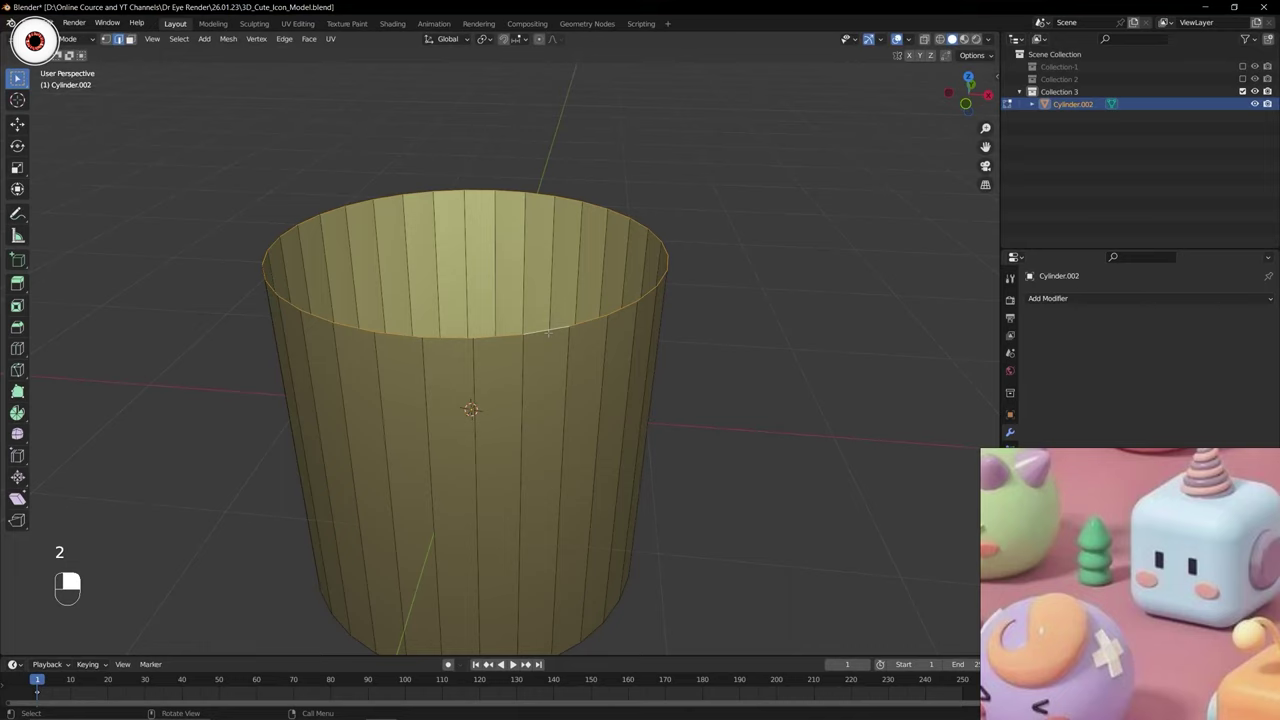
key(alt+a)
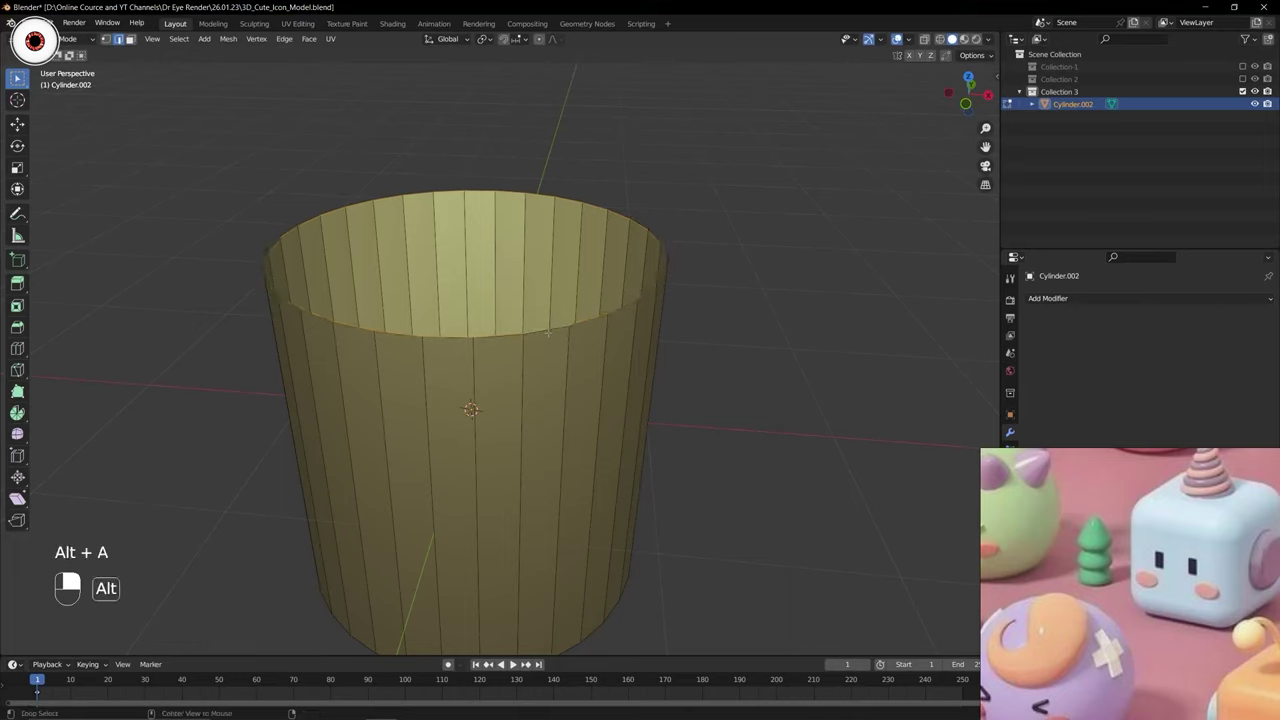
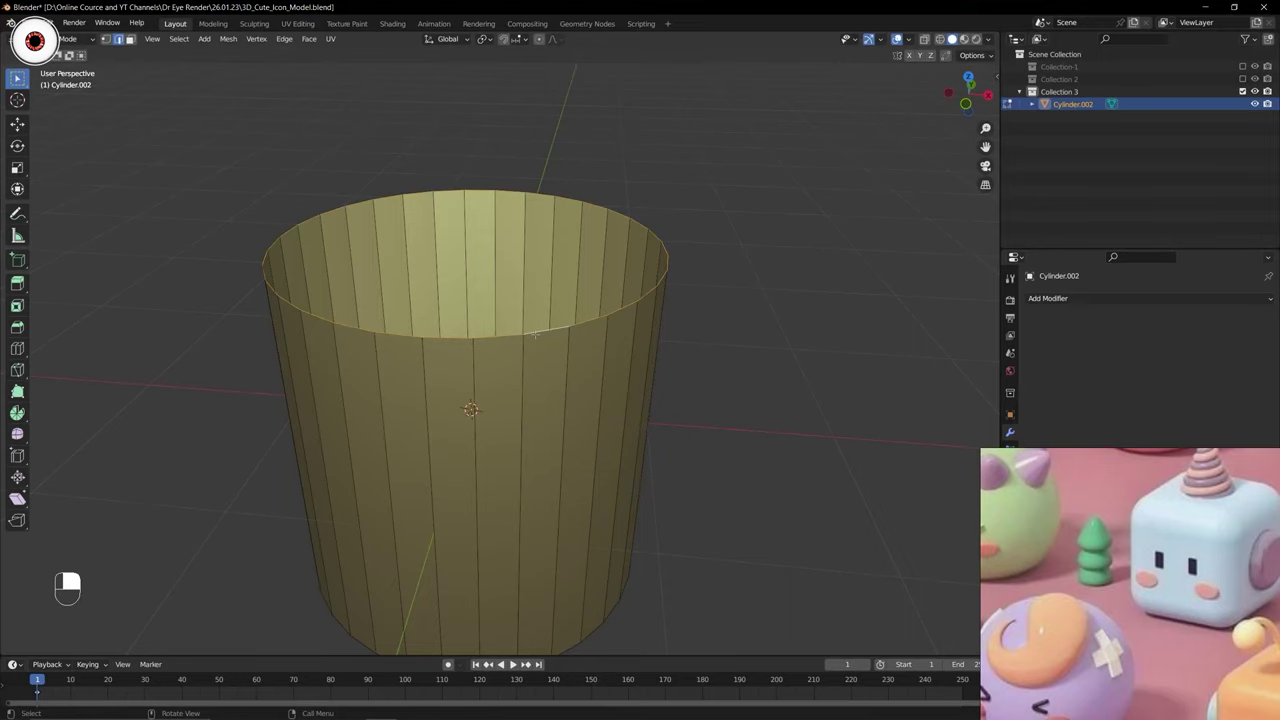
key(KP_1)
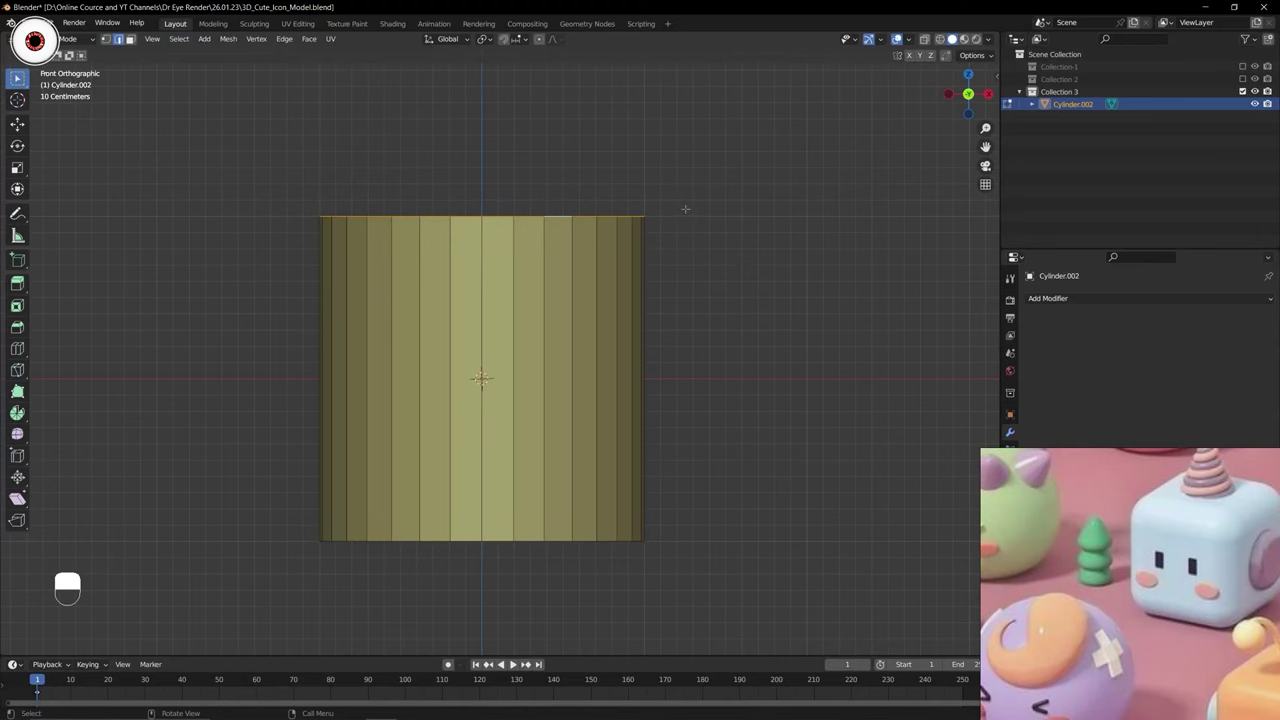
In front view, clear the selection and work in edge select on the tapered cylinder.
key(KP_1)
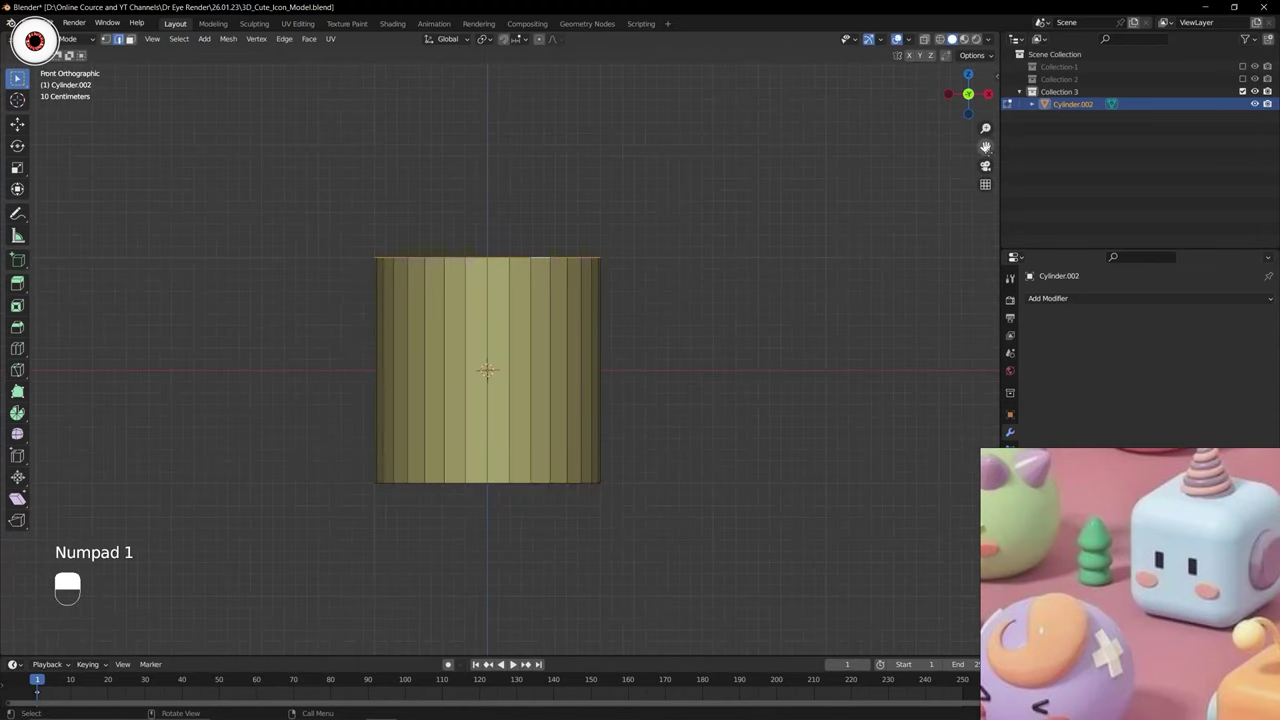
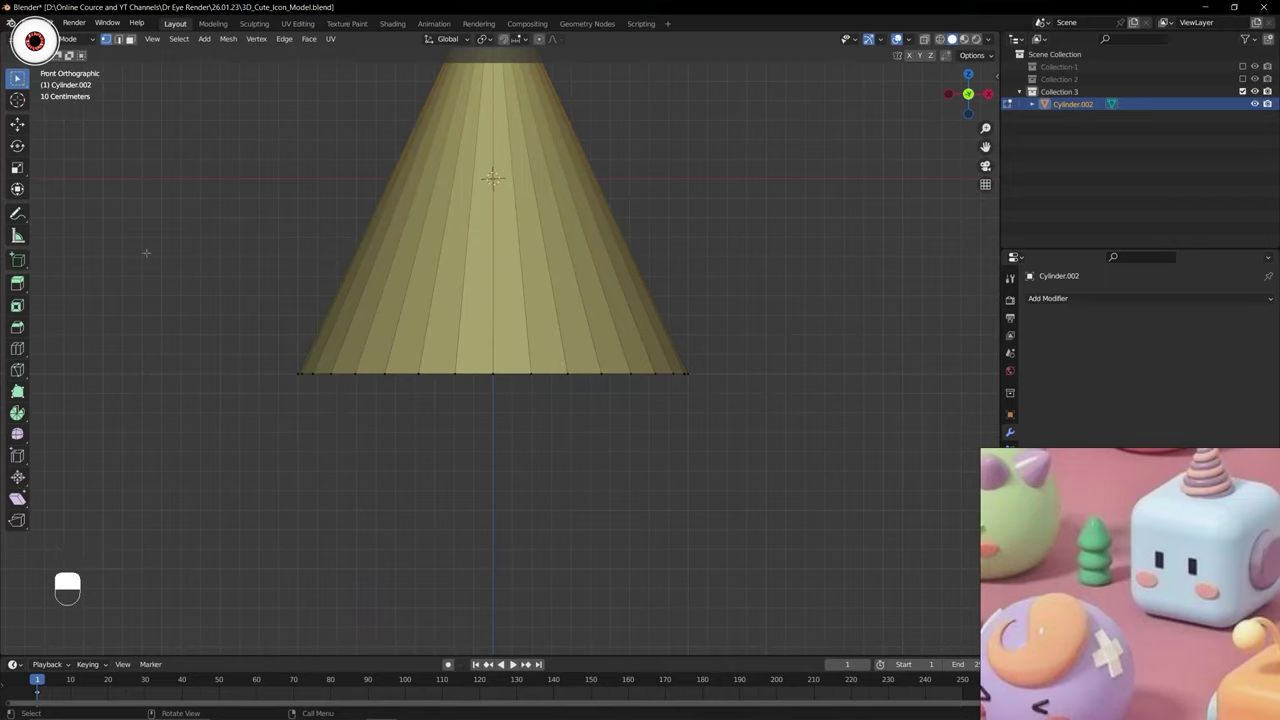
key(alt+a)
key(2)
key(2)
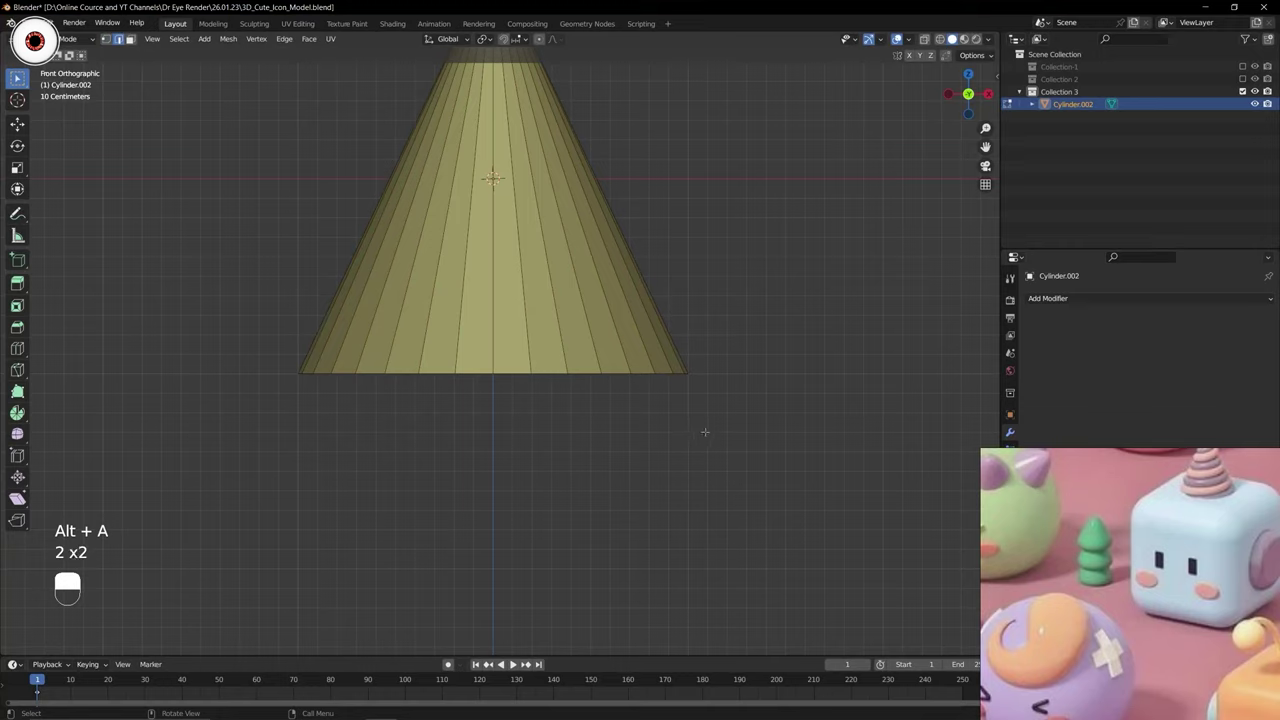
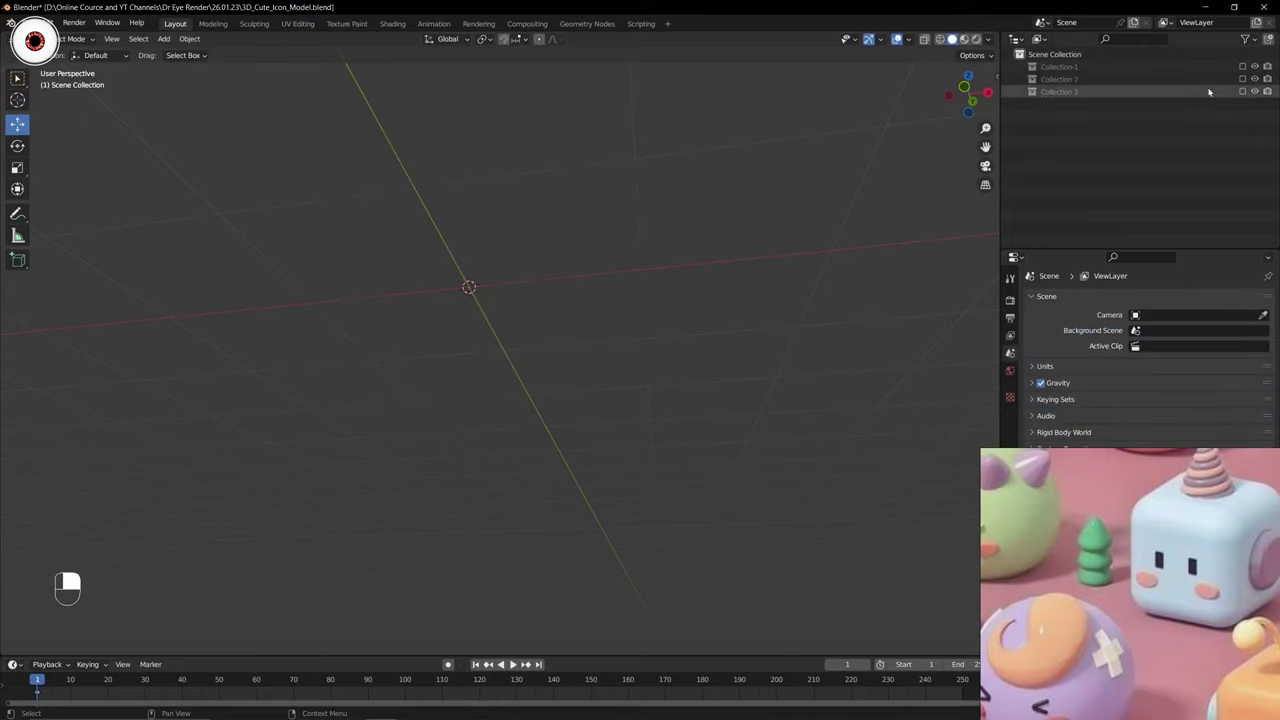
Leave Edit Mode and delete the purple comparison cone, keeping Cylinder.002.
middle_click(1246, 89)
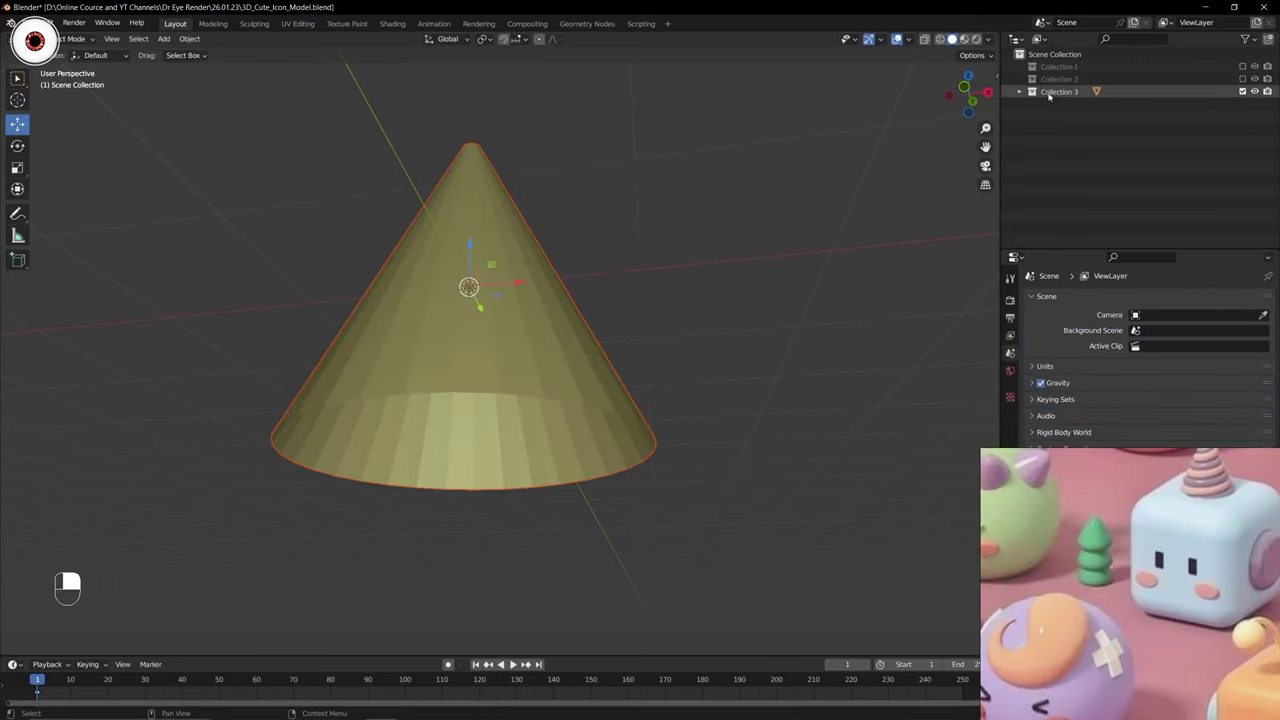
middle_click(1062, 103)
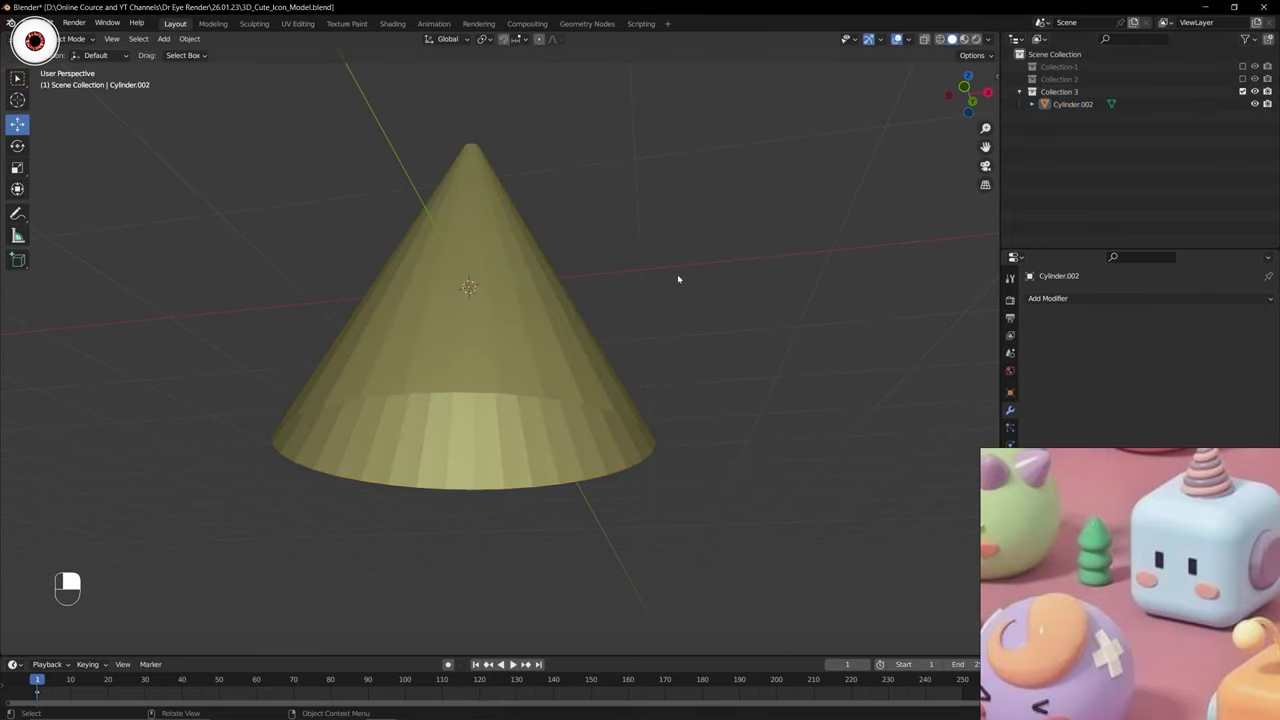
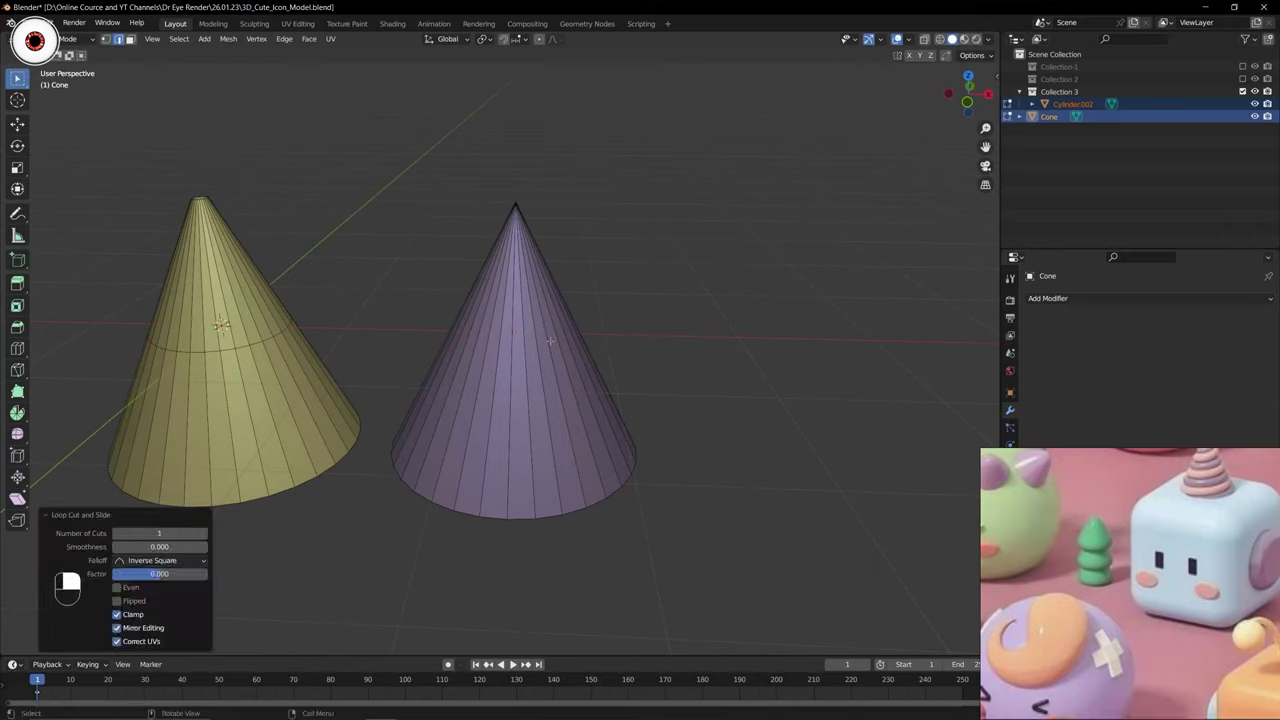
key(ctrl+Tab)
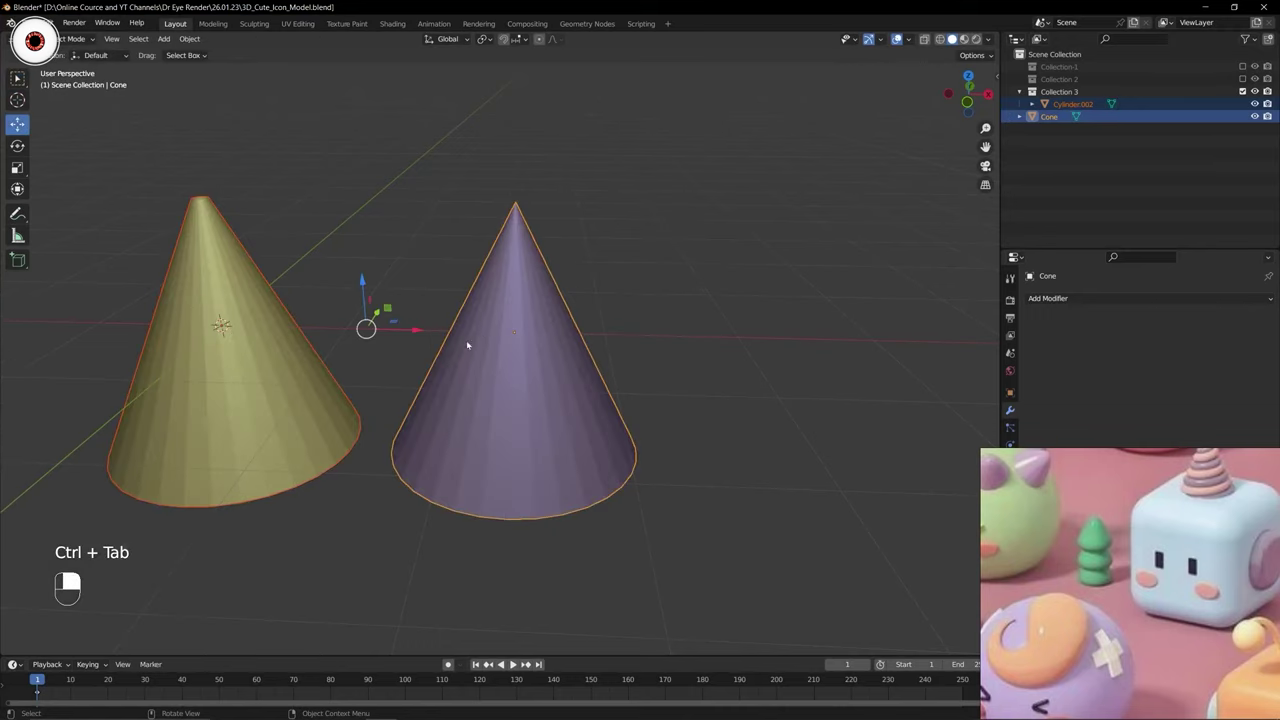
middle_click(544, 324)
right_click(544, 324)
key(x)
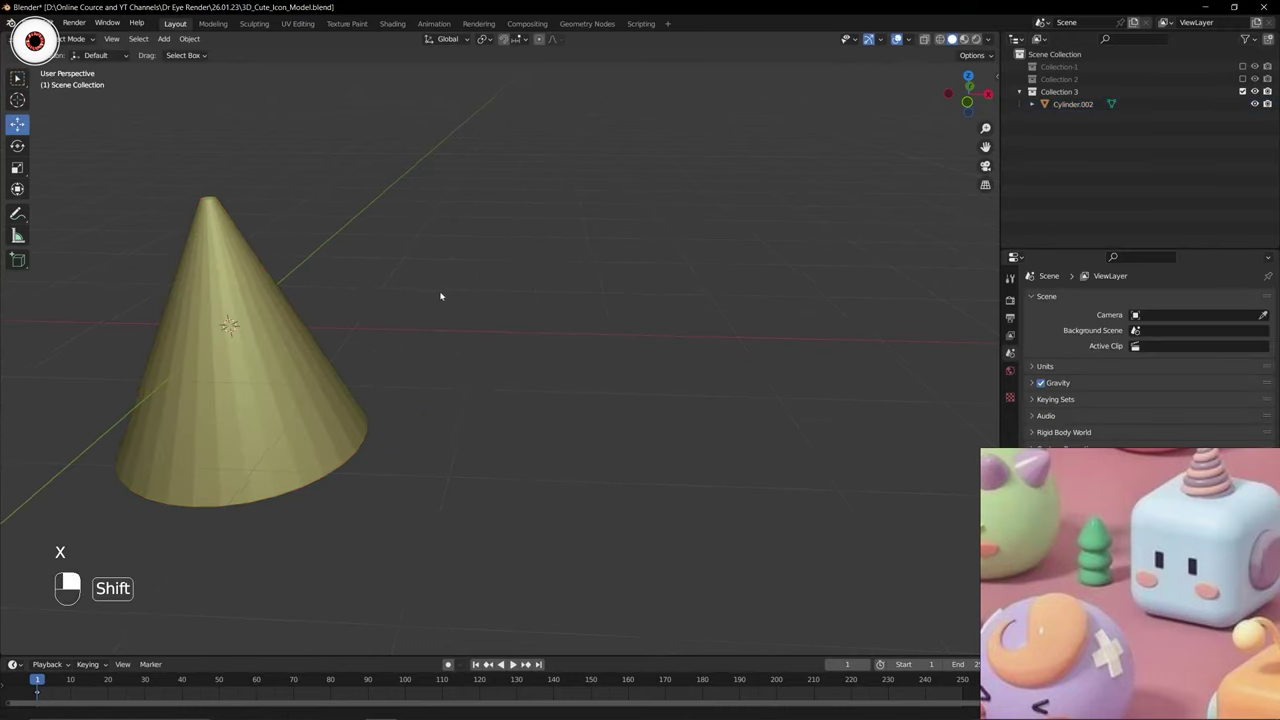
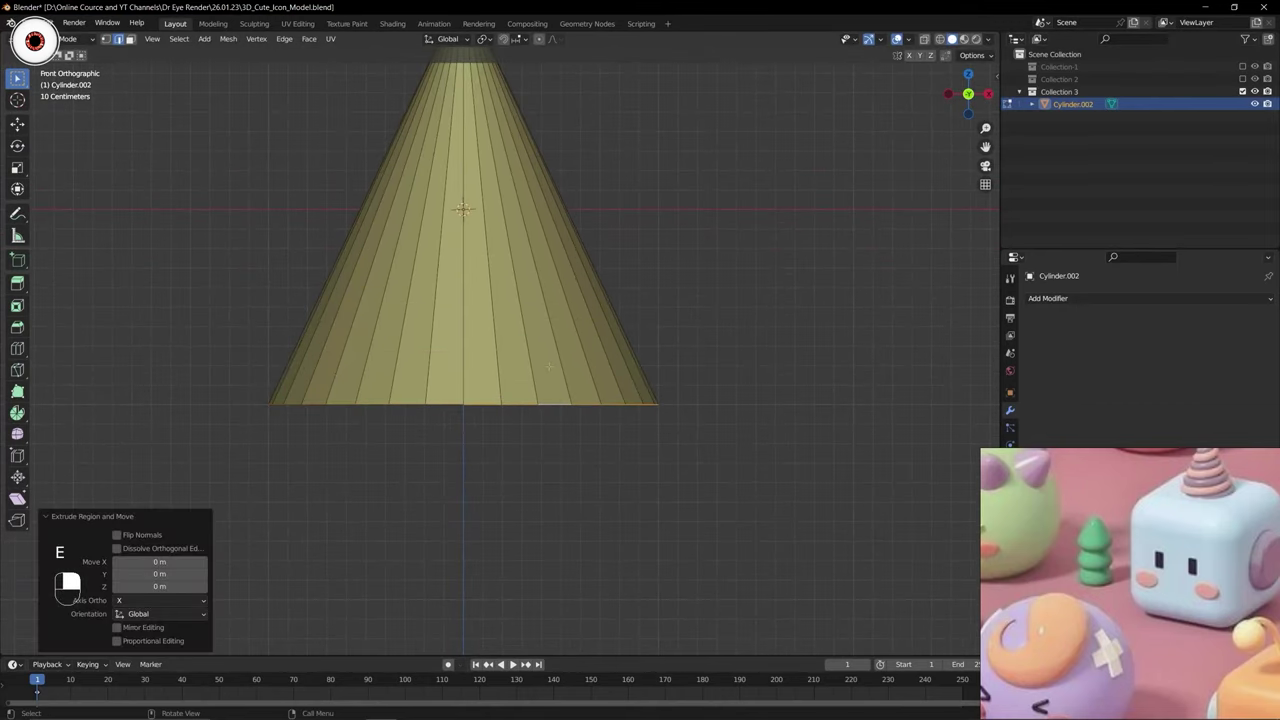
Move the cone's bottom rim vertically to reshape the cap's base.
key(g)
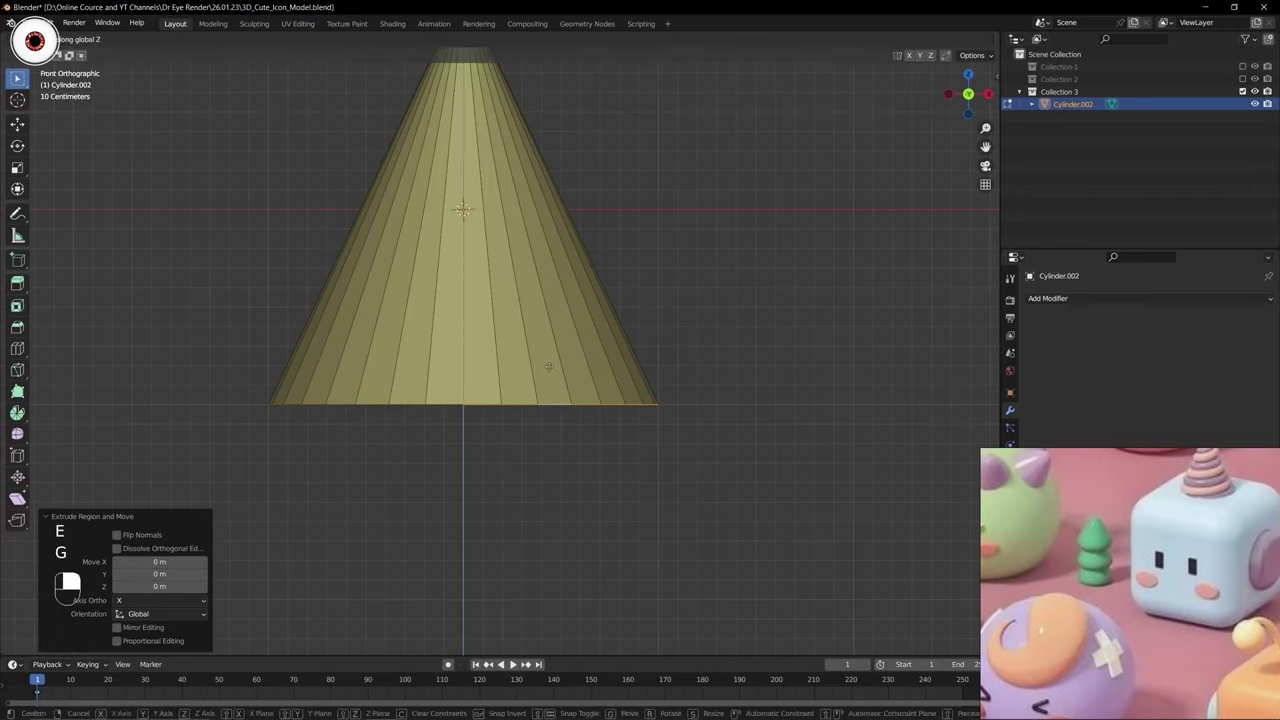
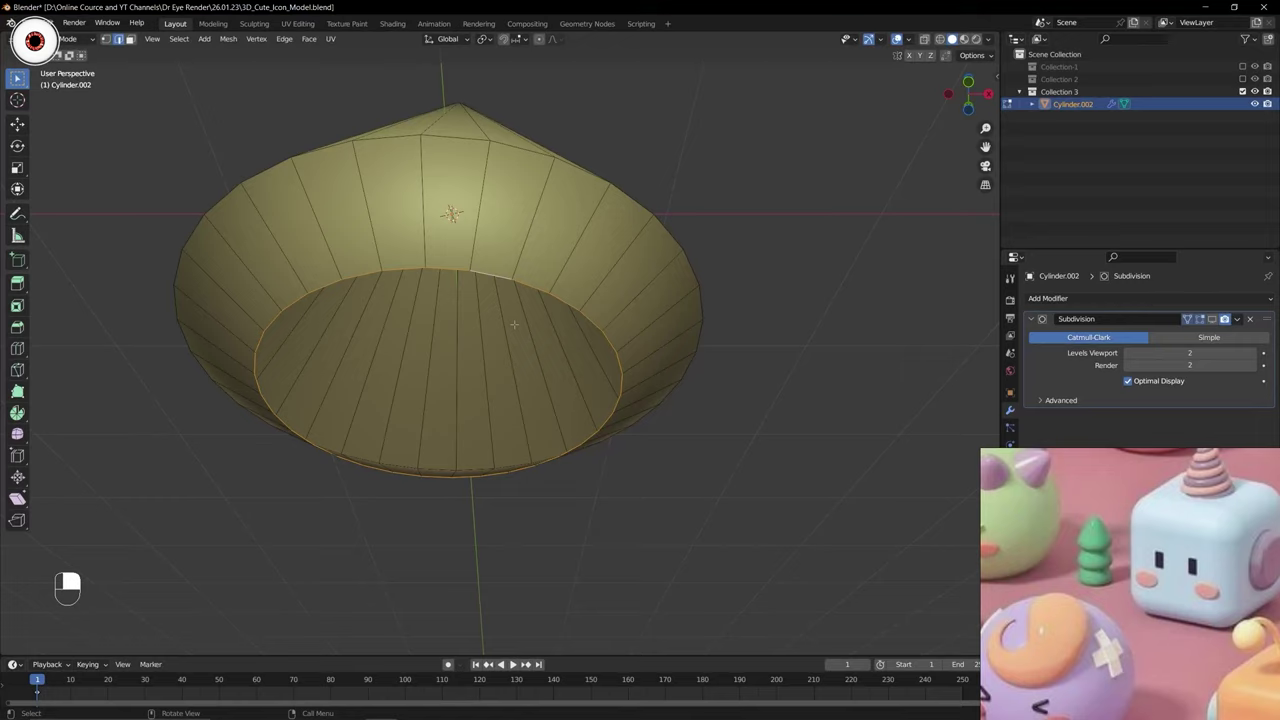
Fill the cap's bottom with a face and switch to face selection.
key(f)
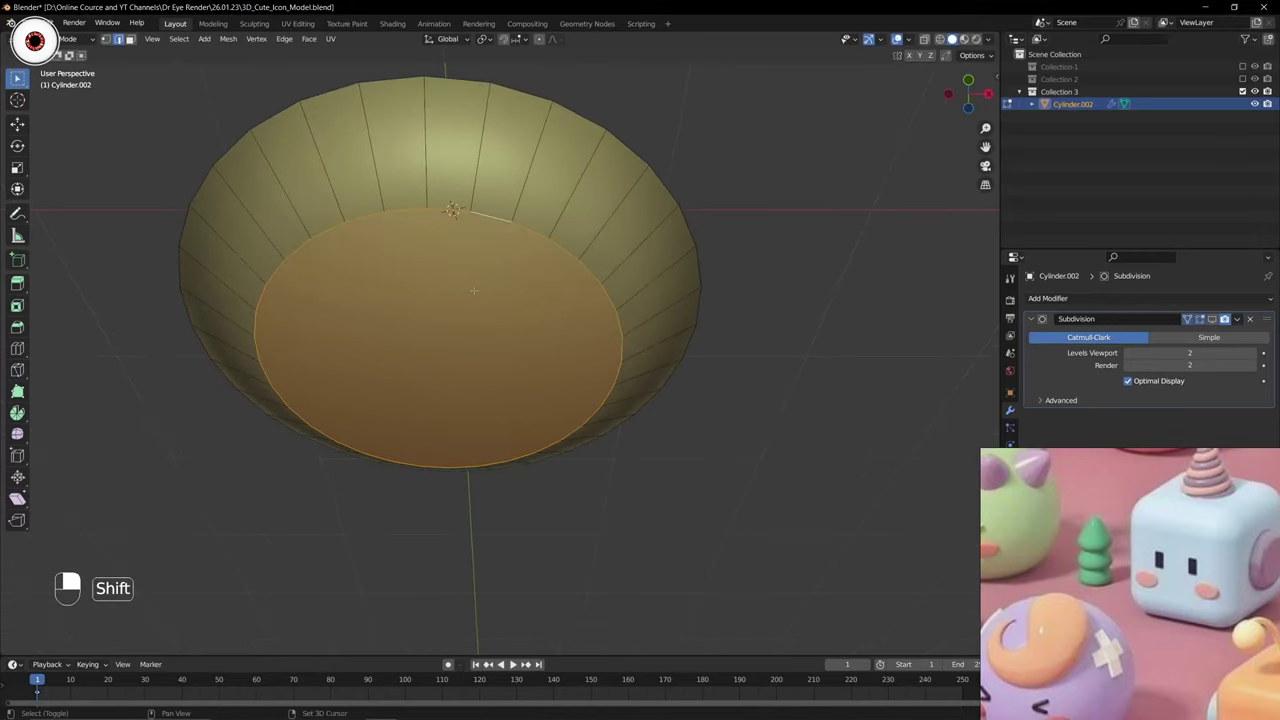
key(alt+a)
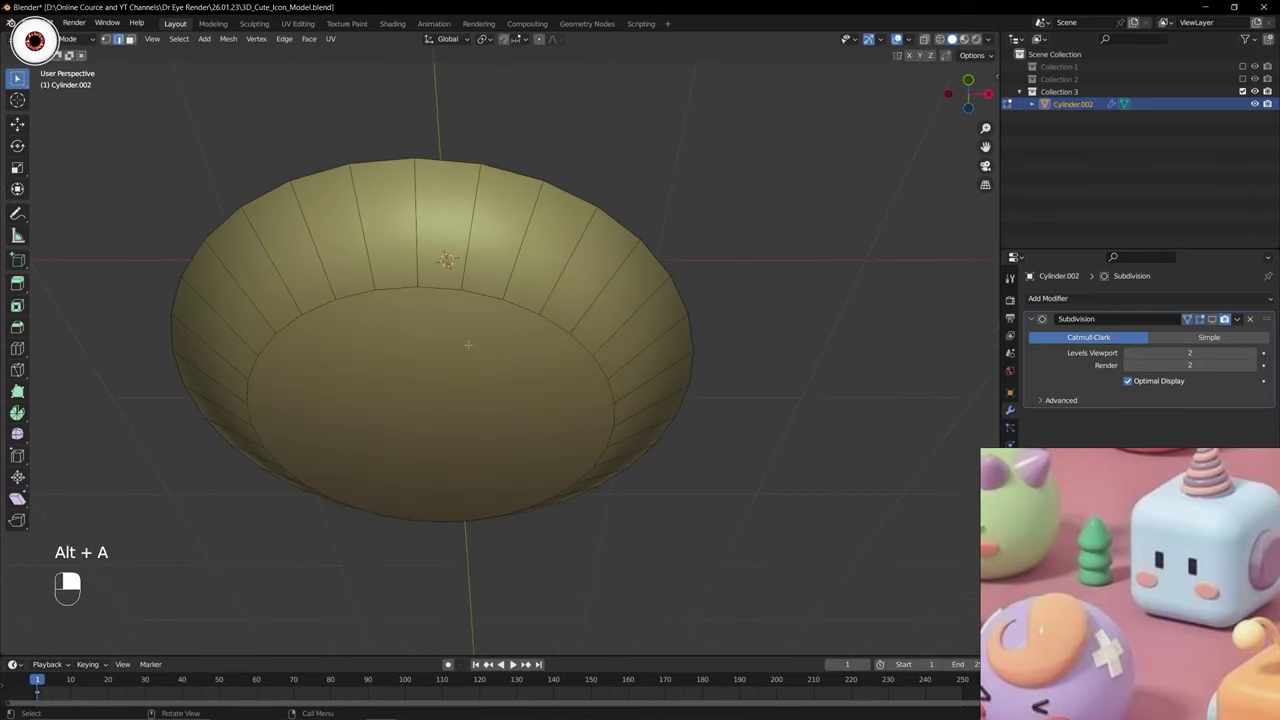
key(3)
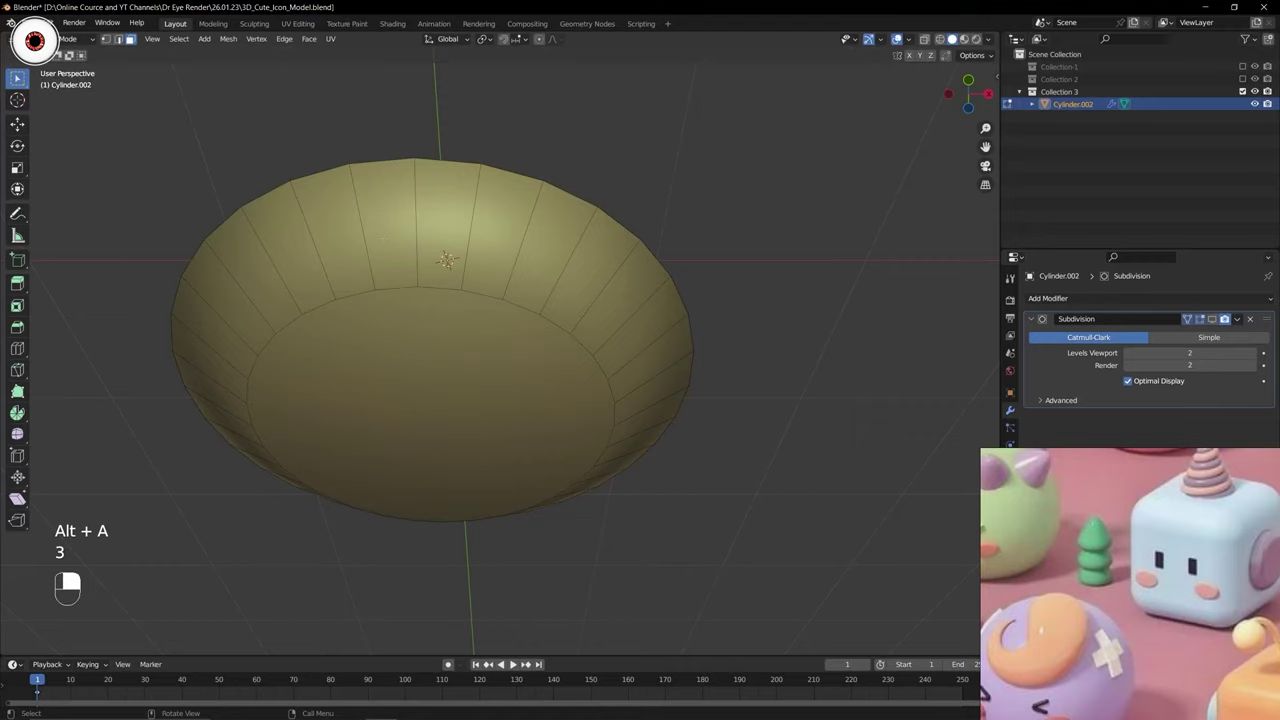
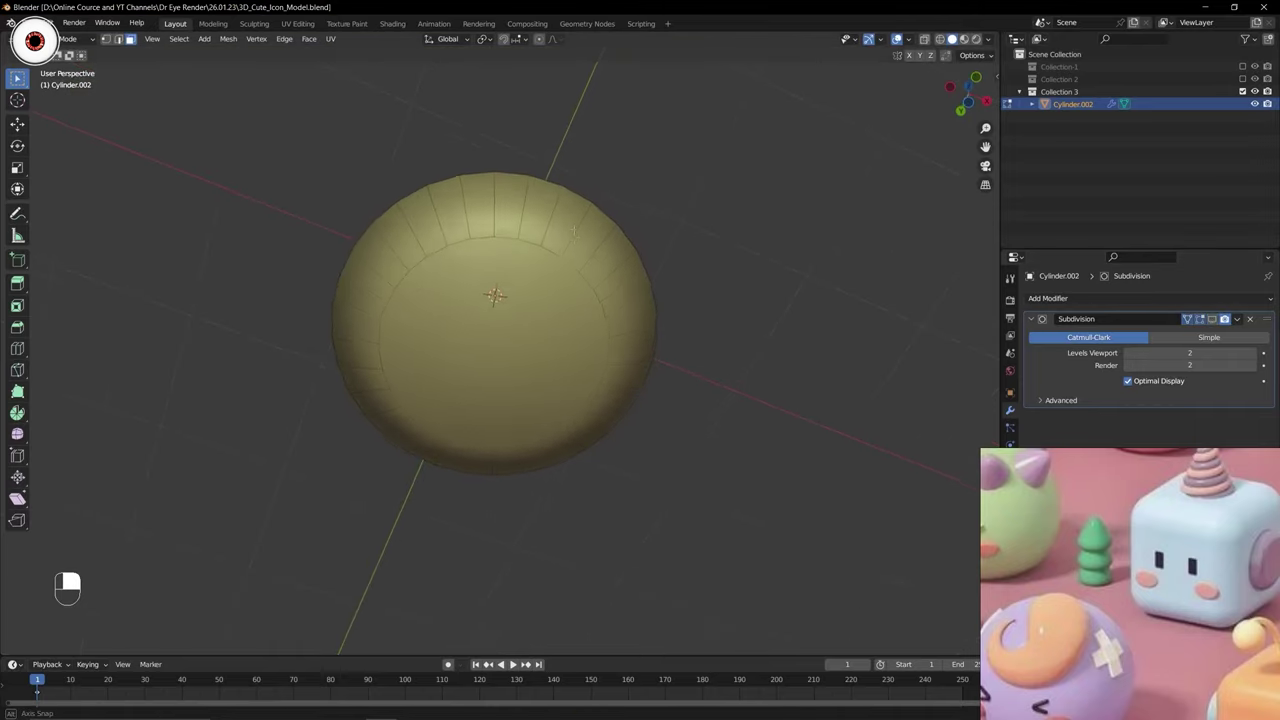
Return to Object Mode to view the smoothed cap with its closed tip.
key(ctrl+Tab)
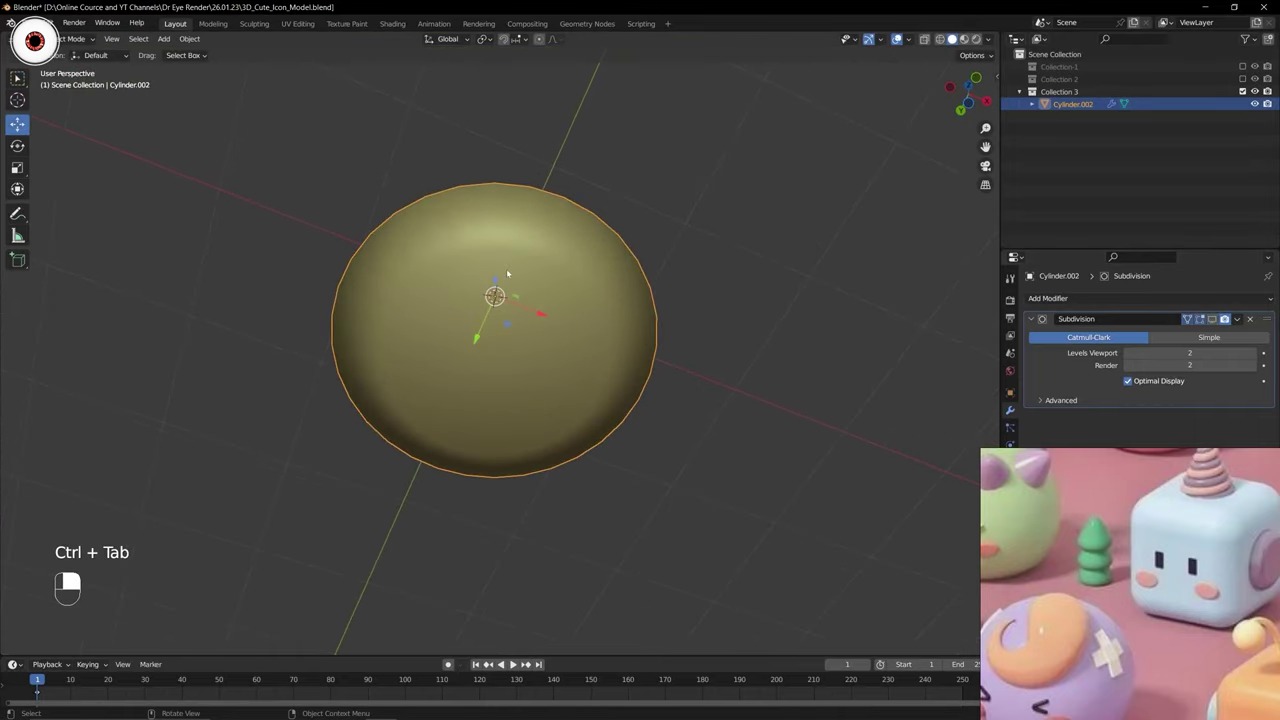
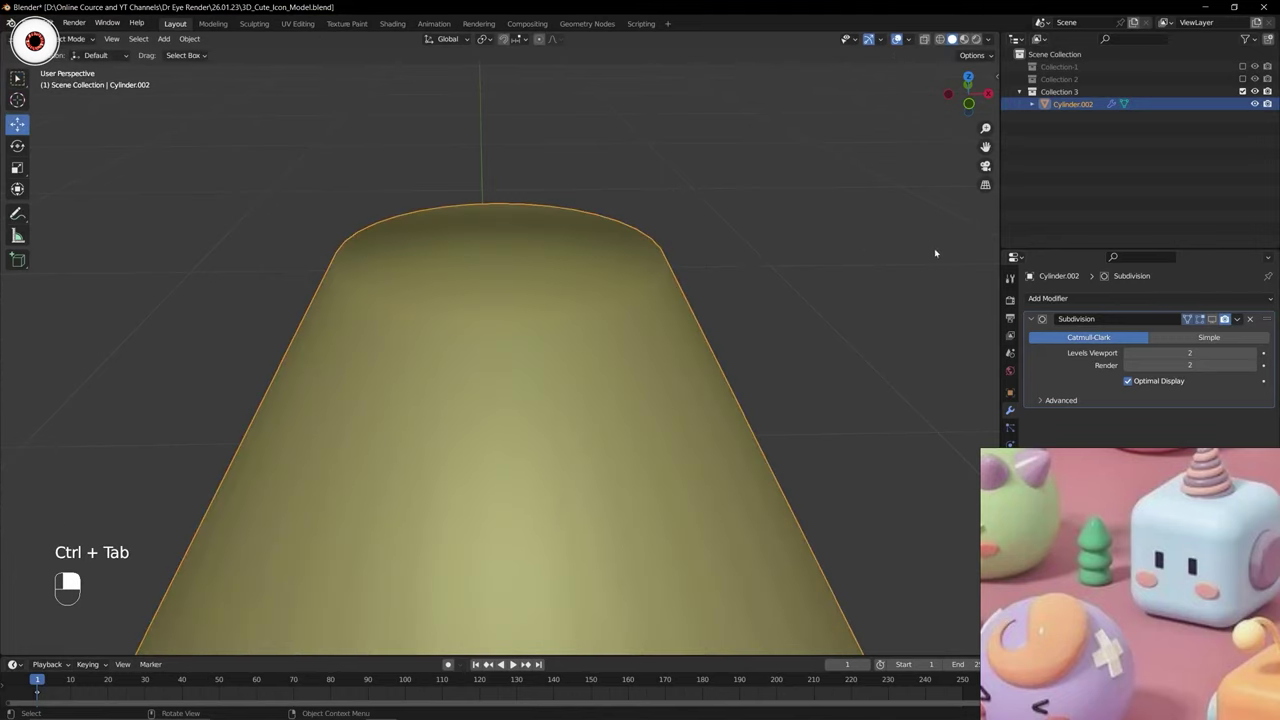
middle_click(1216, 321)
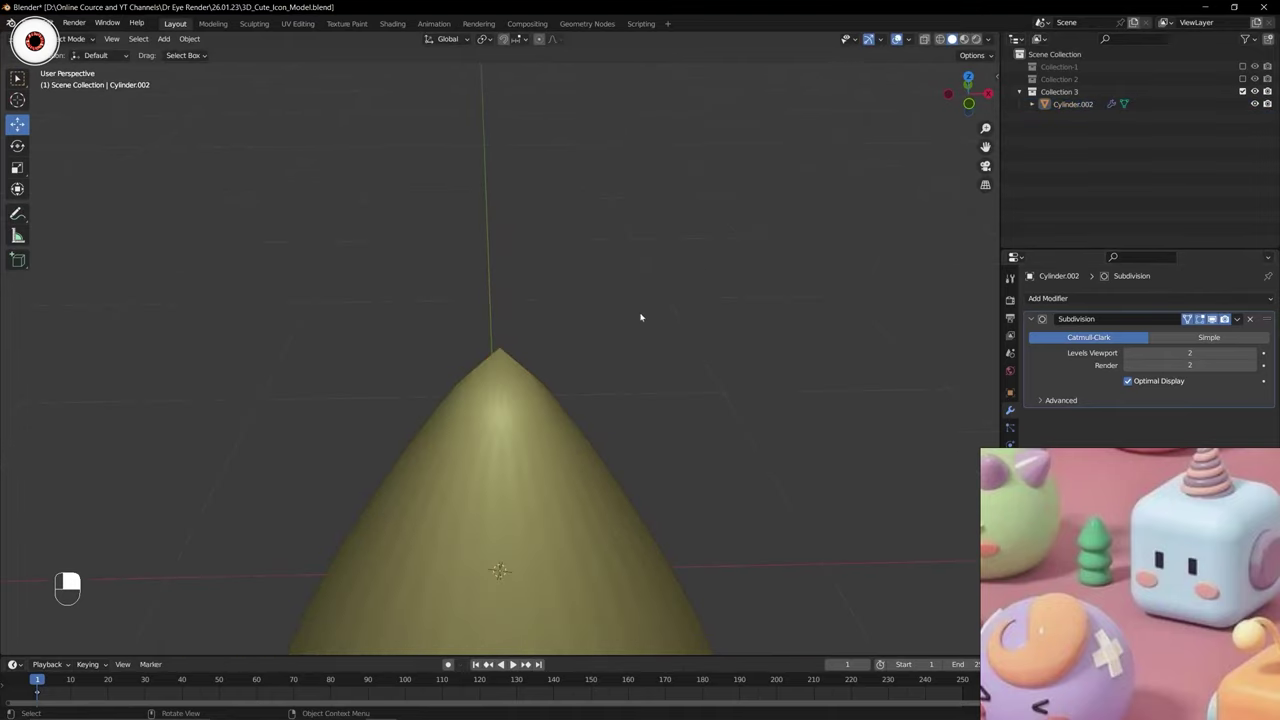
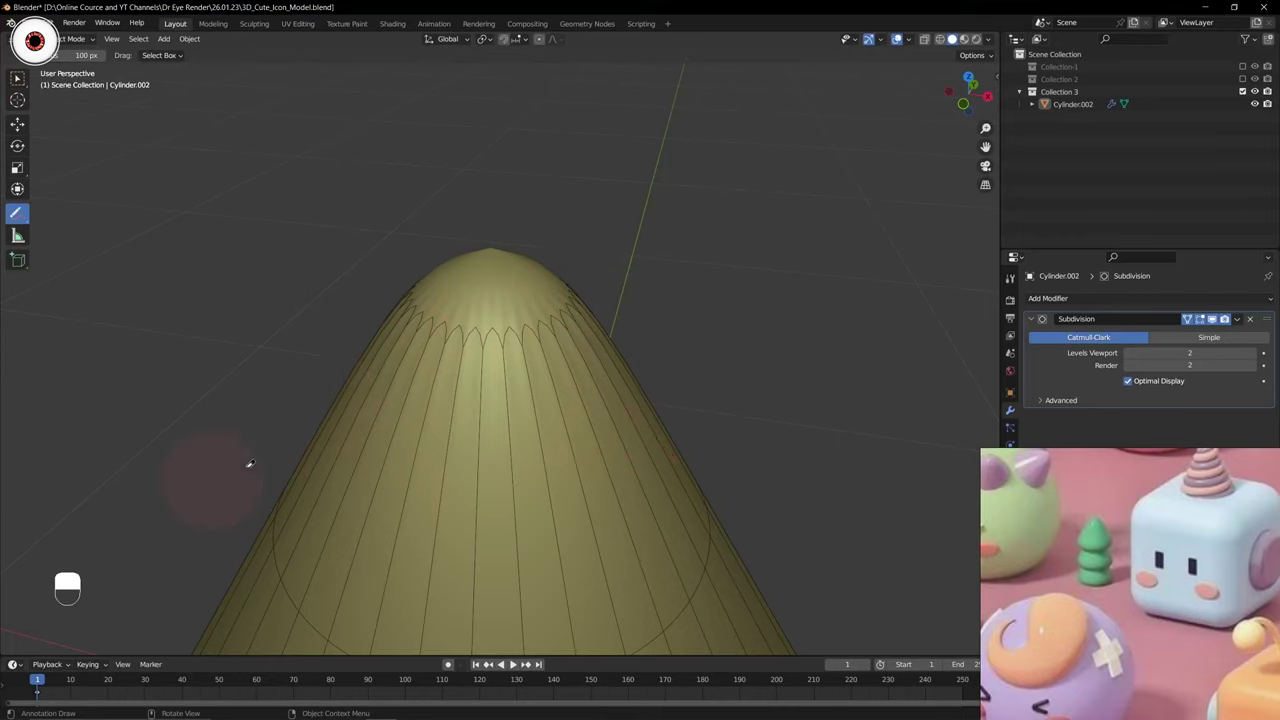
Re-enter Edit Mode and select the cylinder's open top rim.
key(ctrl+Tab)
drag(498, 337, 498, 335)
click(495, 274)
middle_click(495, 274)
right_click(495, 274)
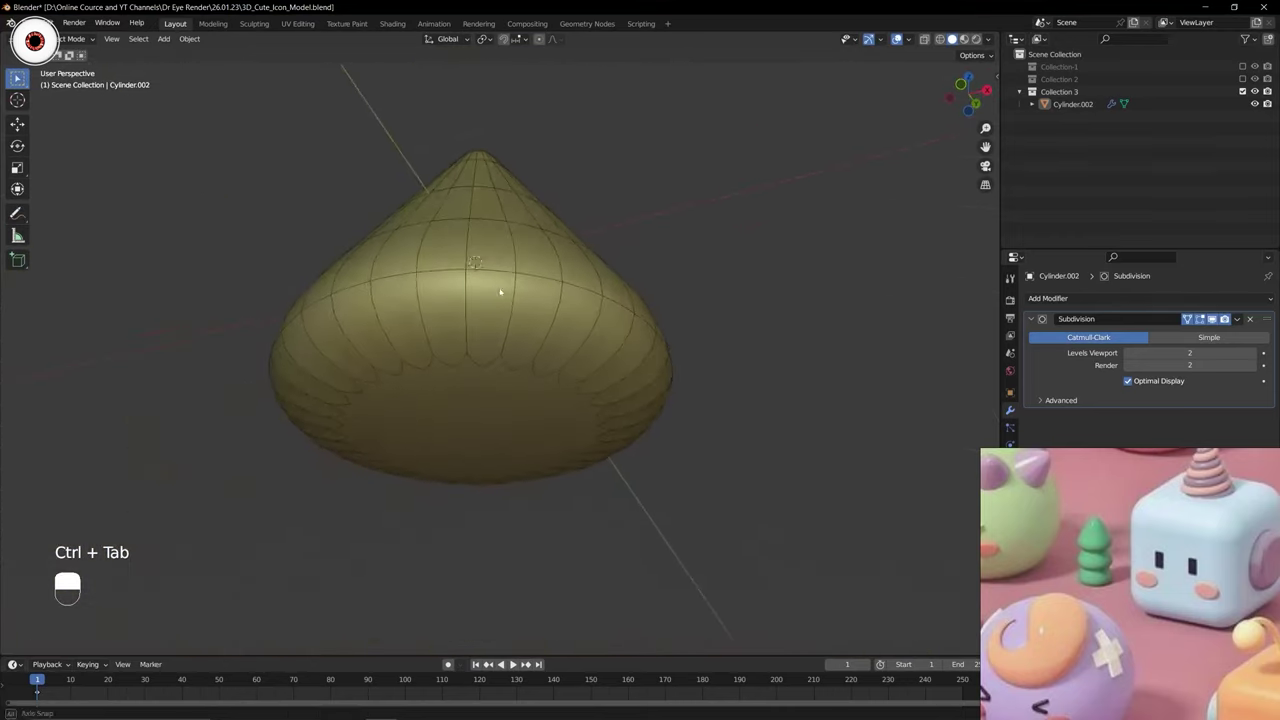
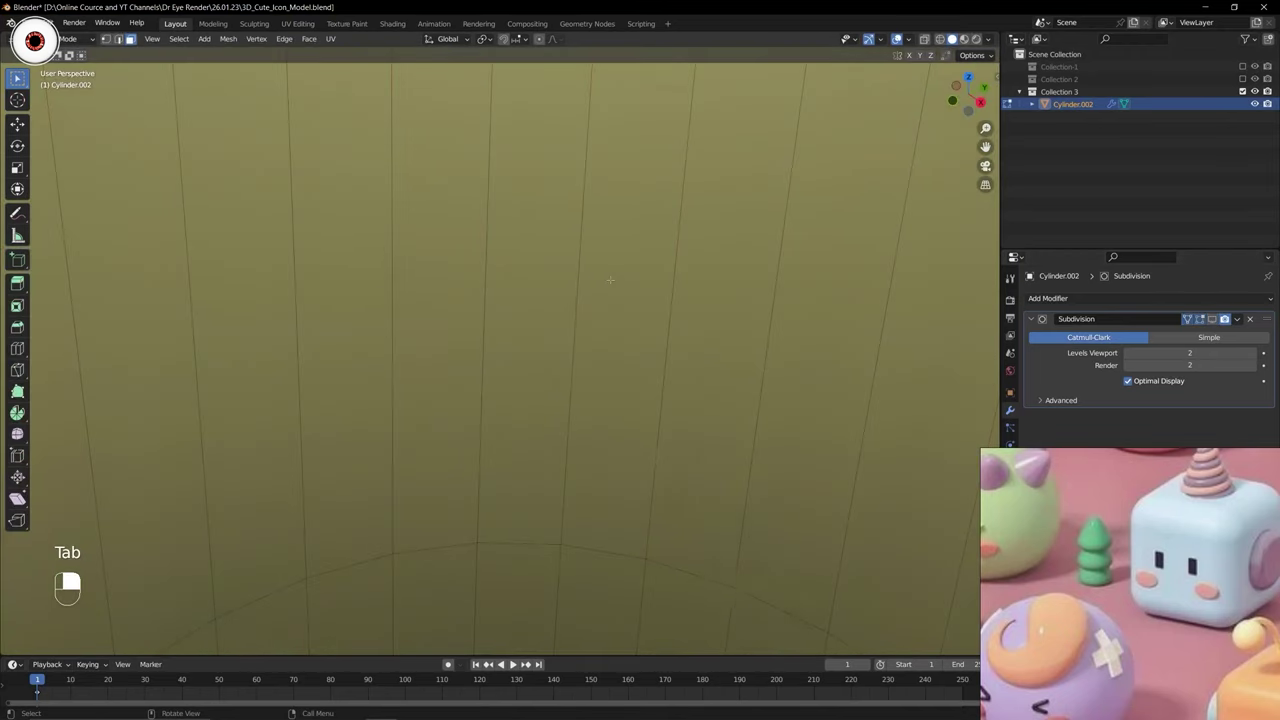
Select the cylinder's open top rim loop and search for the Grid Fill command.
key(1)
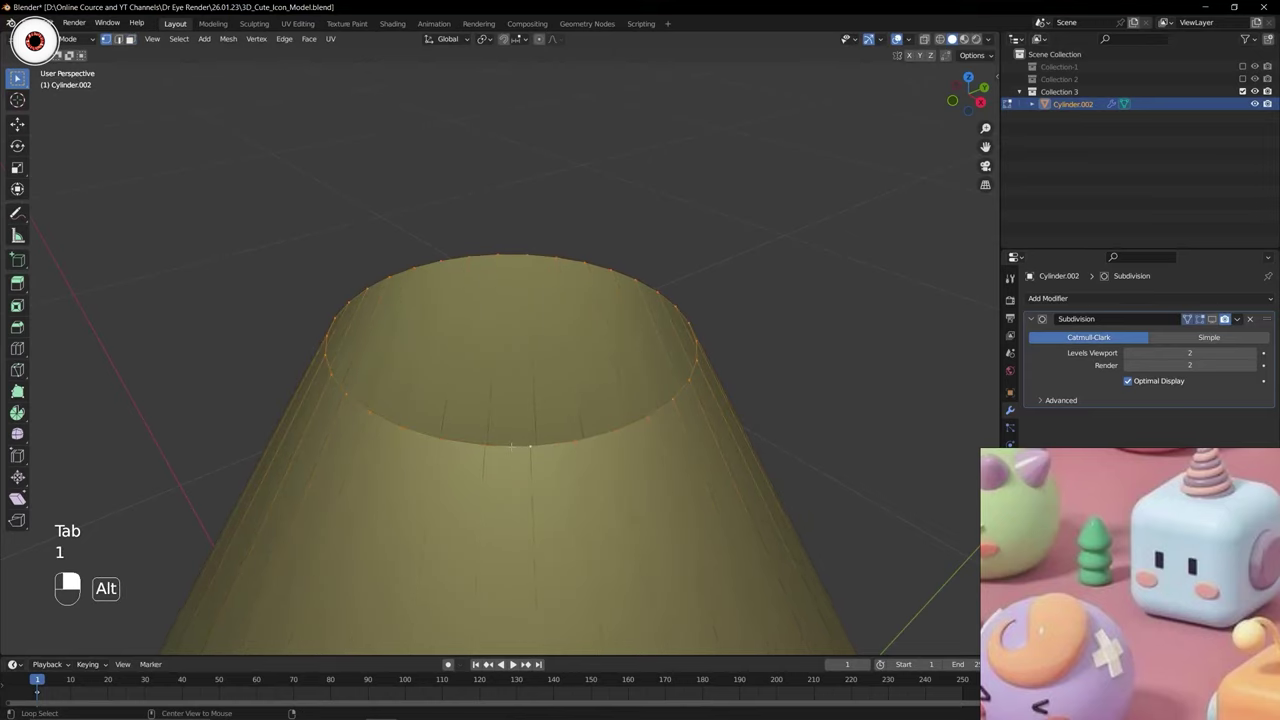
key(2)
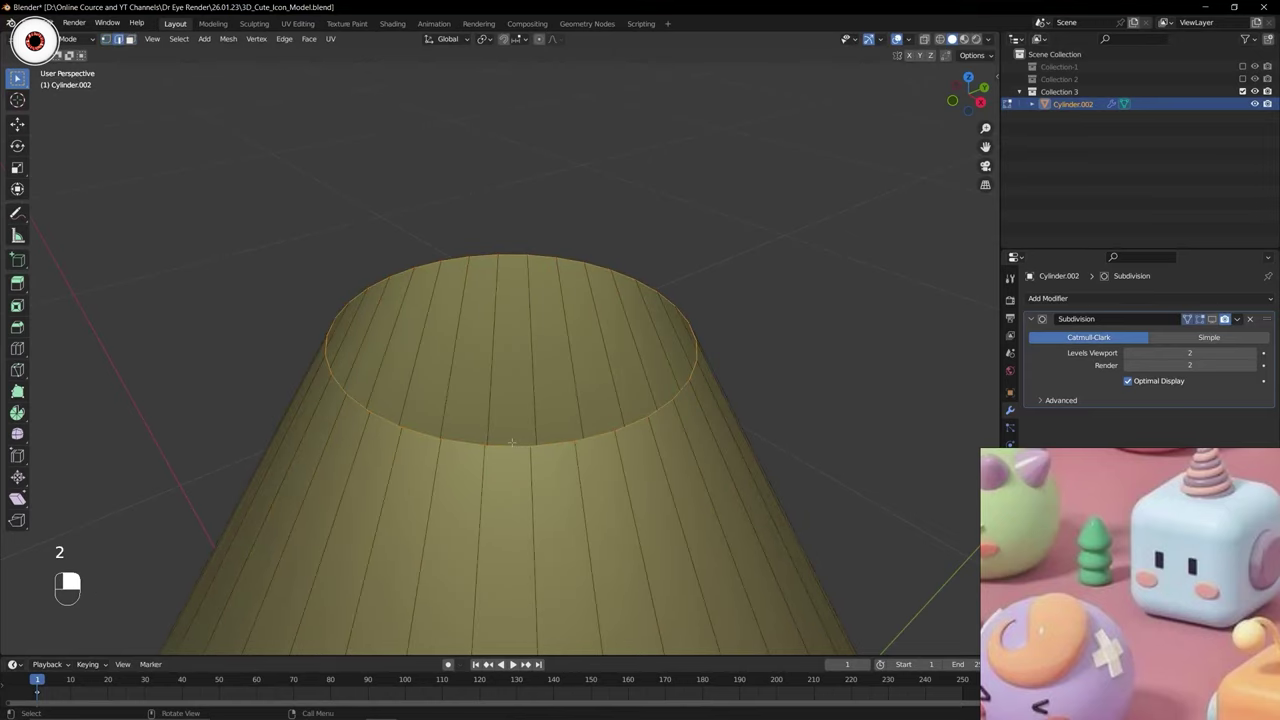
key(F3)
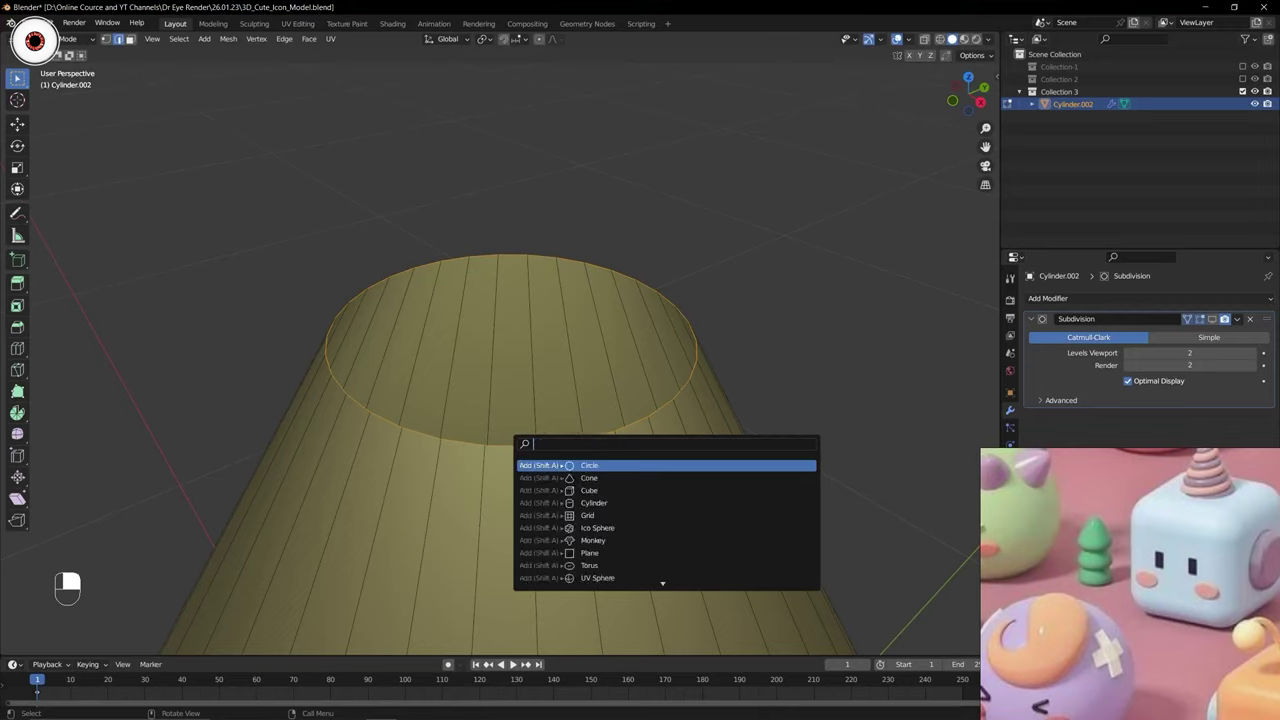
key(BackSpace)
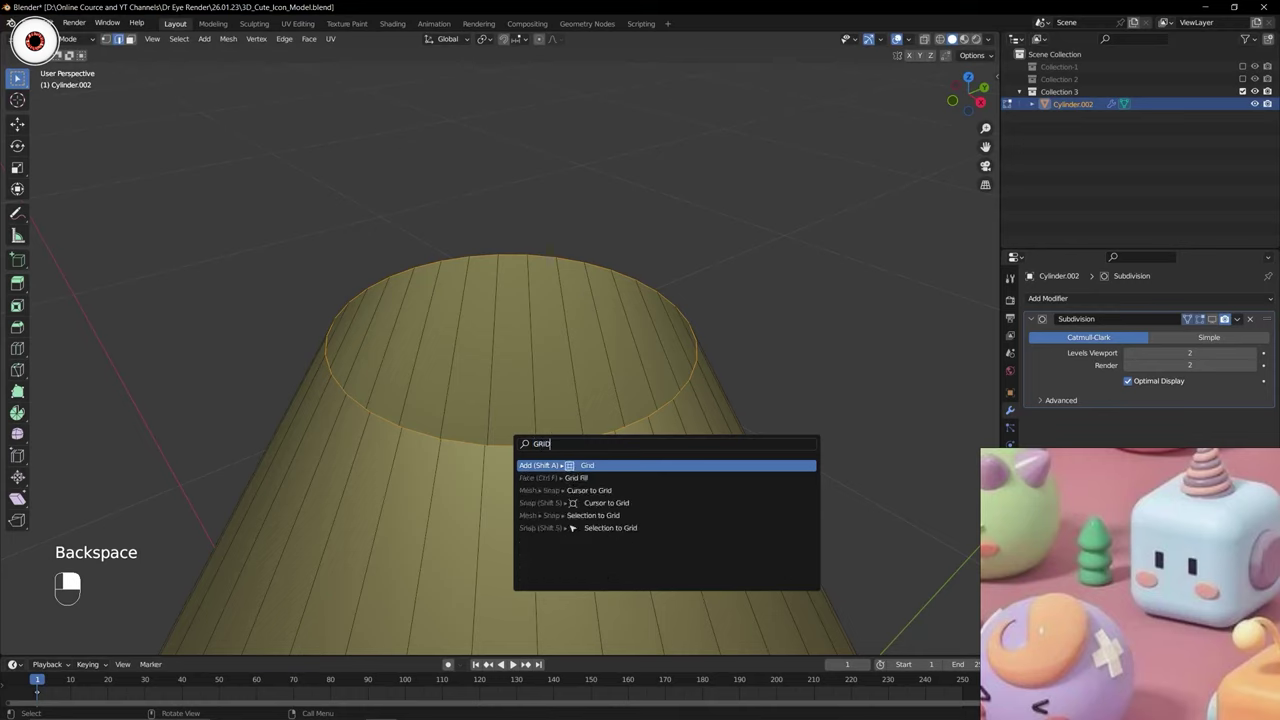
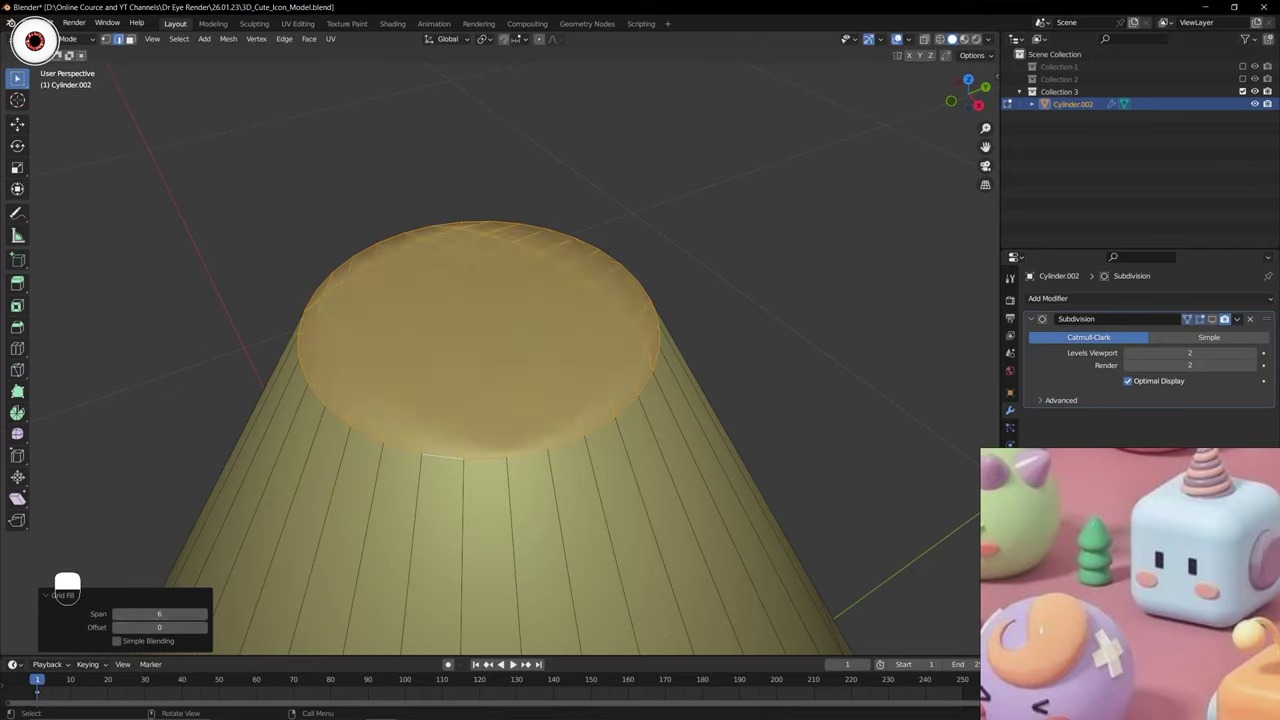
Undo the grid-filled cap so the tapered cylinder's top is open again.
key(ctrl+z)
key(F3)
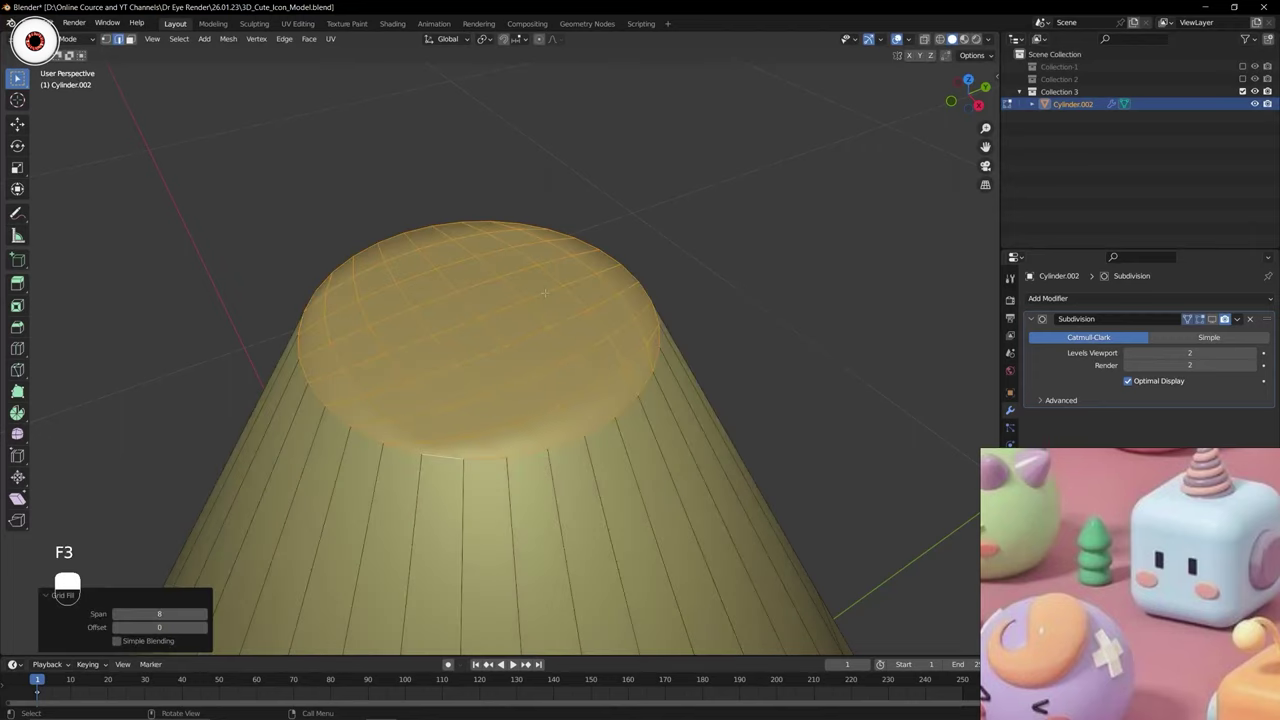
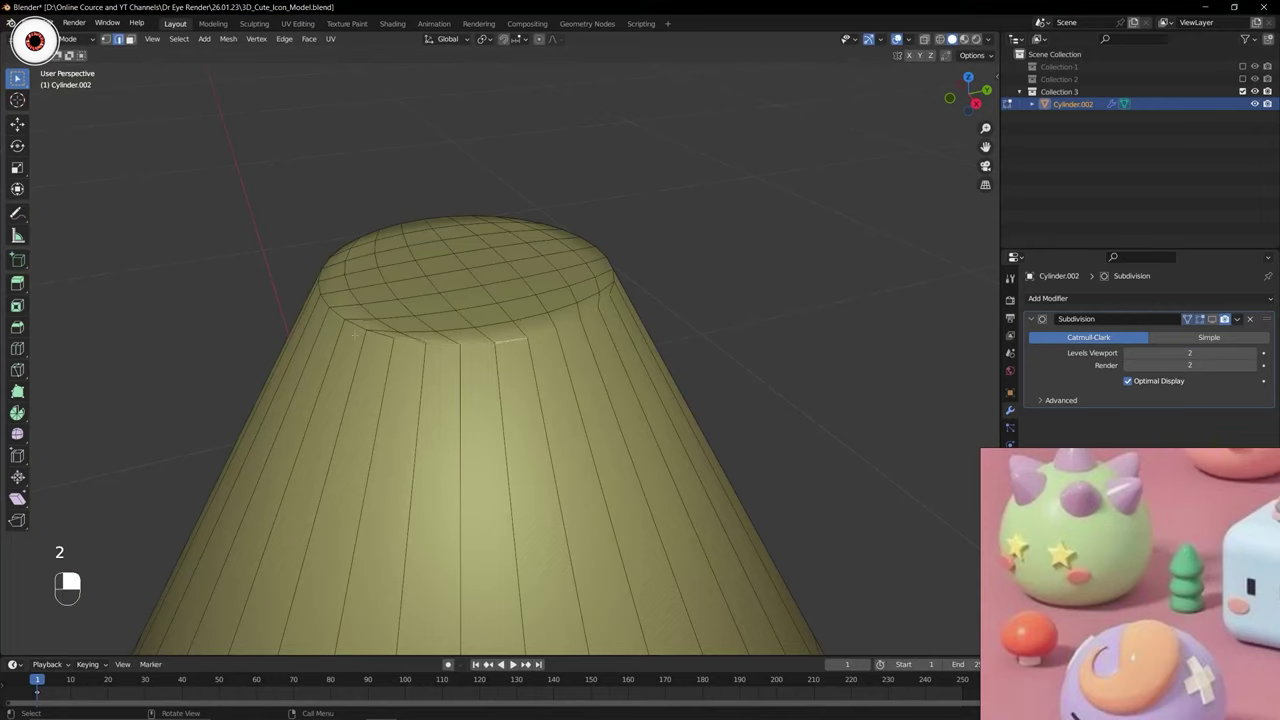
key(ctrl+z)
key(ctrl+z)
key(ctrl+z)
key(ctrl+z)
key(ctrl+z)
key(ctrl+z)
key(ctrl+z)
key(ctrl+z)
key(ctrl+z)
key(ctrl+z)
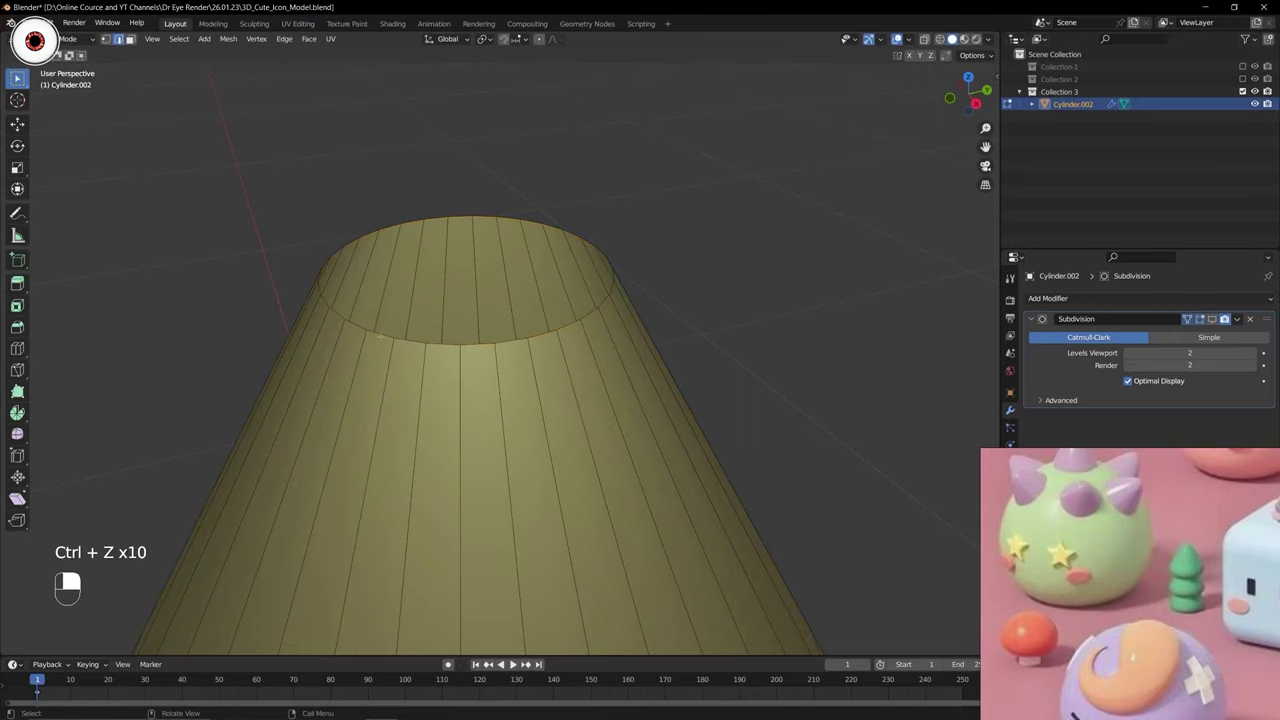
Leave edit mode to view the smoothed cone tier whole, then save the file.
key(ctrl+Tab)
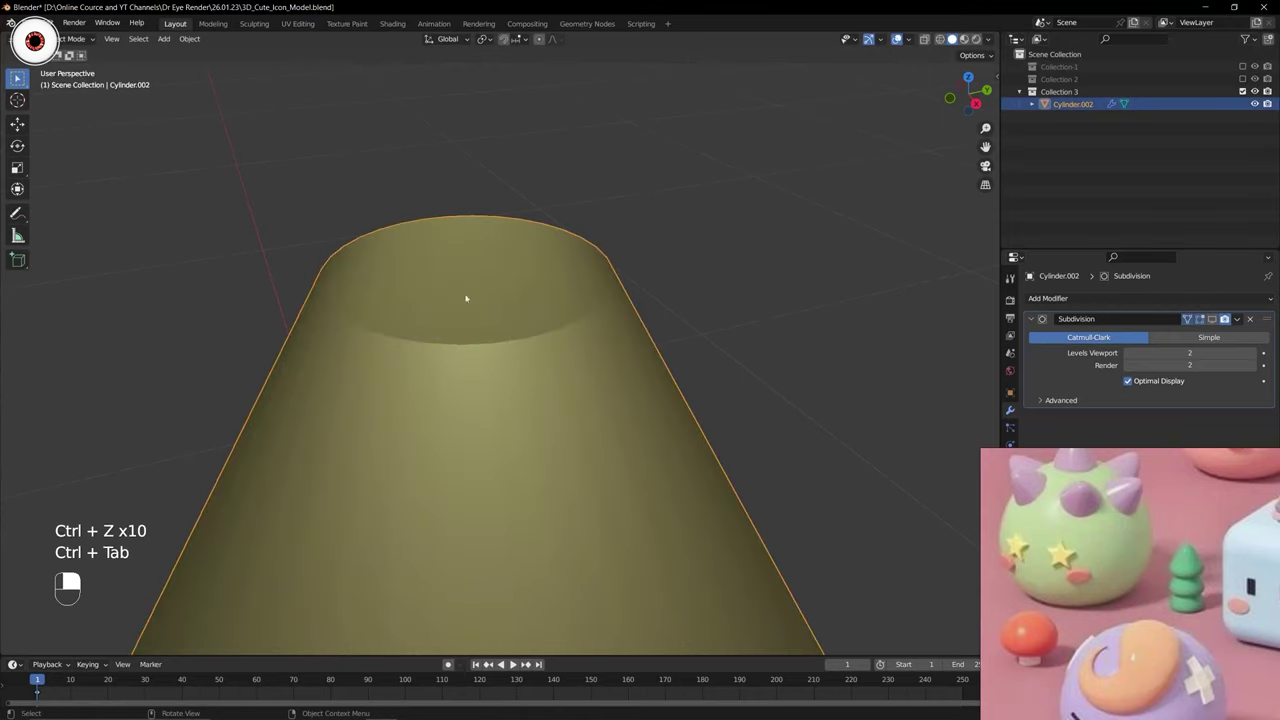
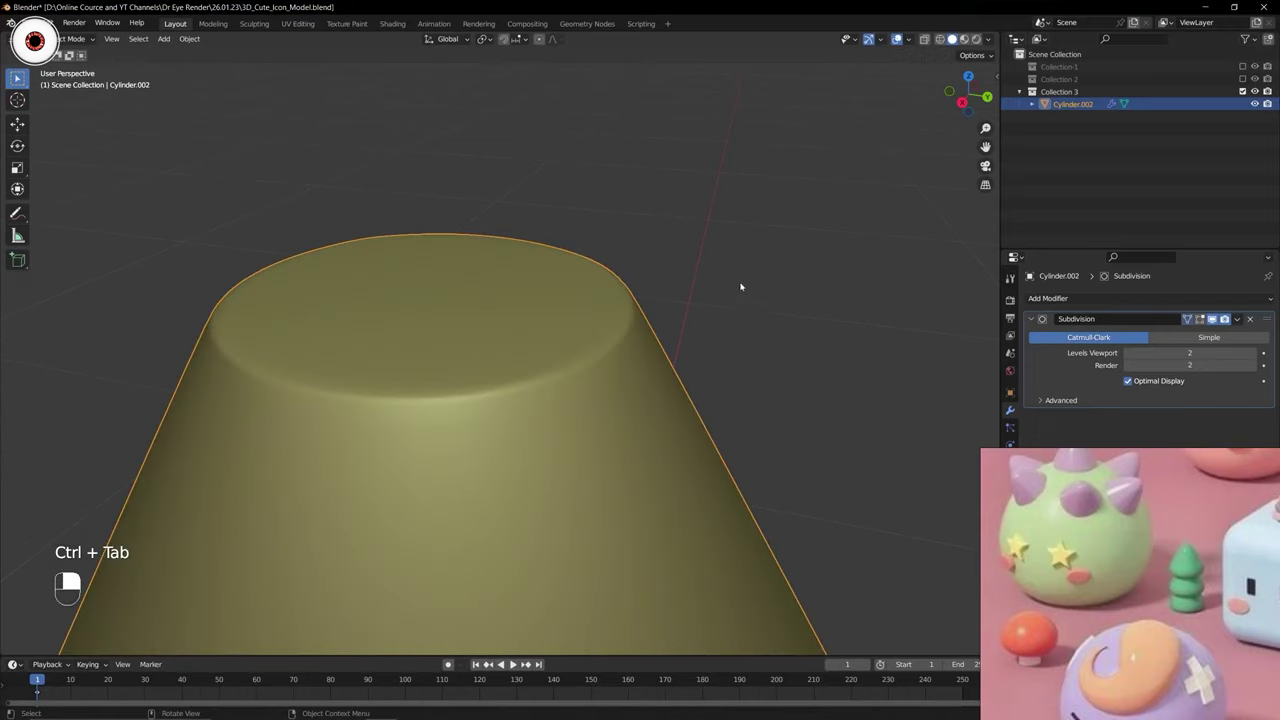
middle_click(753, 278)
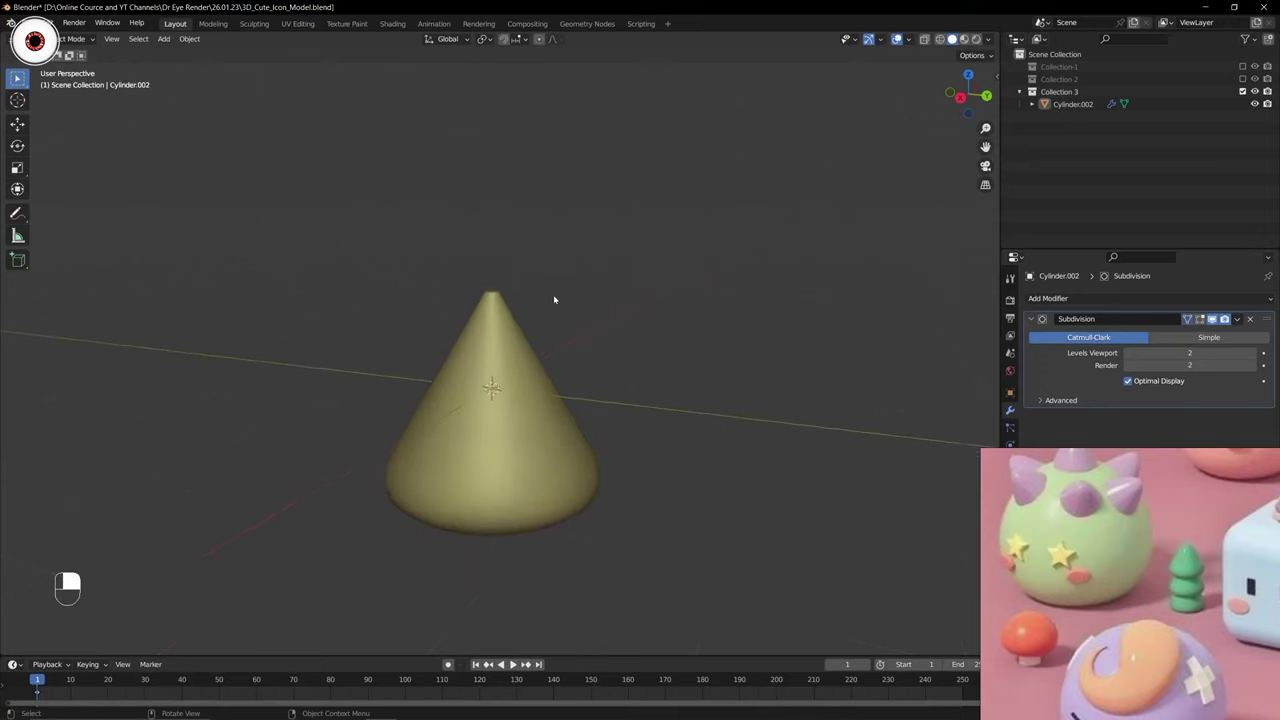
key(ctrl+s)
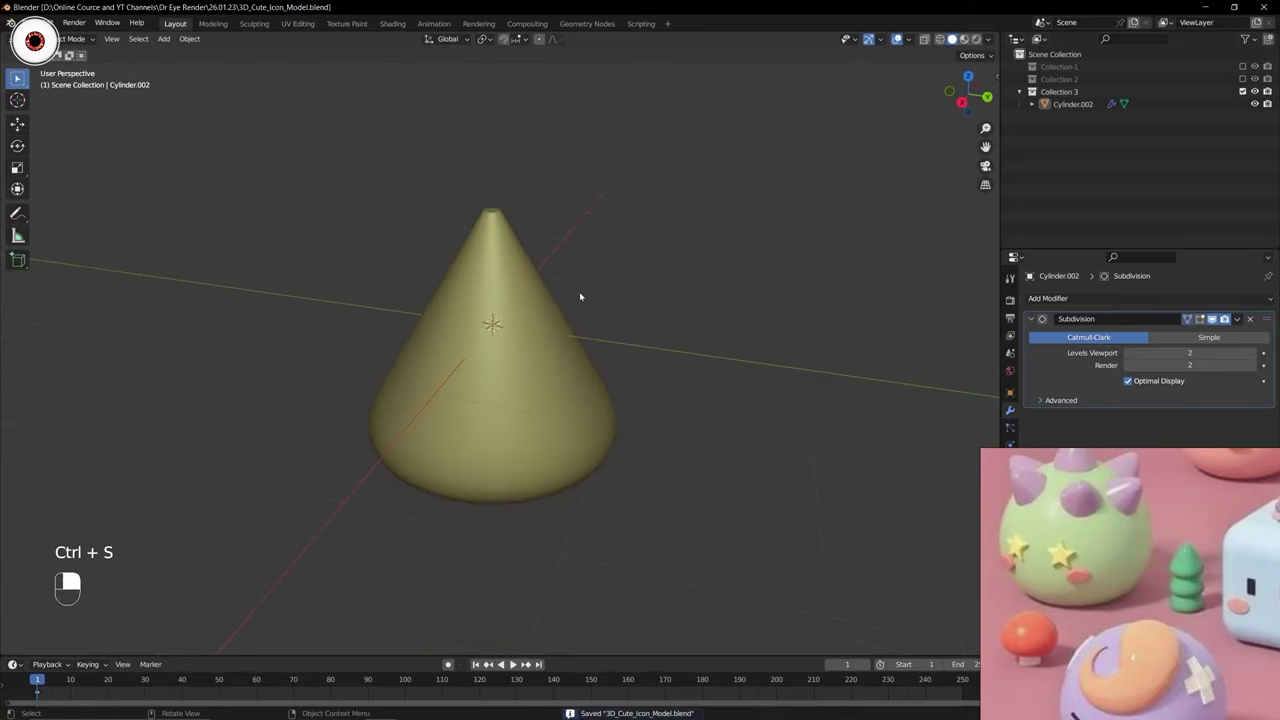
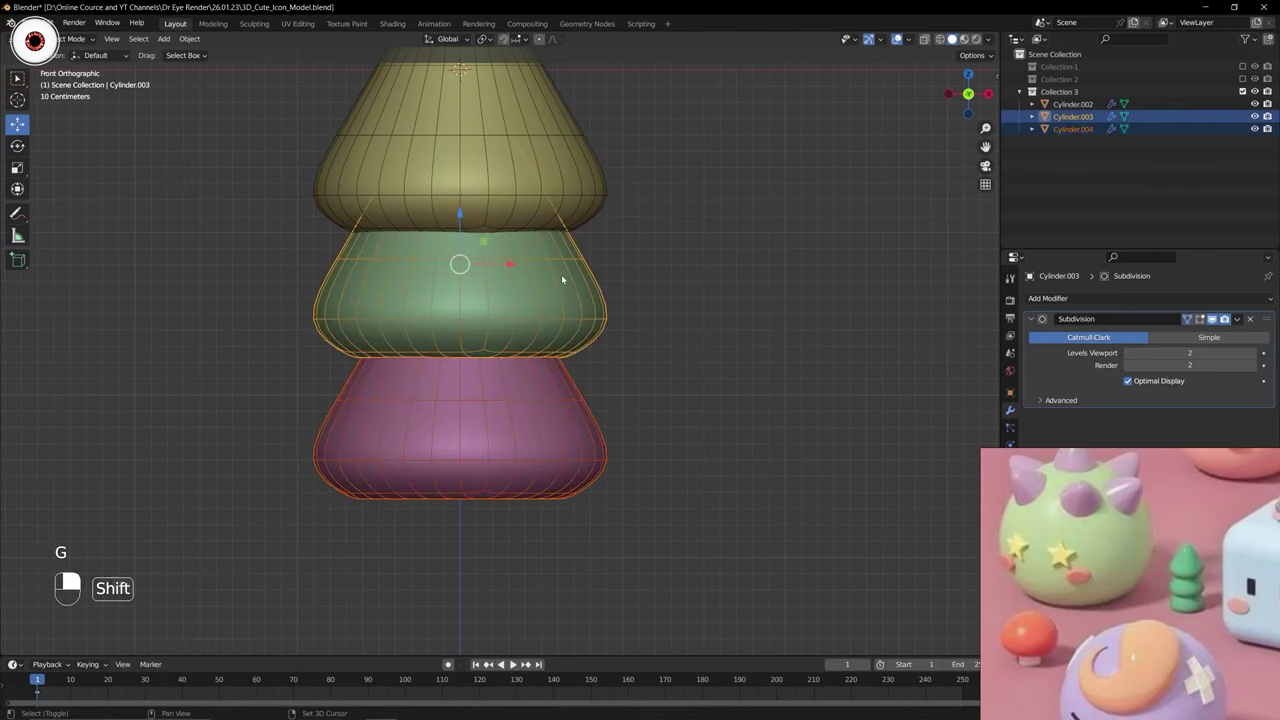
Move the lower tiers up along Z so the yellow, green and pink tiers stack snugly.
key(g)
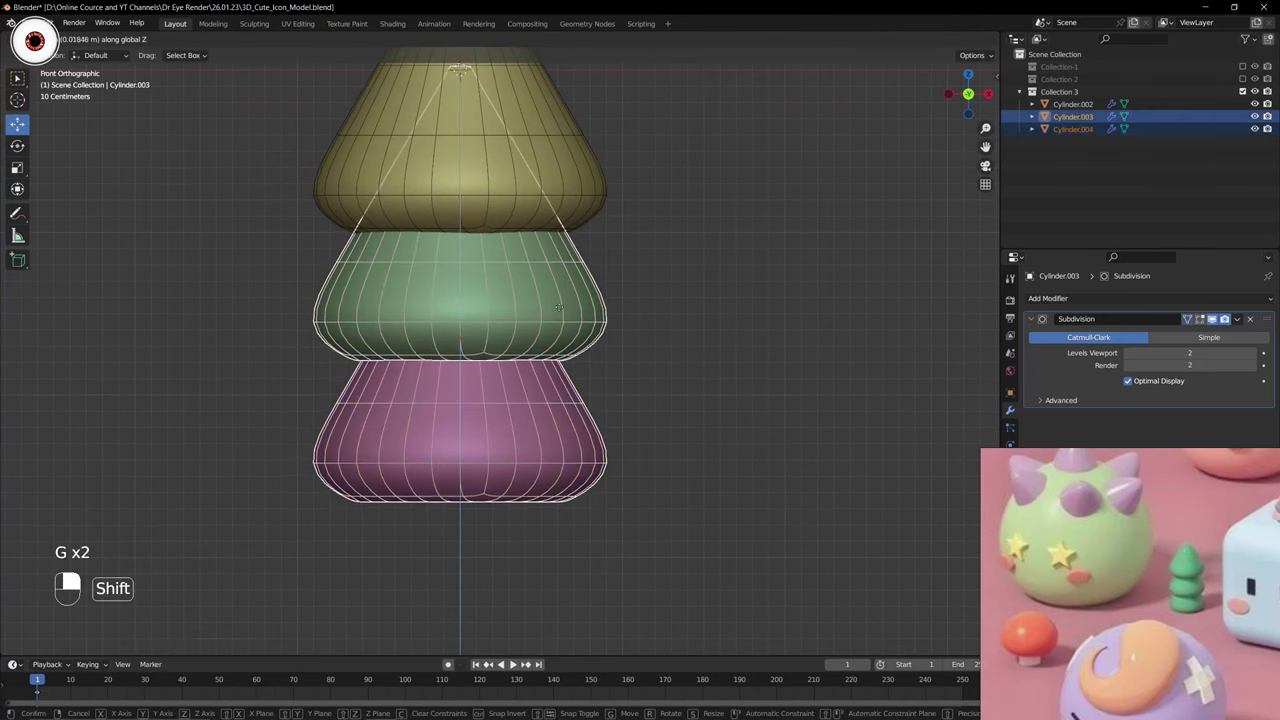
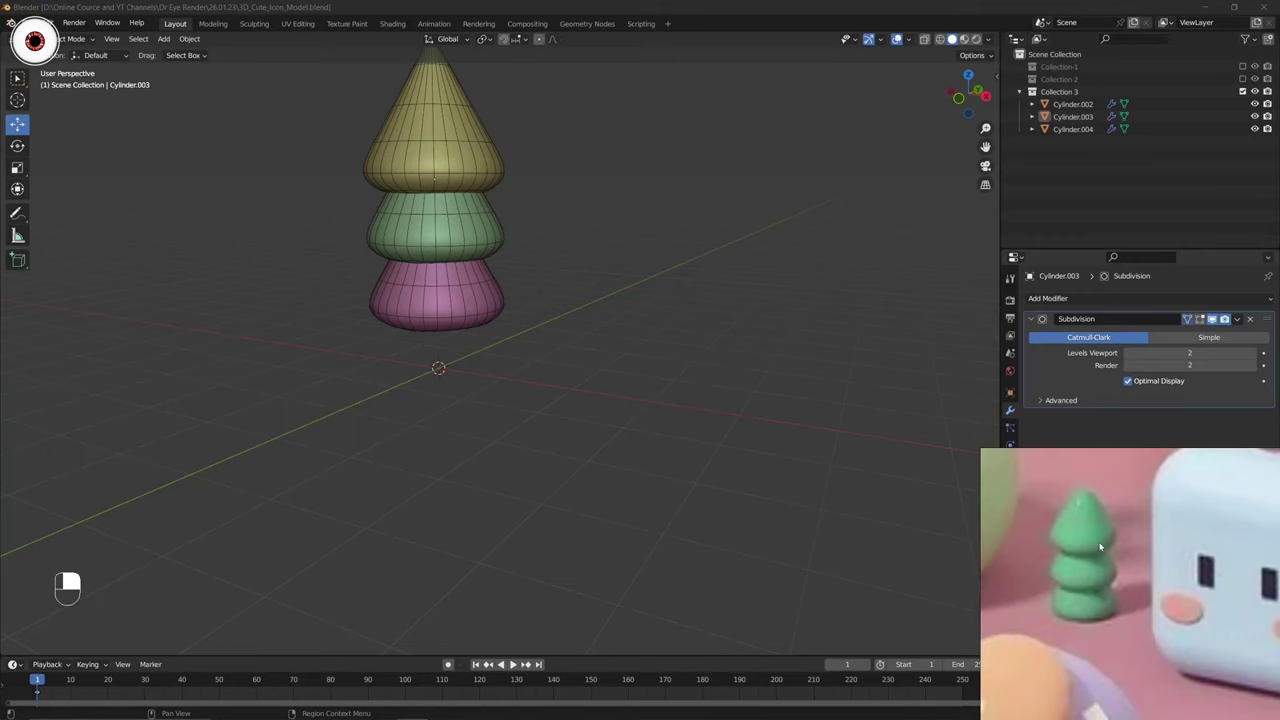
drag(641, 363, 491, 301)
key(shift+a)
middle_click(427, 313)
key(shift+s)
key(shift+a)
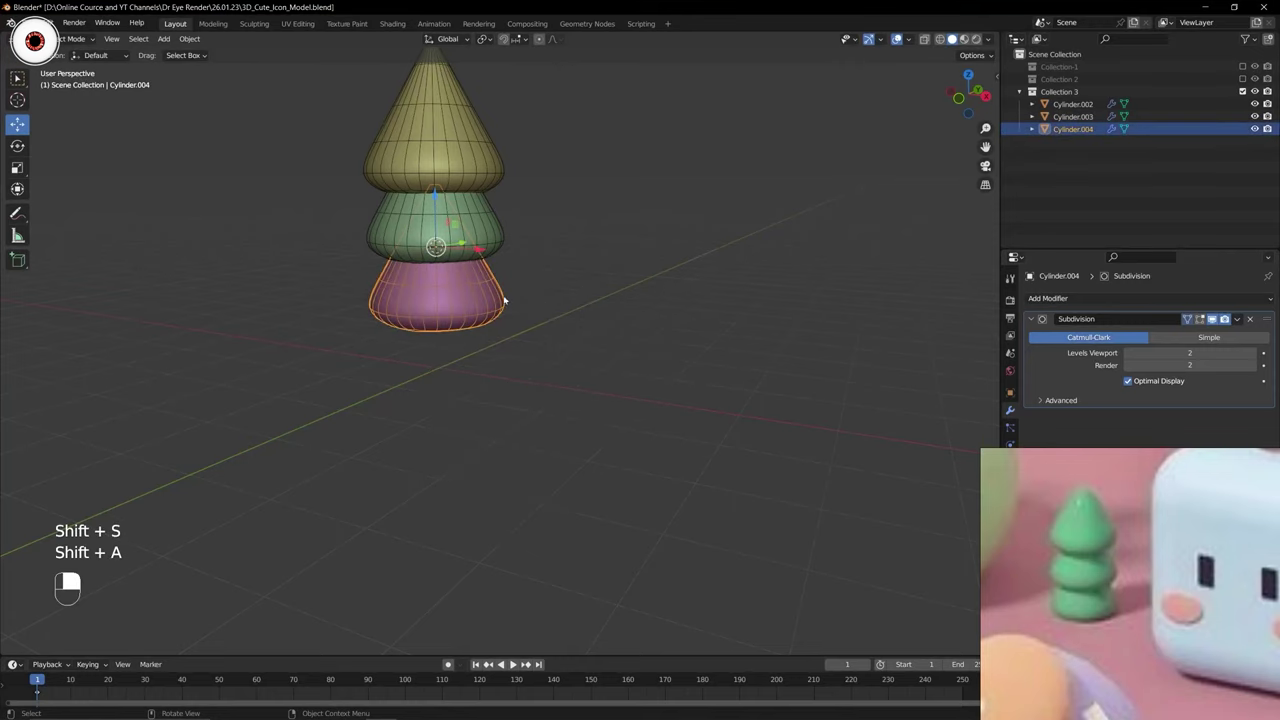
Add a new cylinder and move it down along Z beneath the pink bottom tier.
key(shift+a)
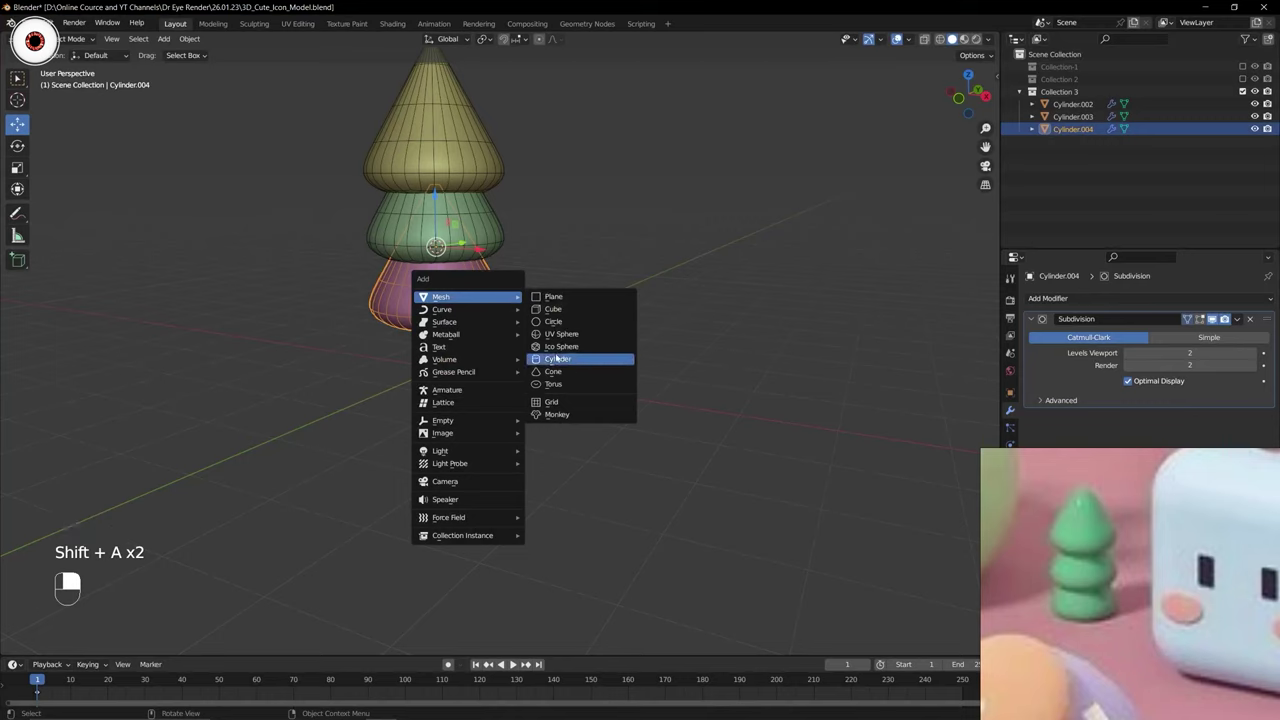
key(s)
key(g)
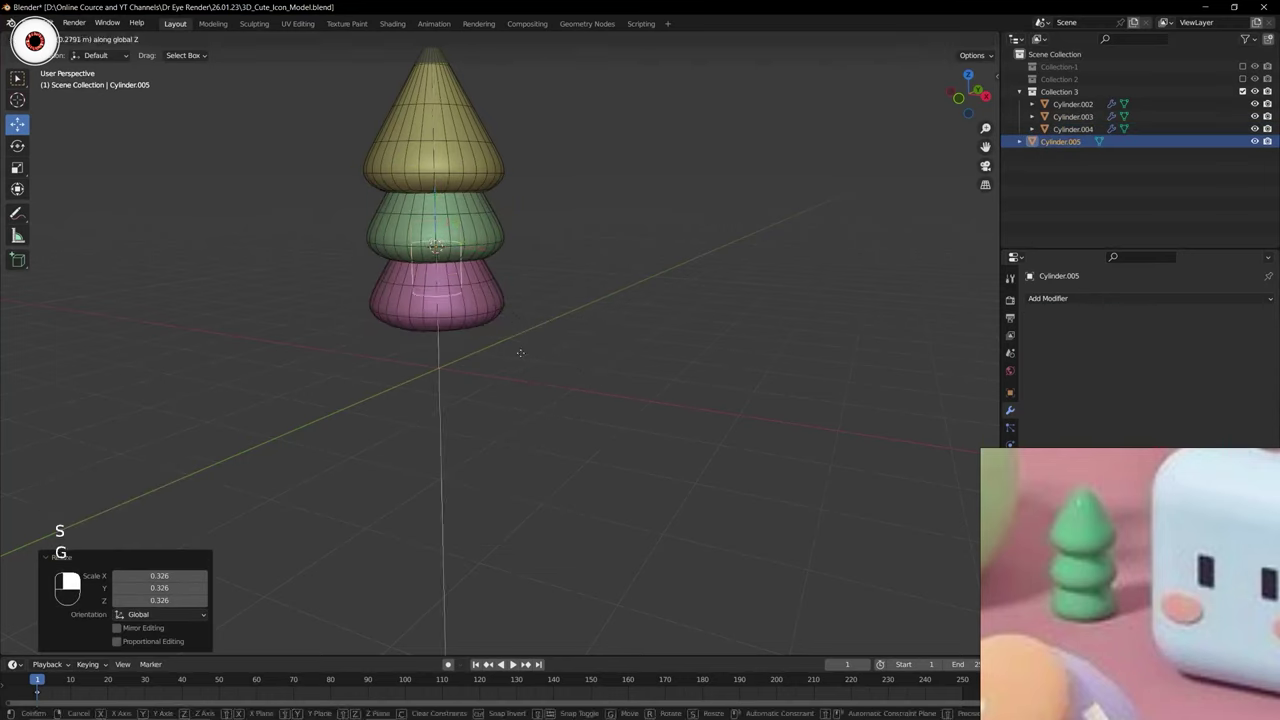
drag(518, 411, 460, 192)
key(s)
key(x)
key(ctrl+KP_7)
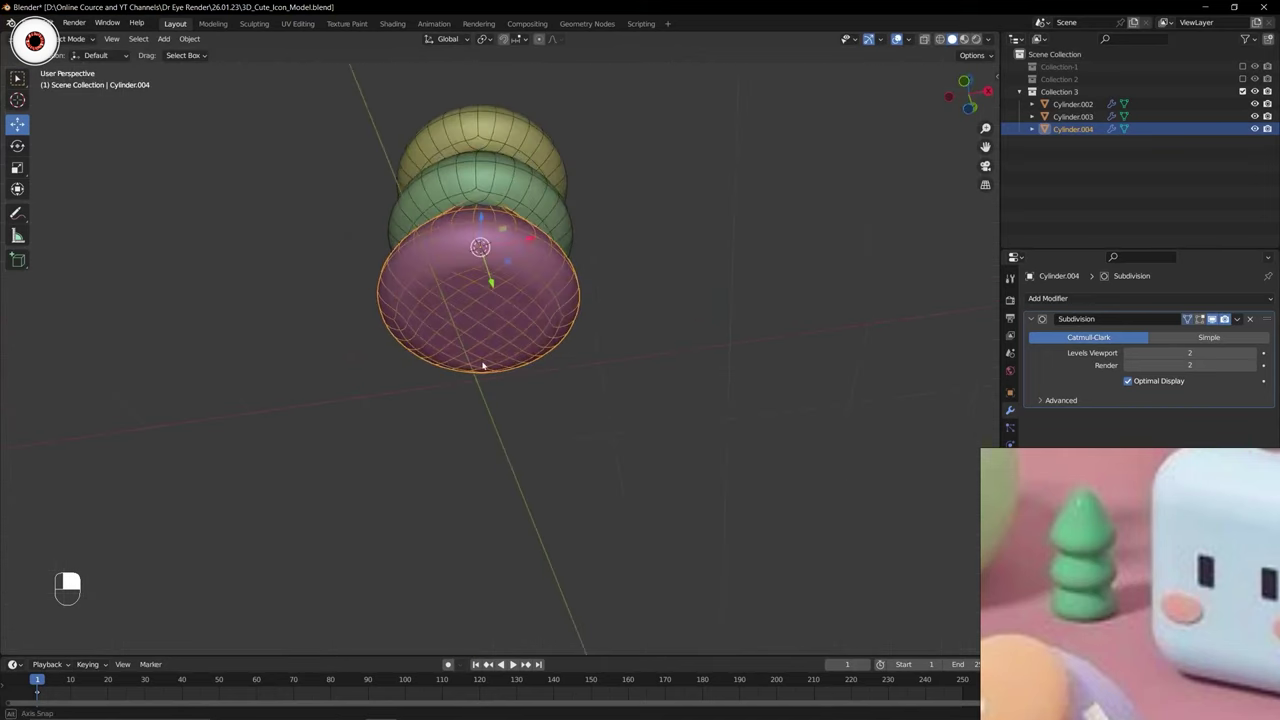
drag(594, 266, 574, 259)
Scale and position the cylinder into a thin trunk under the tree, then save.
key(shift+a)
key(s)
key(g)
key(KP_1)
key(g)
right_click(596, 315)
key(s)
key(g)
key(ctrl+s)
middle_click(915, 41)
right_click(915, 41)
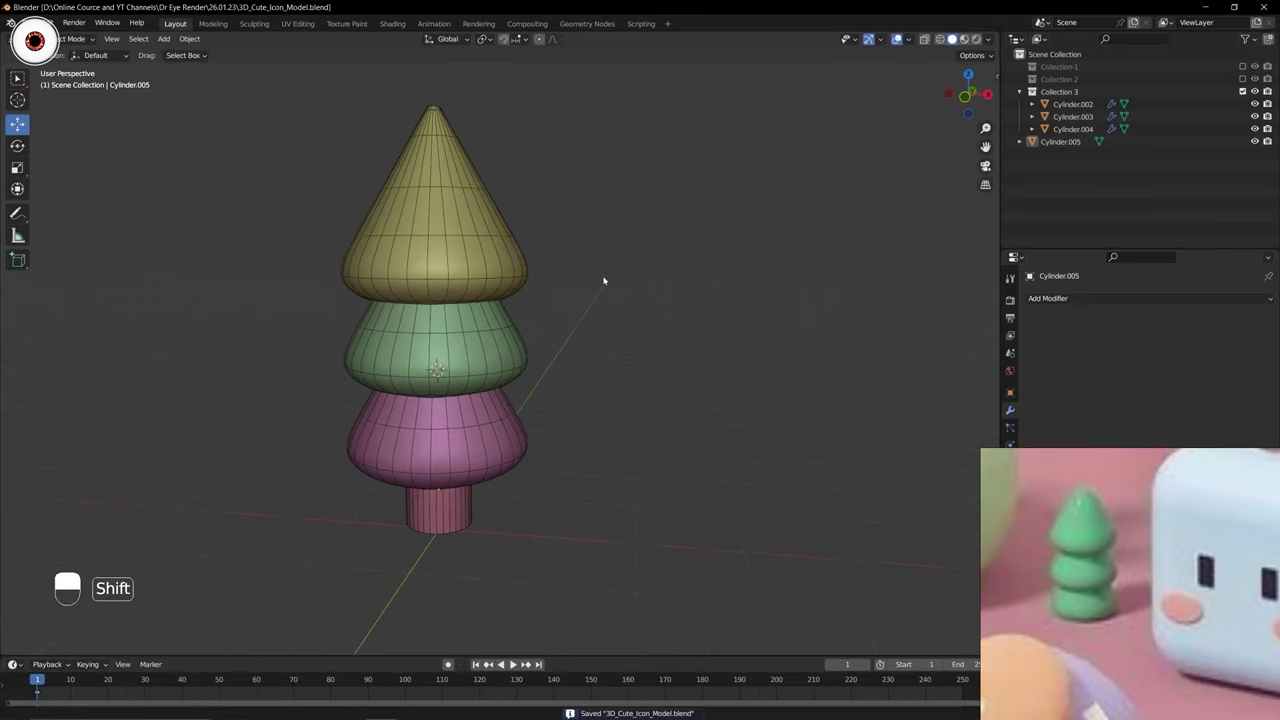
Move the trunk Cylinder.005 into the tree's collection and rename that collection Tree.
key(ctrl+s)
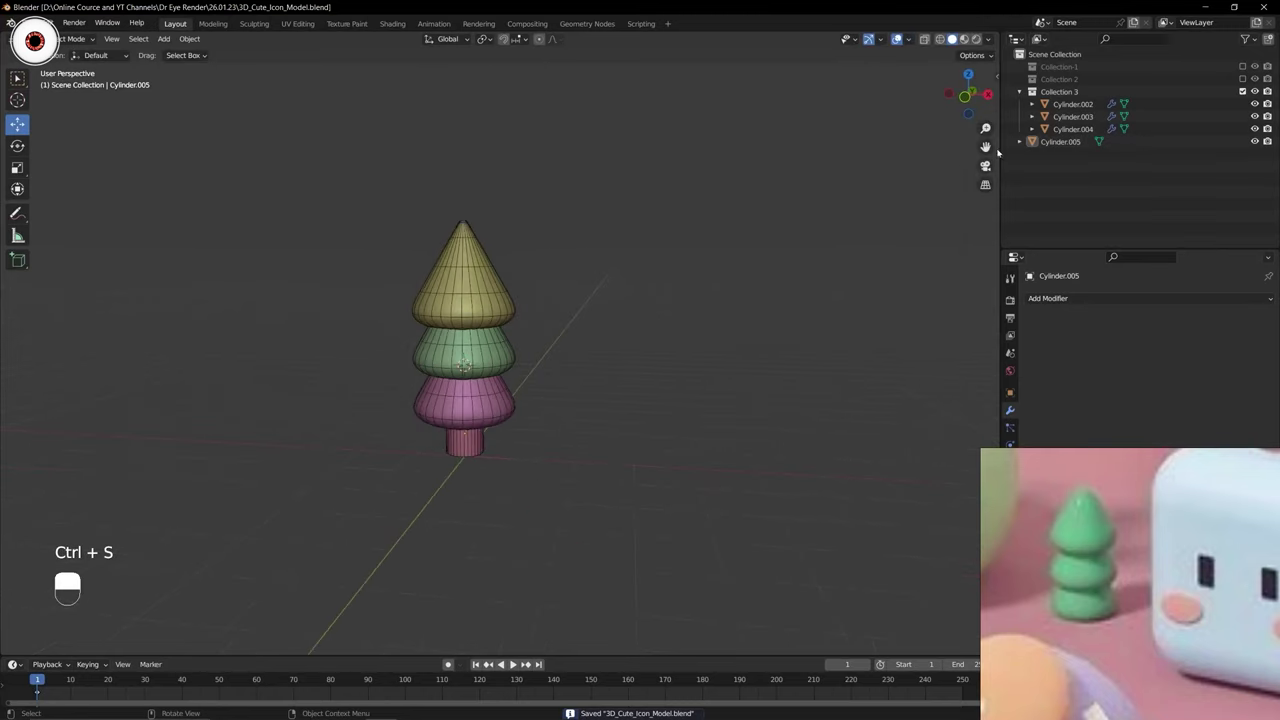
click(1065, 145)
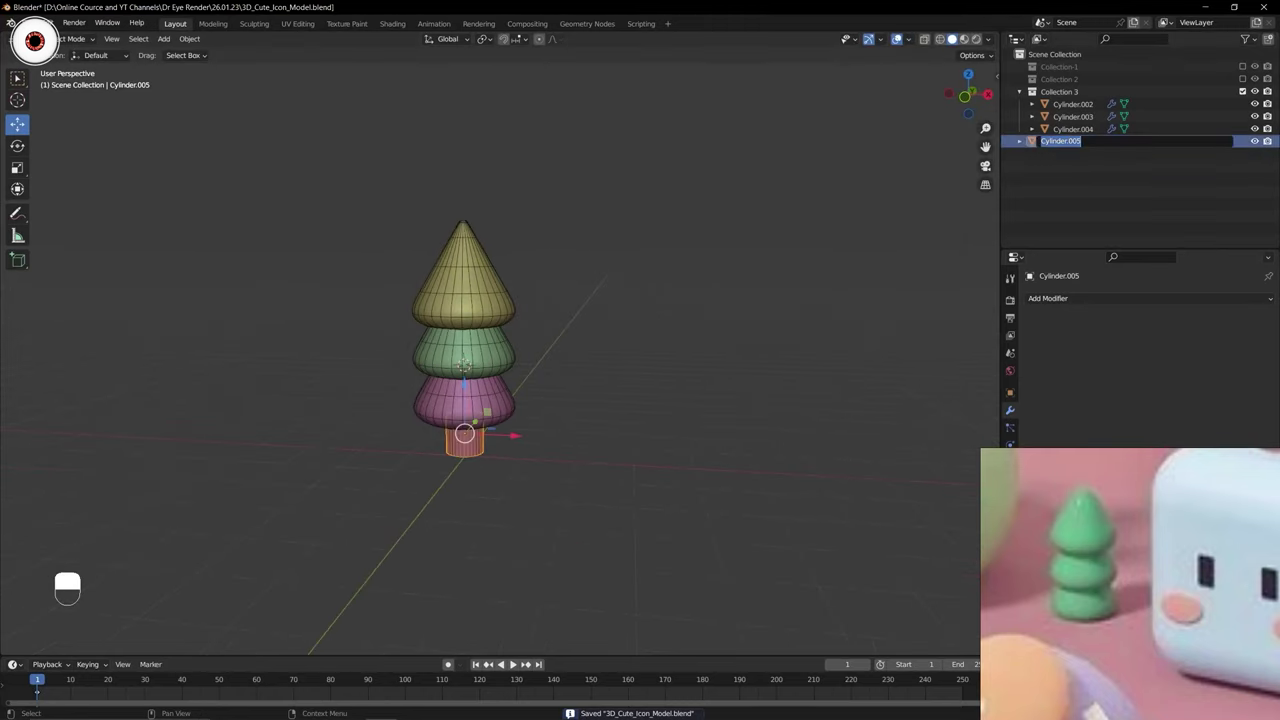
drag(1060, 141, 1067, 93)
click(1075, 97)
key(e)
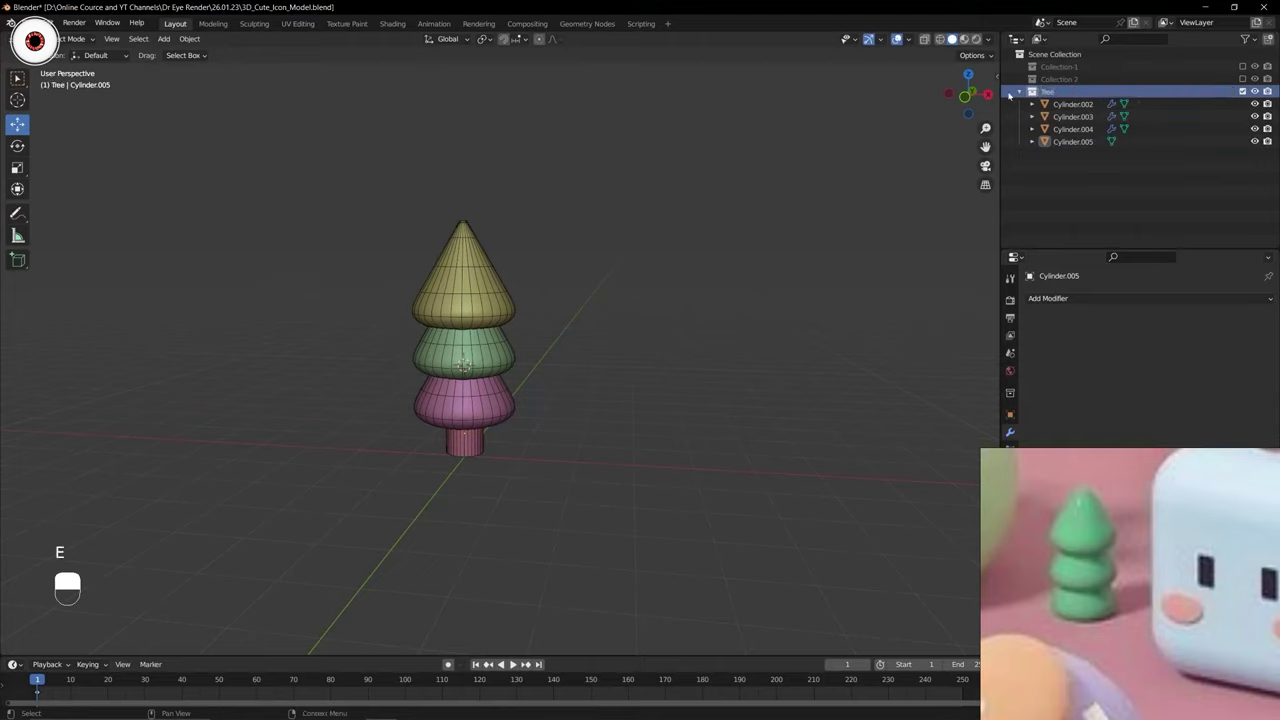
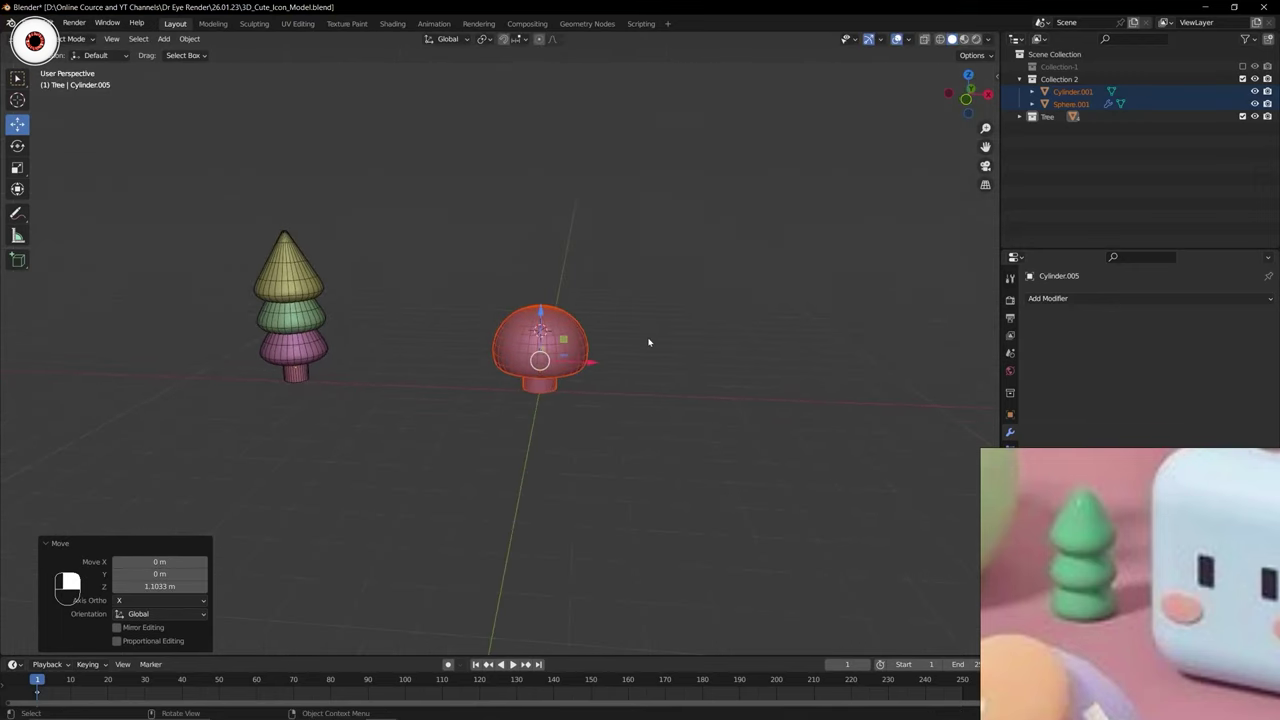
Show the pink mushroom, move it along X to the tree's right, and save.
key(g)
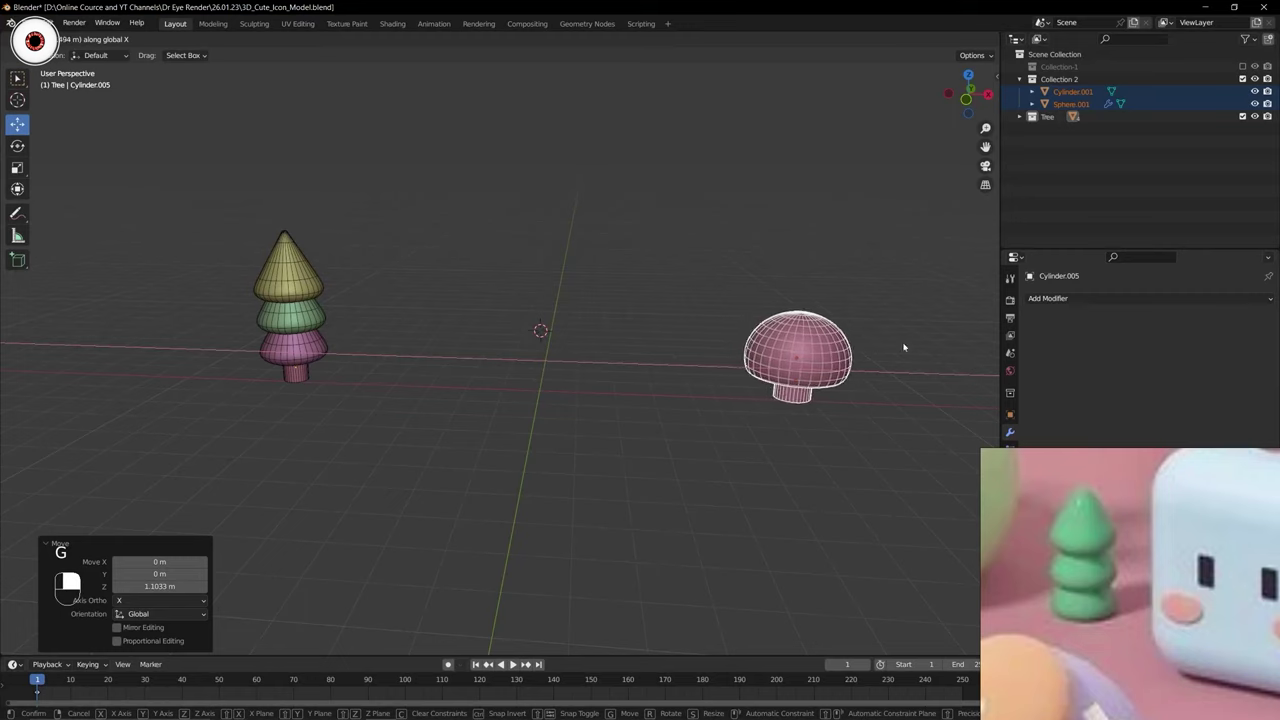
key(ctrl+s)
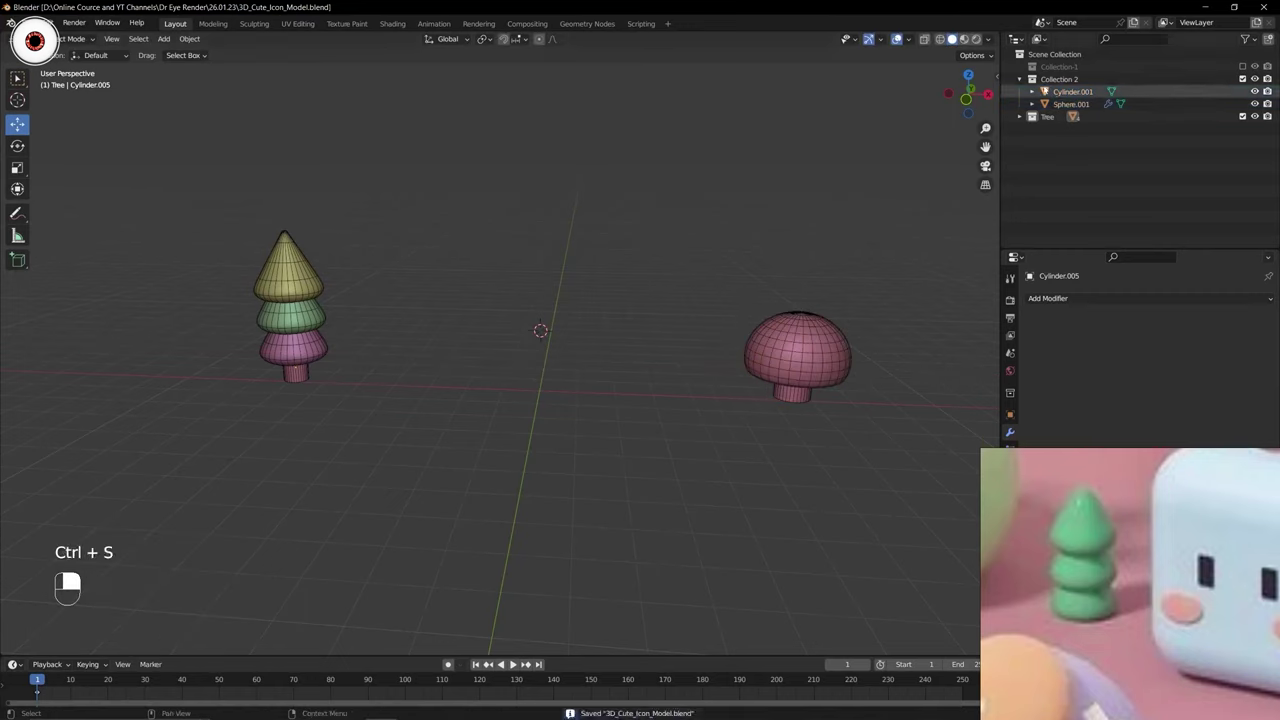
Show Collection 1 with the purple robot and rename it to 3D Logo.
middle_click(1024, 77)
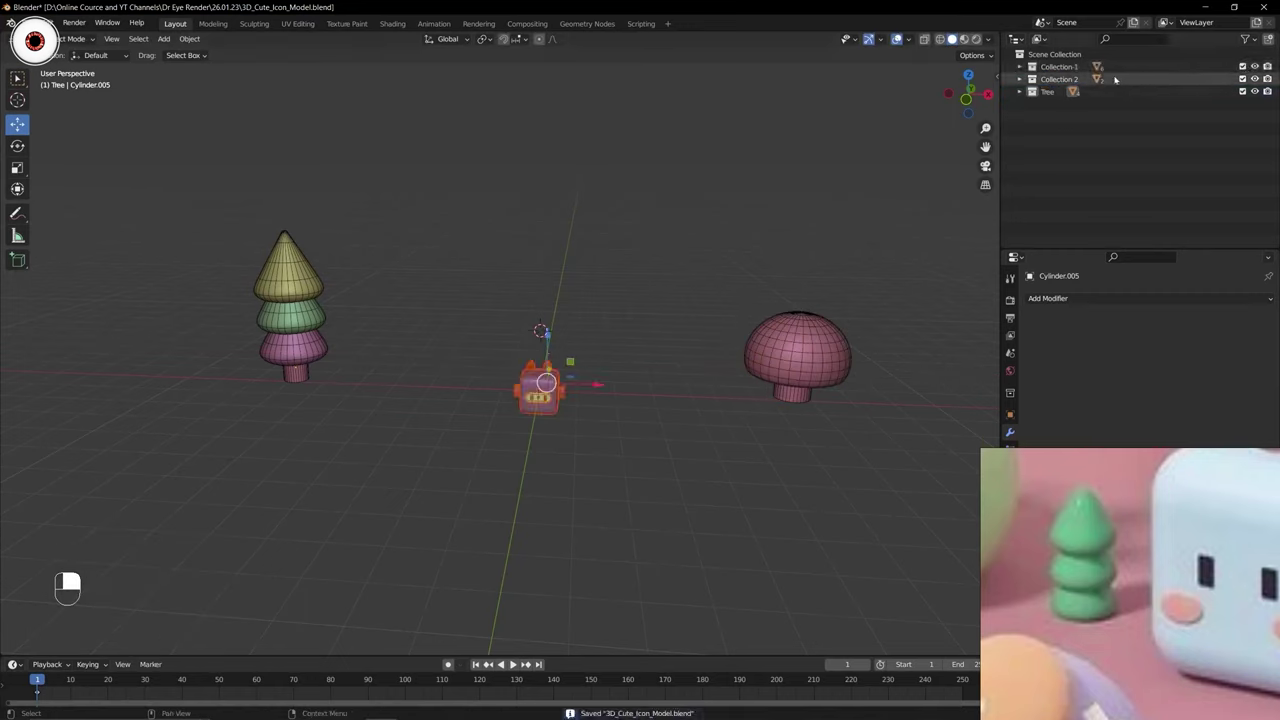
middle_click(1026, 63)
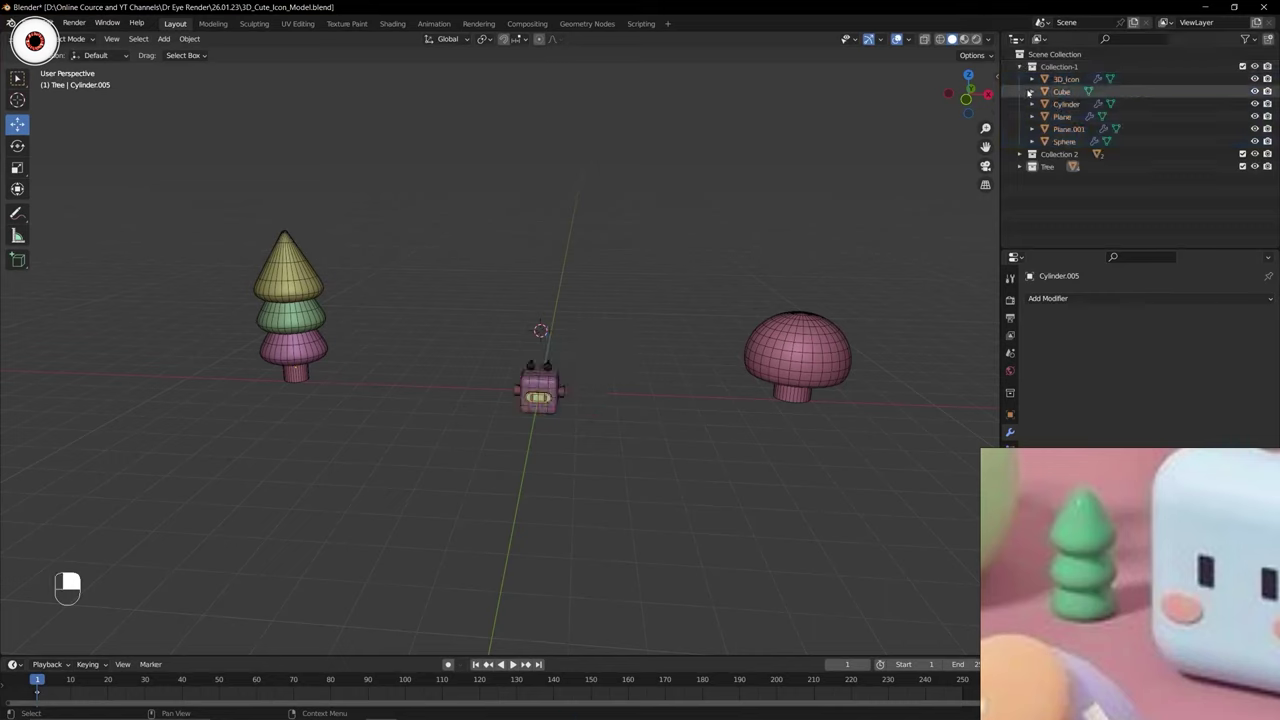
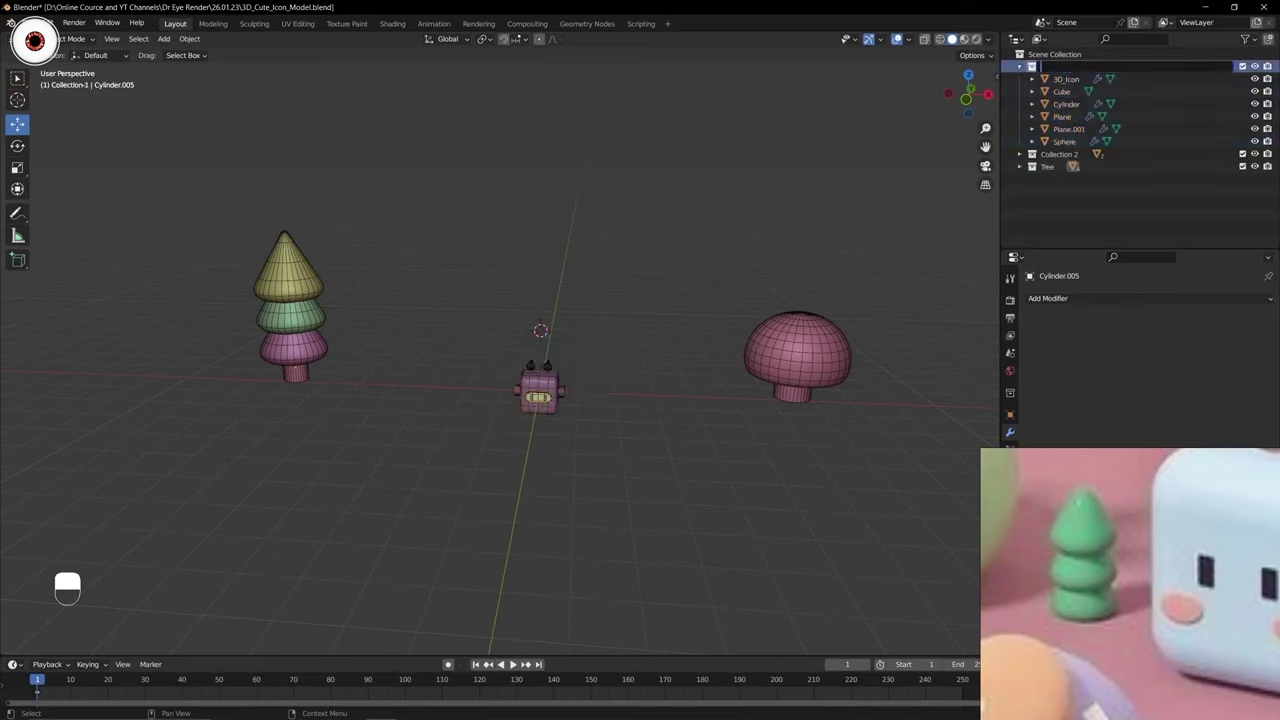
key(BackSpace)
key(o)
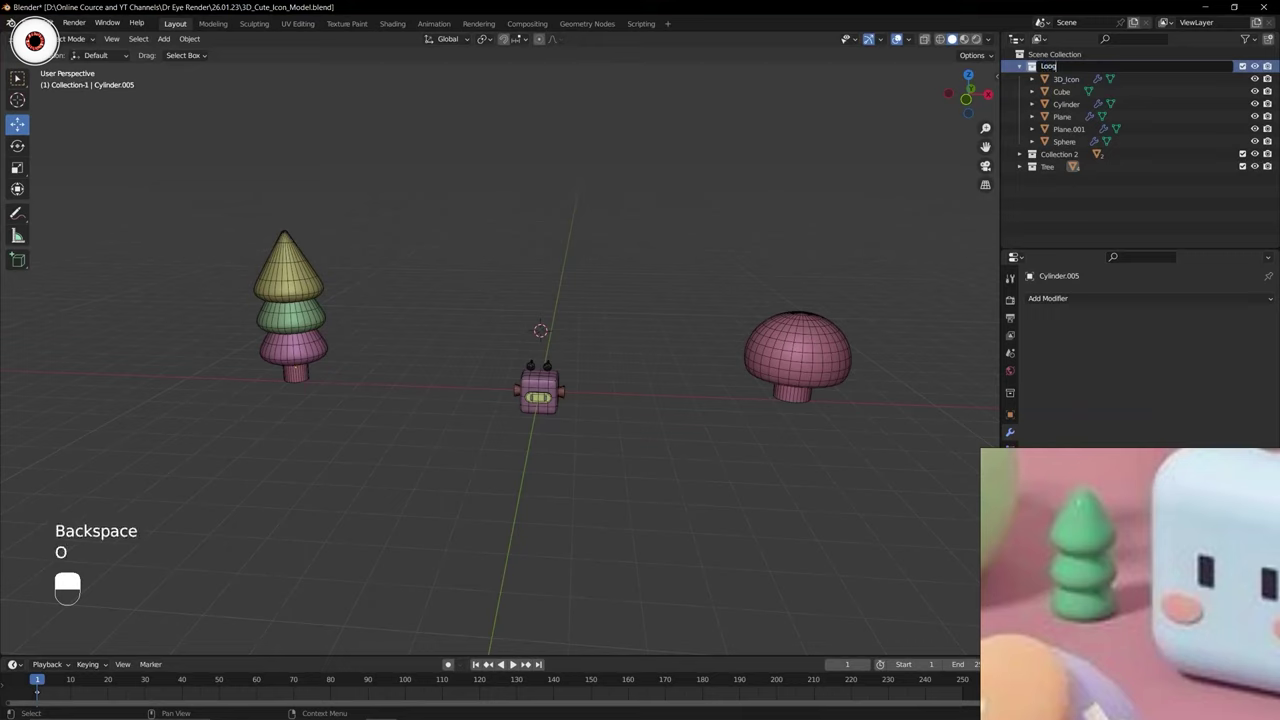
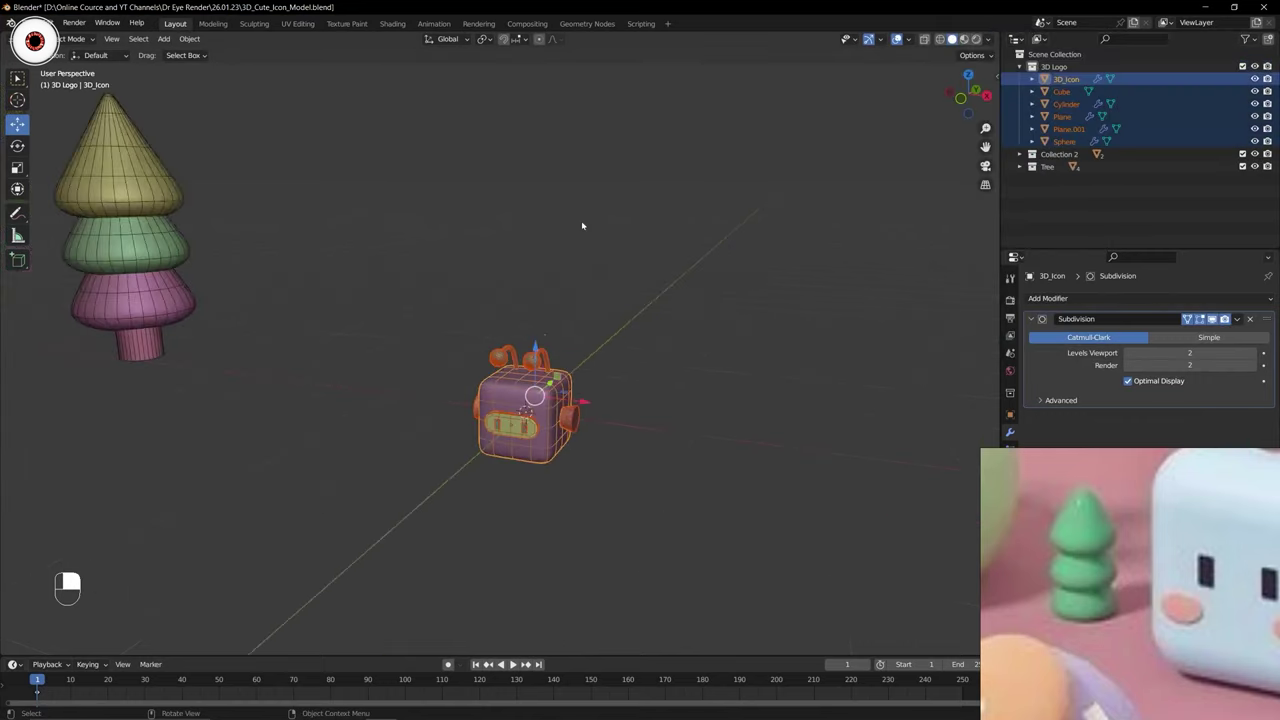
Select all the robot parts including its eye spheres in front view and scale the robot down.
key(s)
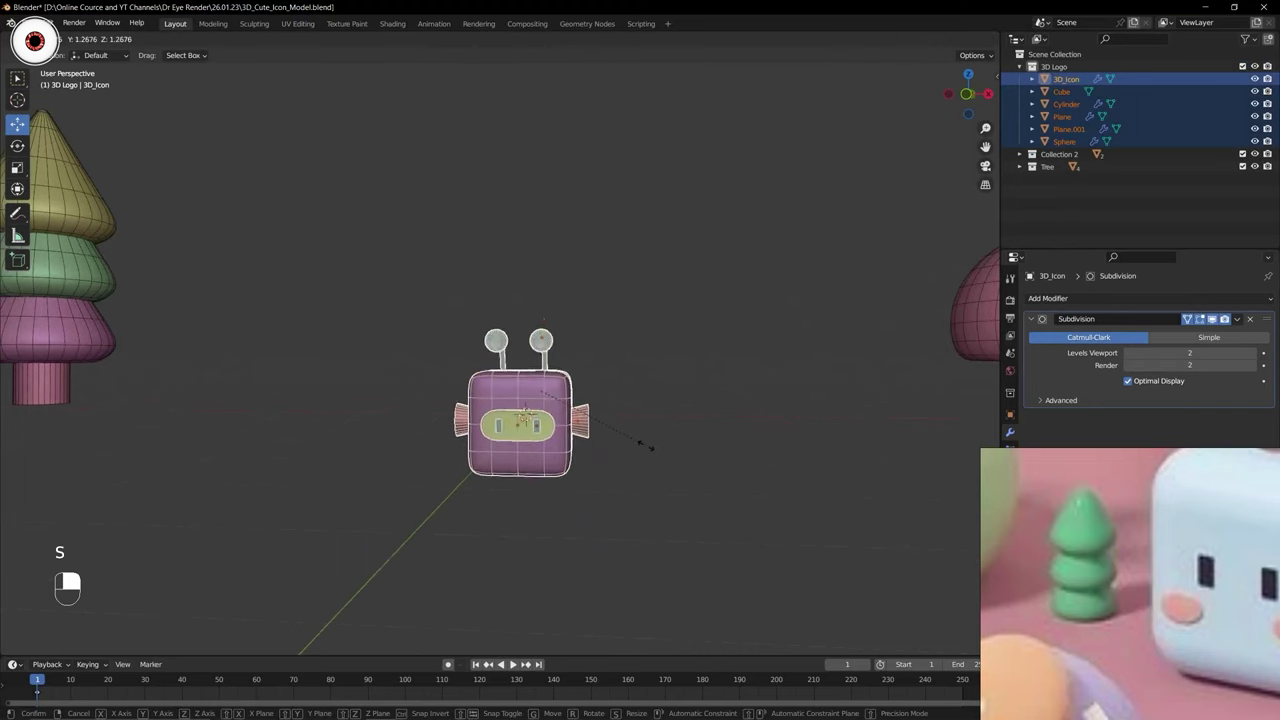
key(KP_1)
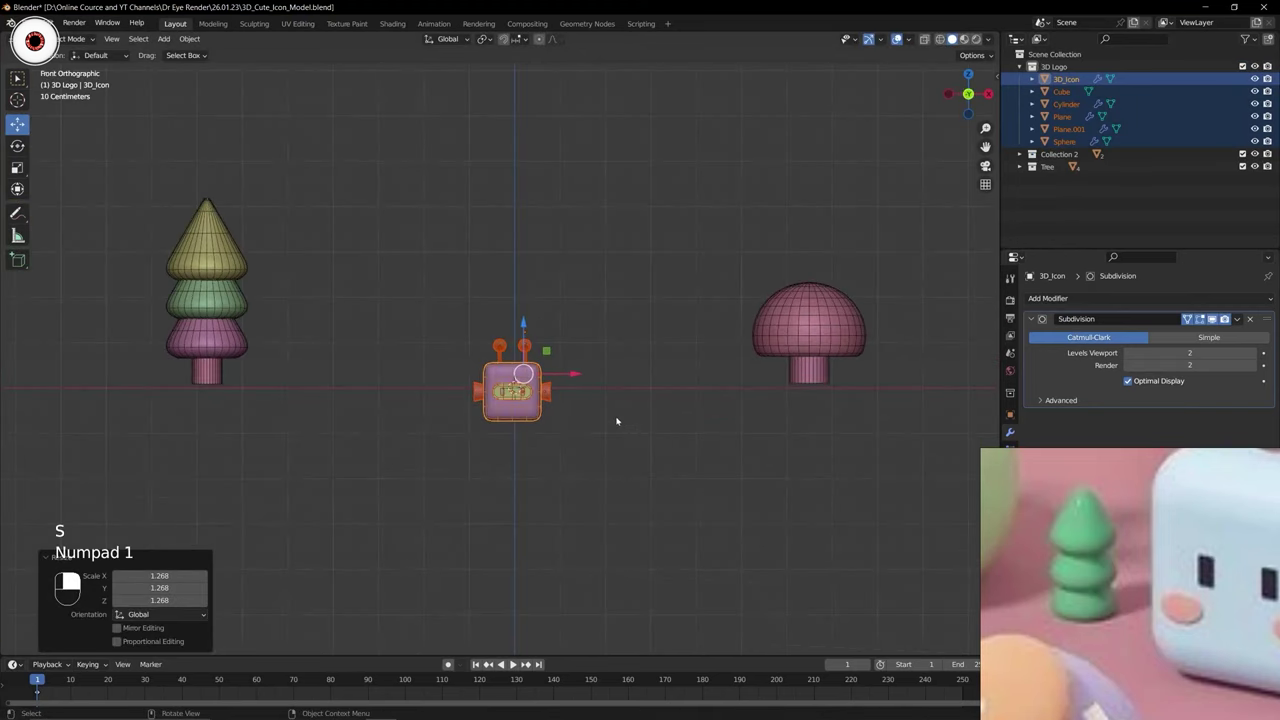
drag(553, 309, 197, 34)
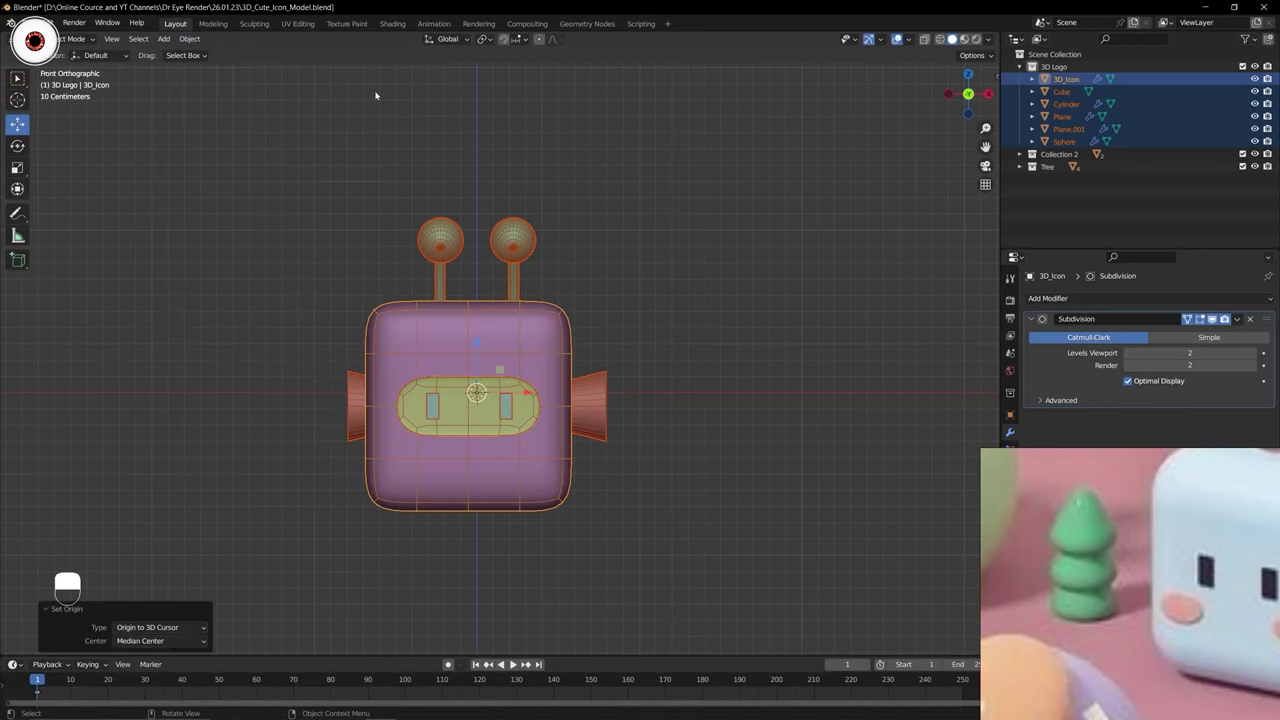
key(ctrl+z)
drag(536, 219, 592, 448)
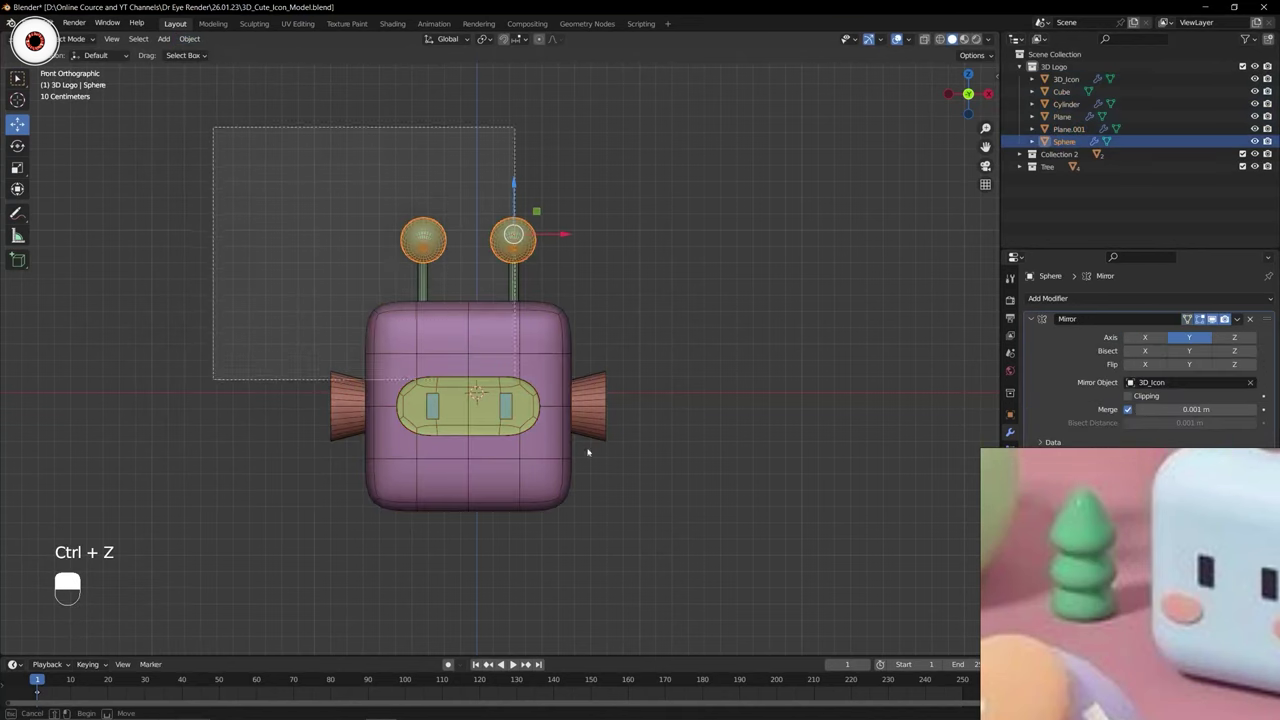
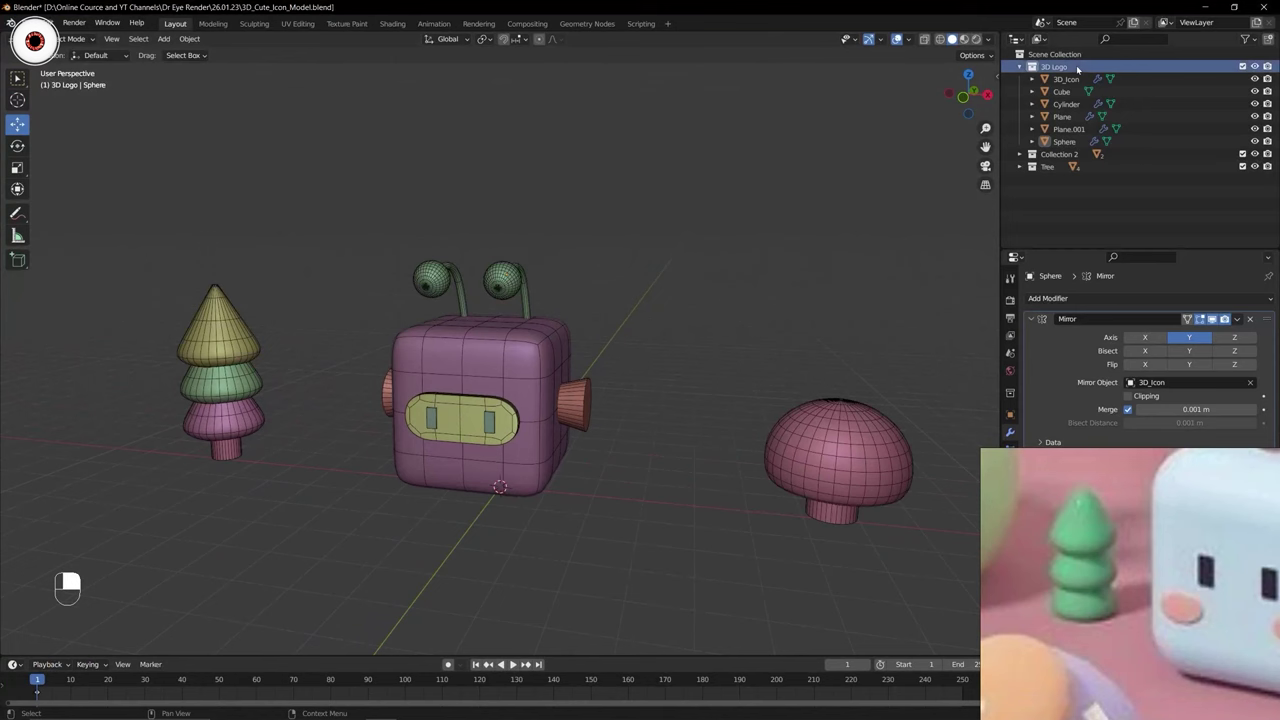
key(s)
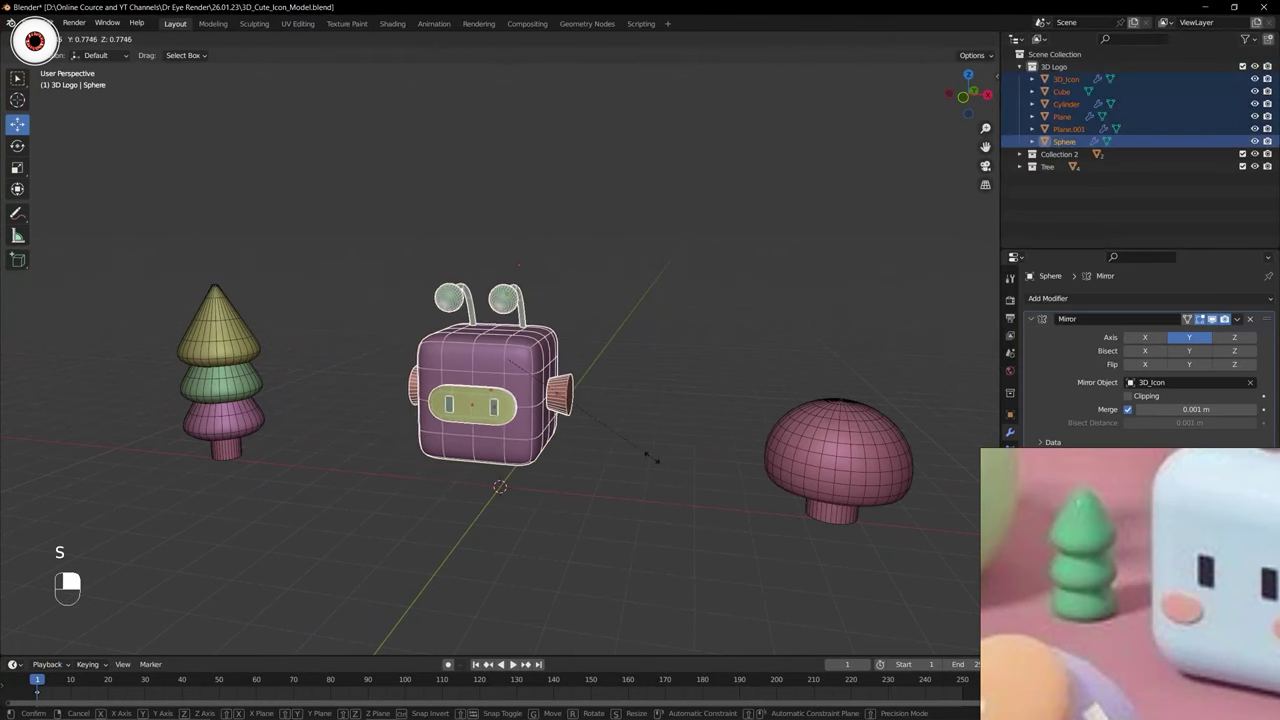